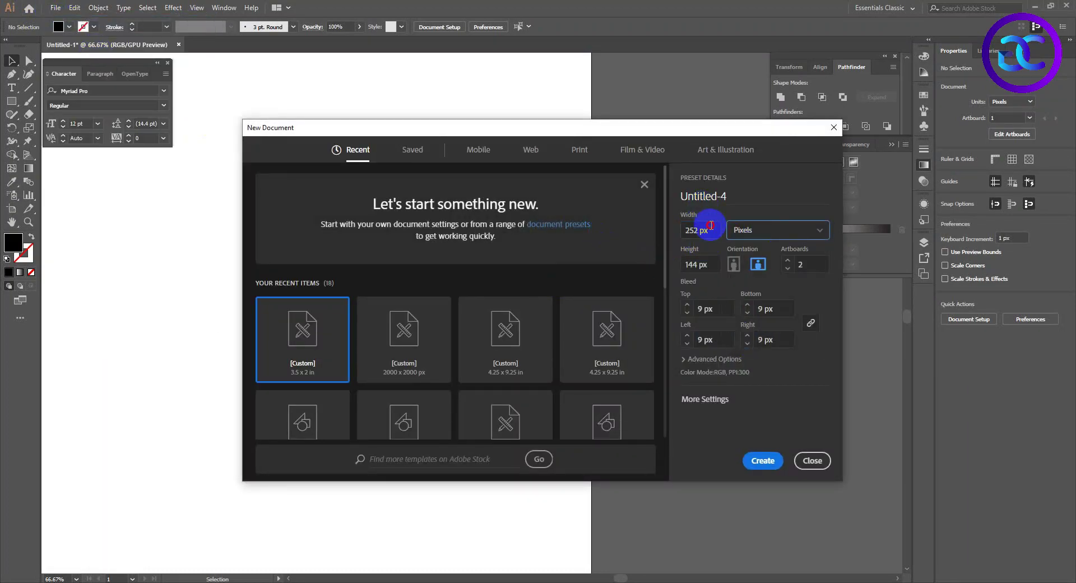
# - Create a new 2000 × 2000 px document with one artboard
pyautogui.write('2000')
pyautogui.press('Tab')
pyautogui.write('2000 2000')
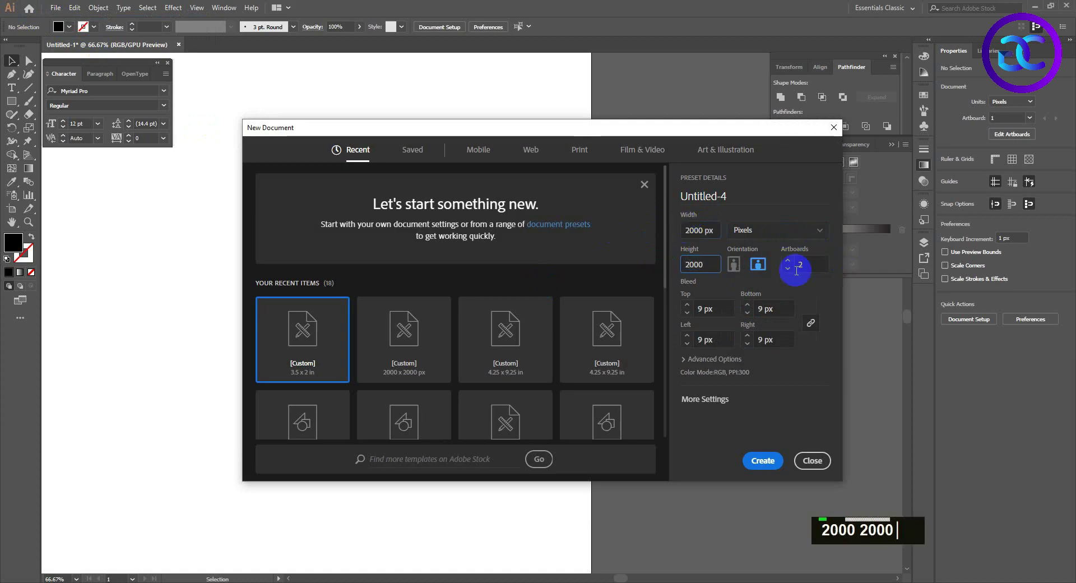
pyautogui.write('0')
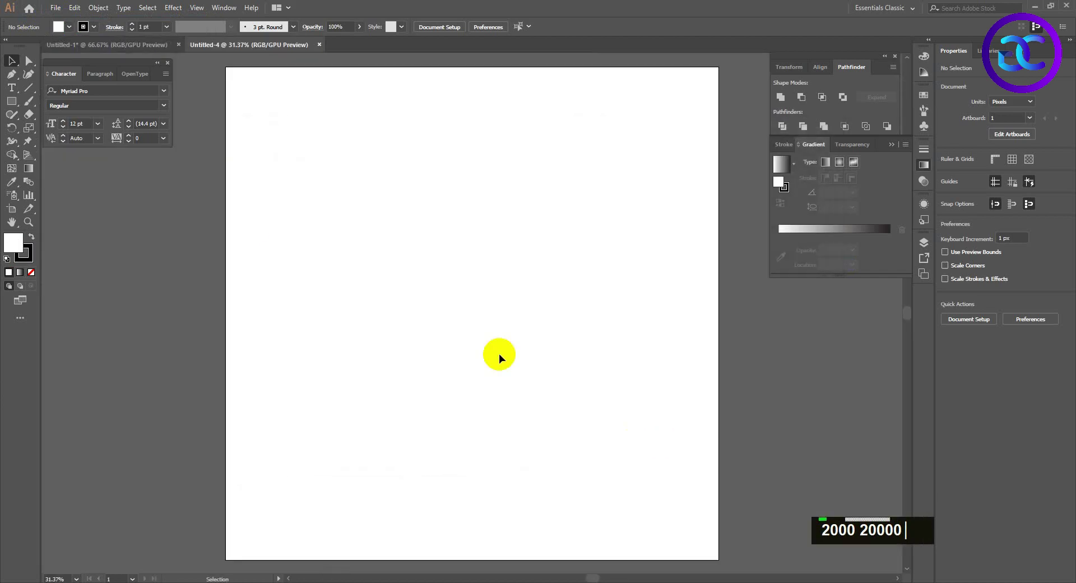
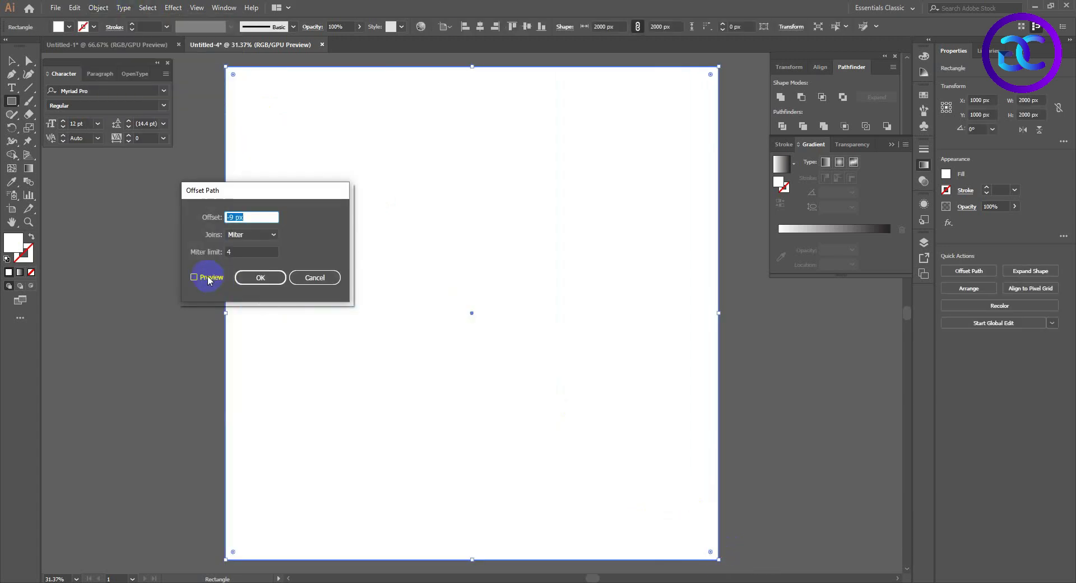
# - Offset the square by -75 px as a margin guide and fill the background #1D1D33 navy
pyautogui.write('-75')
pyautogui.press('ctrl+5')
pyautogui.press('ctrl+2')
pyautogui.write('v')
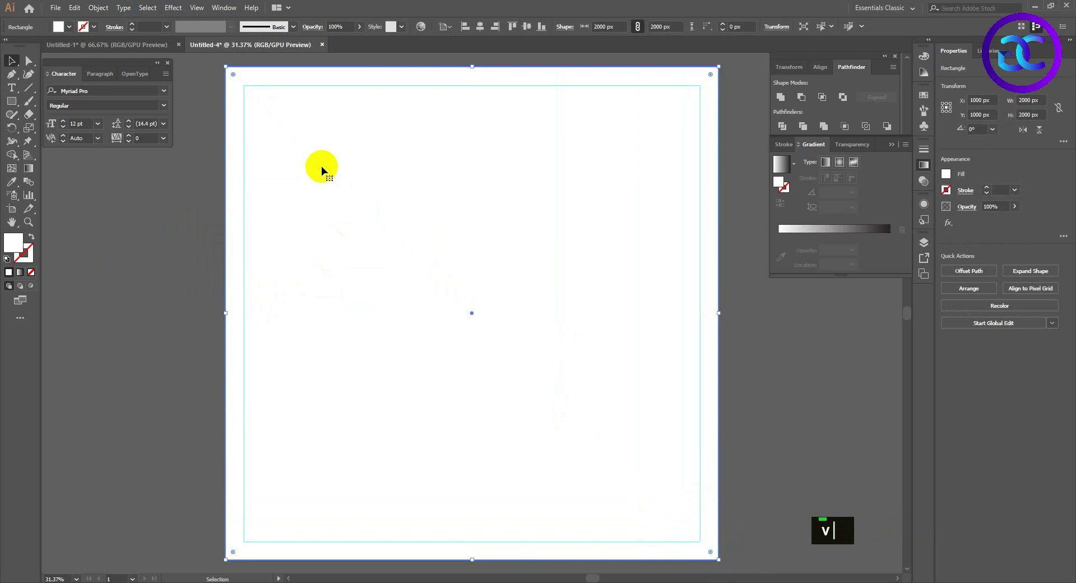
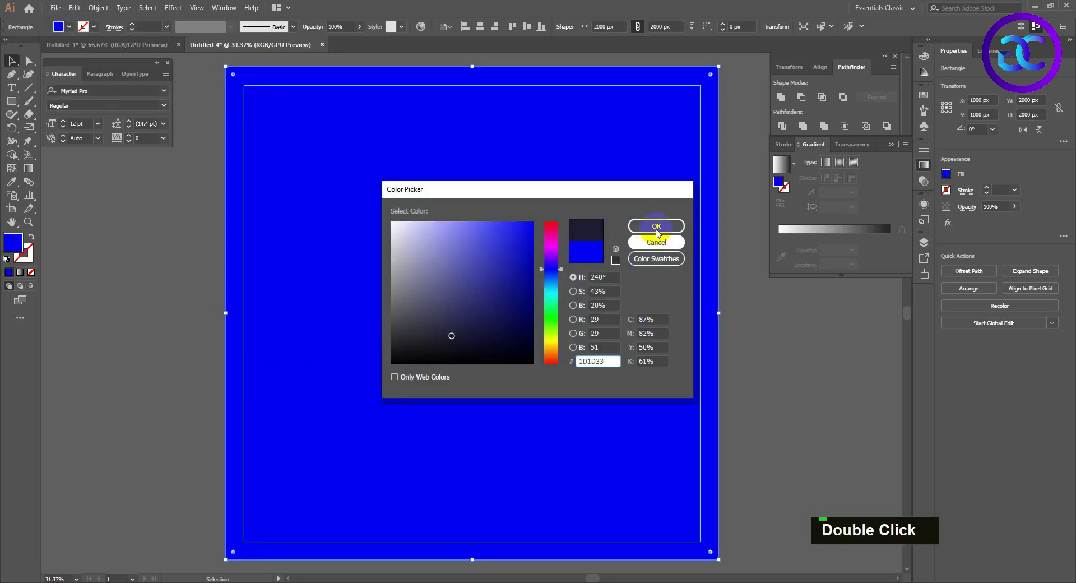
pyautogui.write('v')
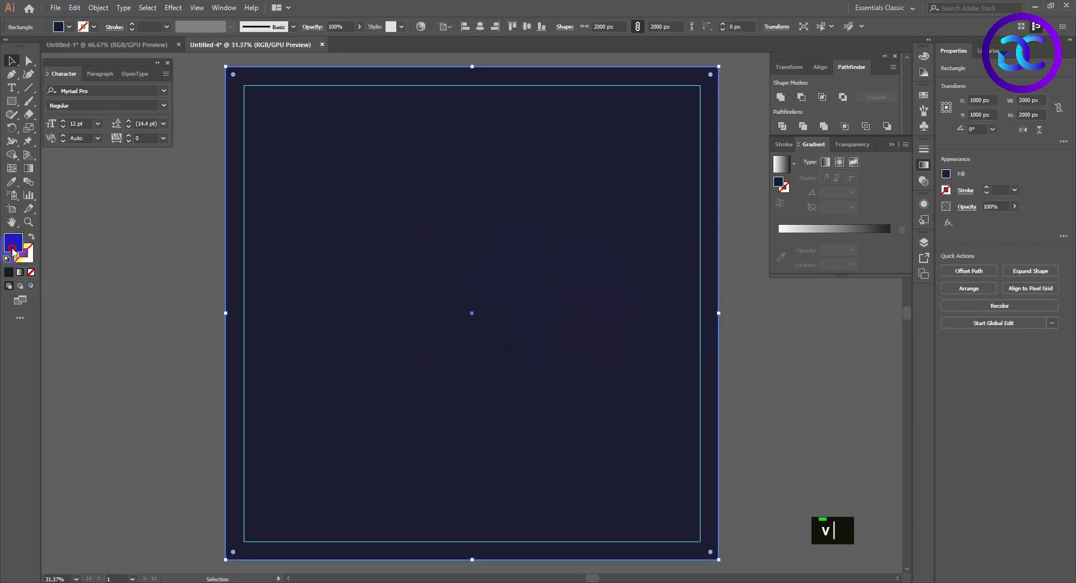
pyautogui.doubleClick(19, 252)
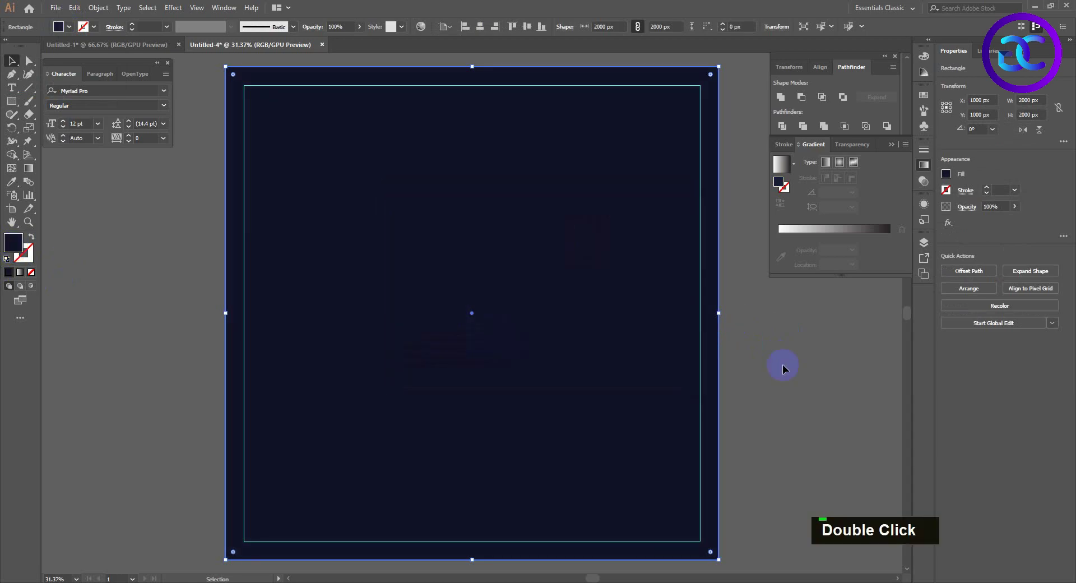
# - Shape a right-side rectangle into a left-pointing arrow tag, then switch to the photo document
pyautogui.scroll(-3)
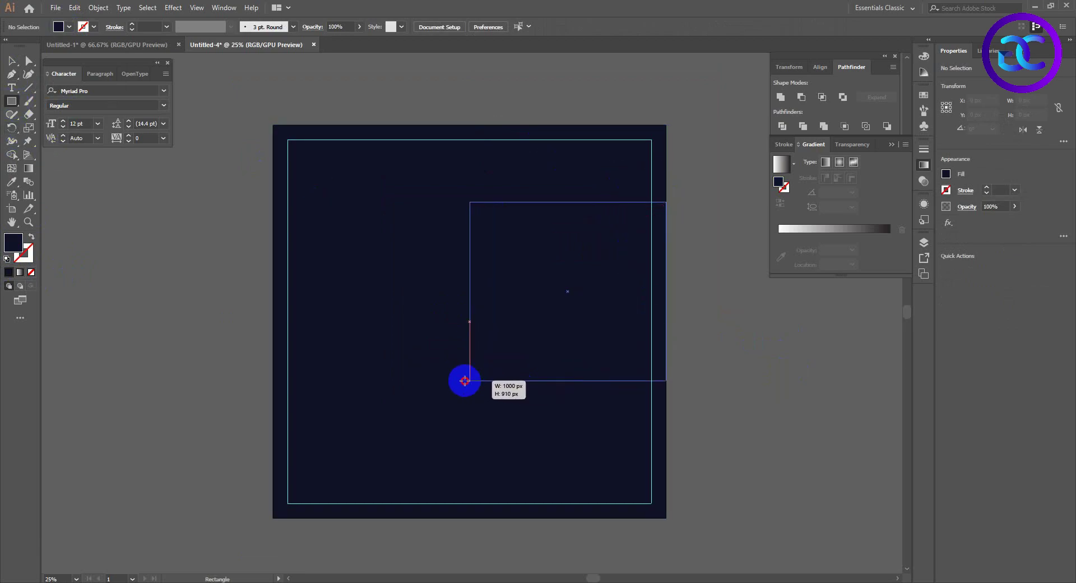
pyautogui.rightClick(19, 105)
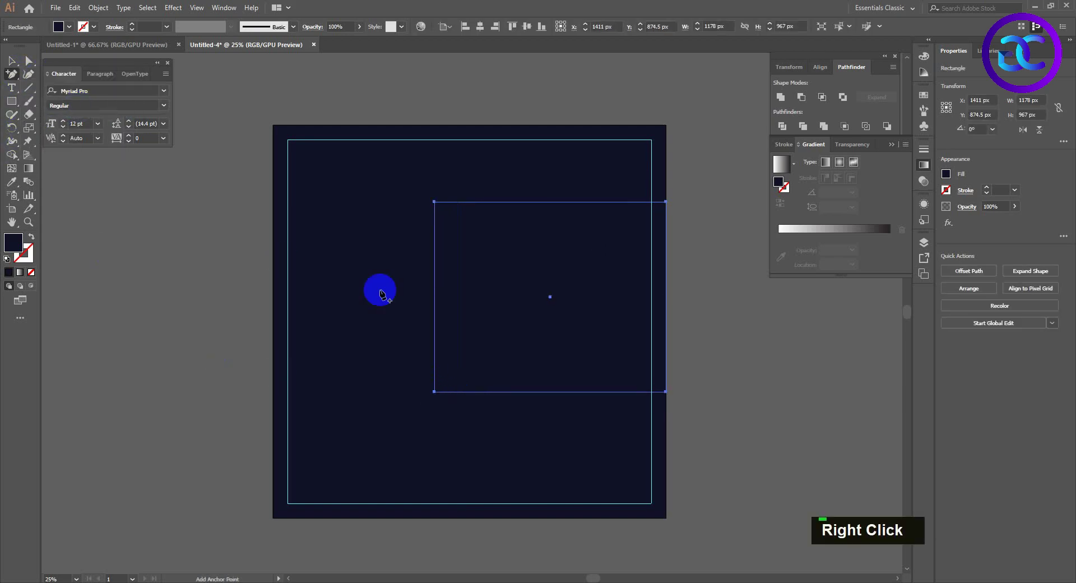
pyautogui.write('a')
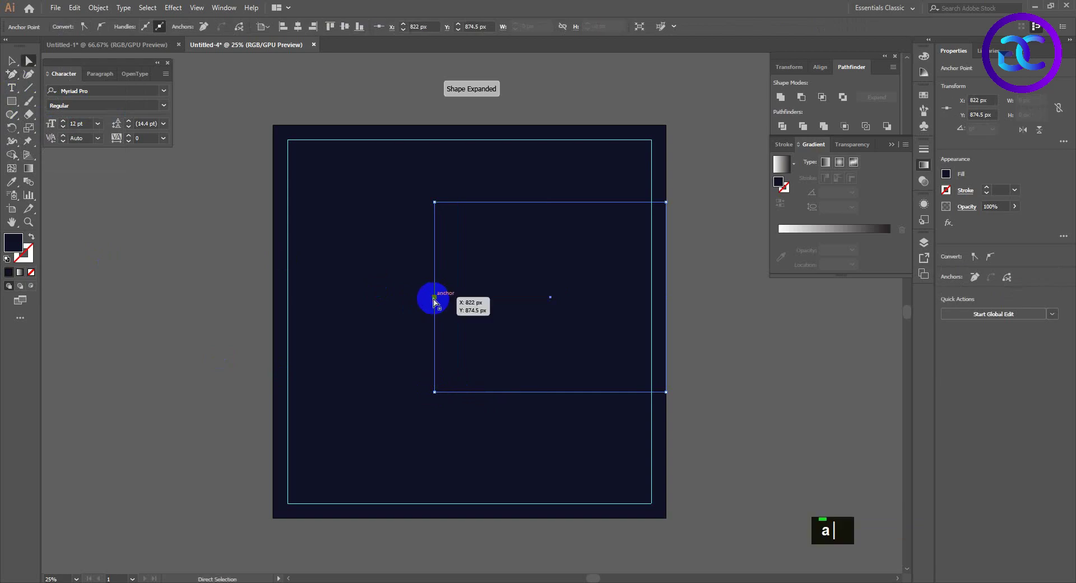
pyautogui.write('va')
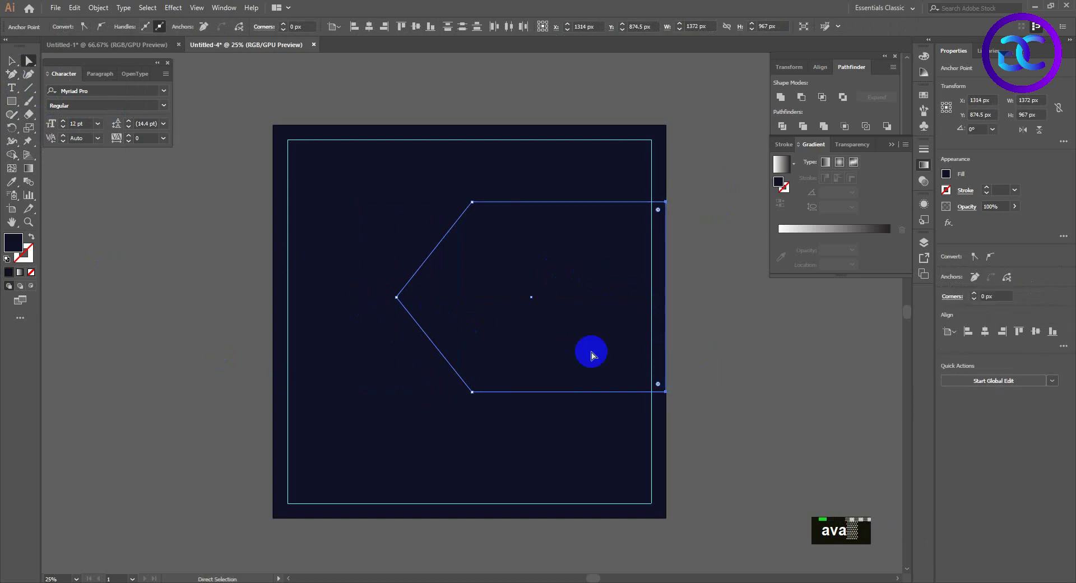
pyautogui.doubleClick(424, 301)
pyautogui.press('ctrl+z')
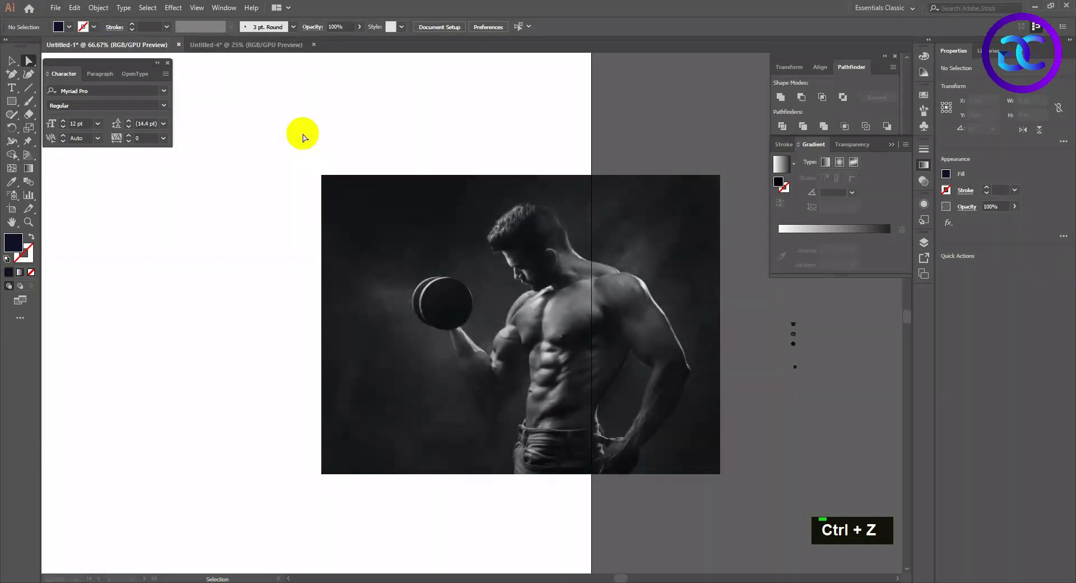
# - Paste the bodybuilder photo into the poster and send it behind the arrow shape
pyautogui.press('ctrl+c')
pyautogui.press('ctrl+v')
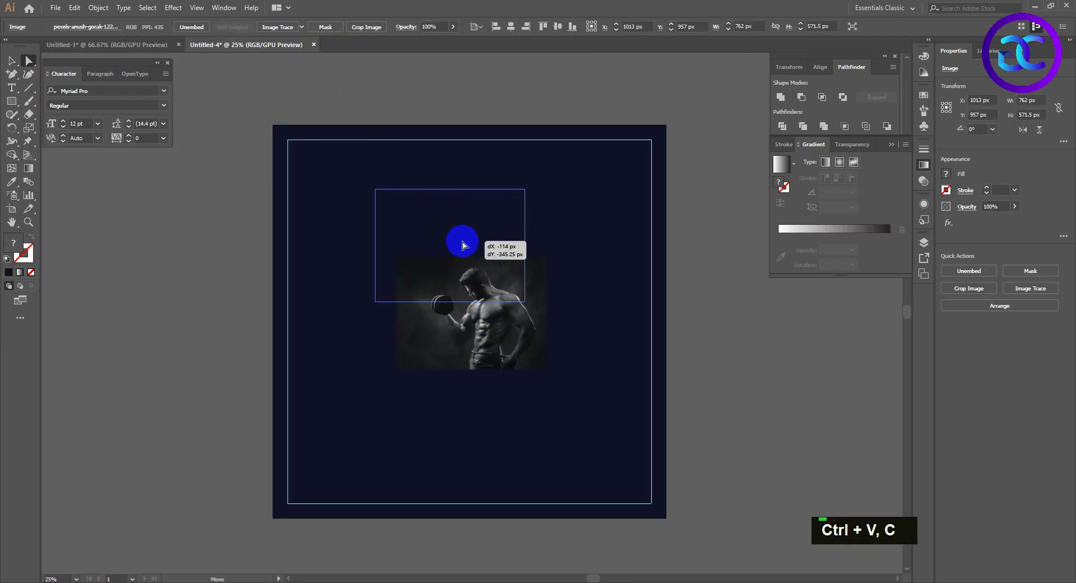
pyautogui.write('v')
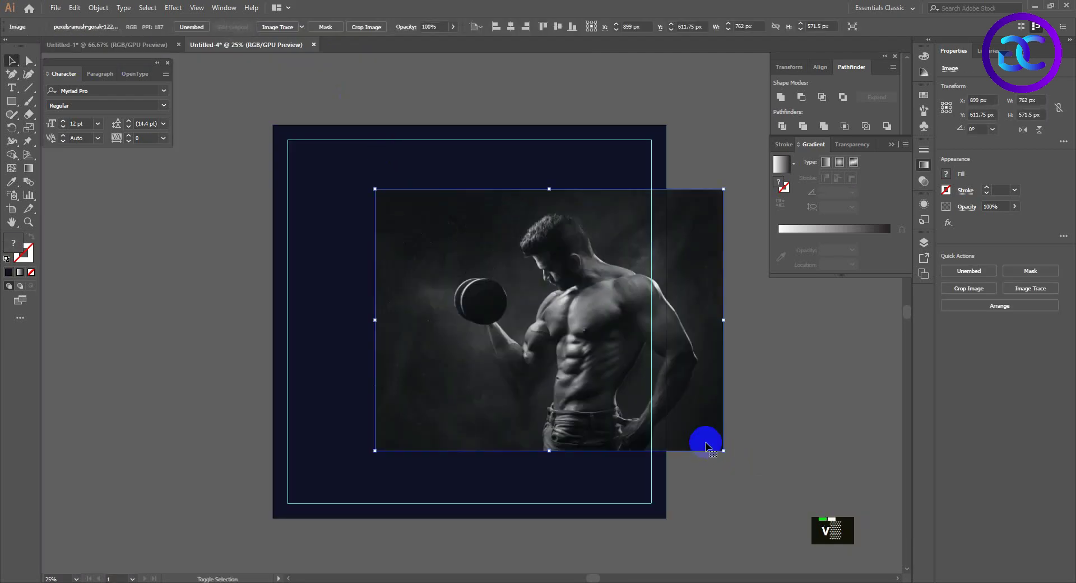
pyautogui.press('ctrl+[')
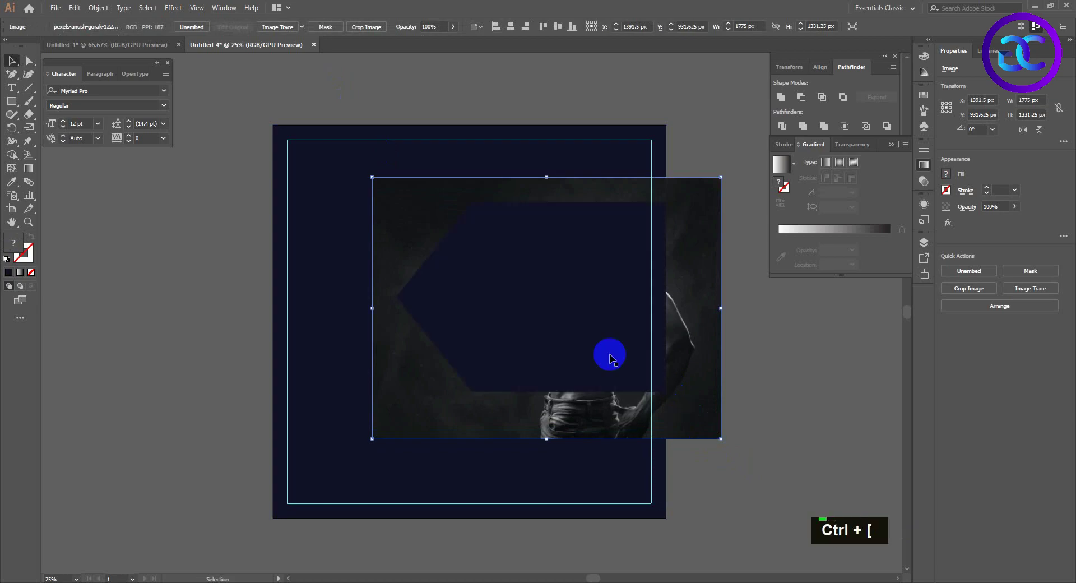
# - Clip the photo inside the arrow shape with a clipping mask
pyautogui.click(604, 306)
pyautogui.click(589, 286)
pyautogui.rightClick(577, 257)
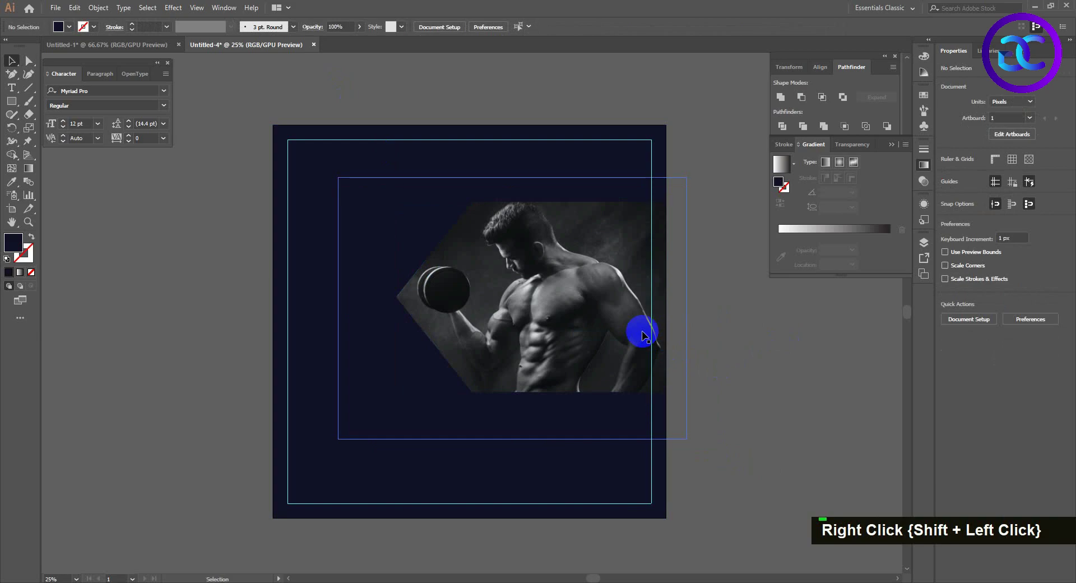
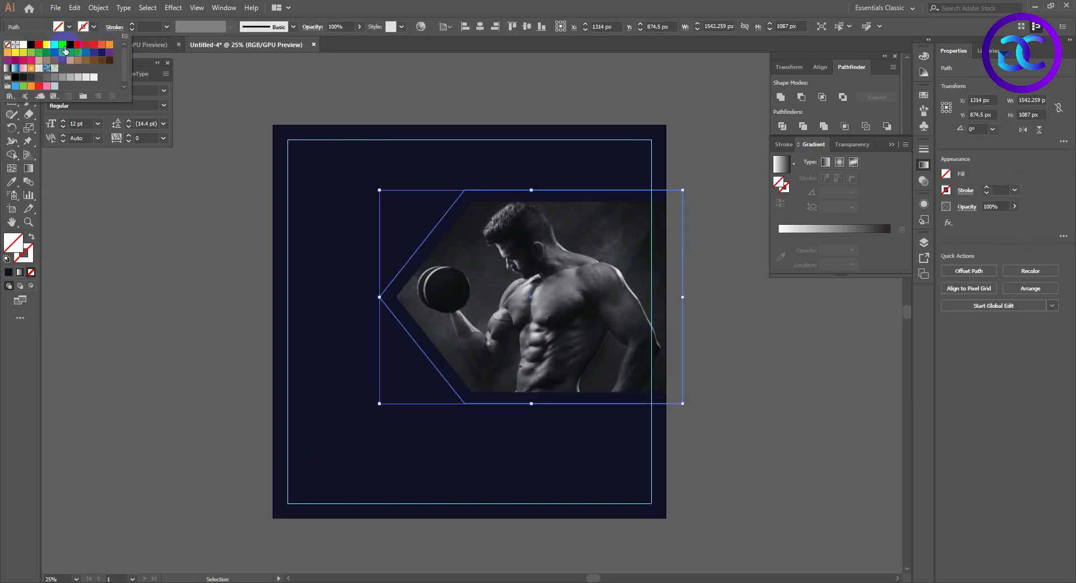
# - Fill the offset frame #FF0037 red, send it backward and trim it at the artboard's right edge
pyautogui.doubleClick(667, 324)
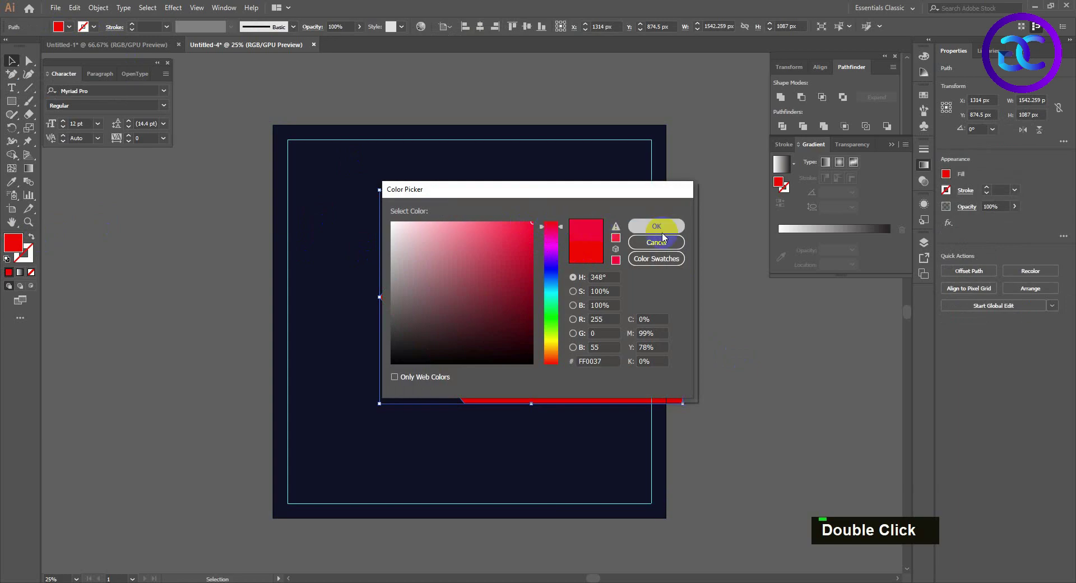
pyautogui.press('ctrl+[')
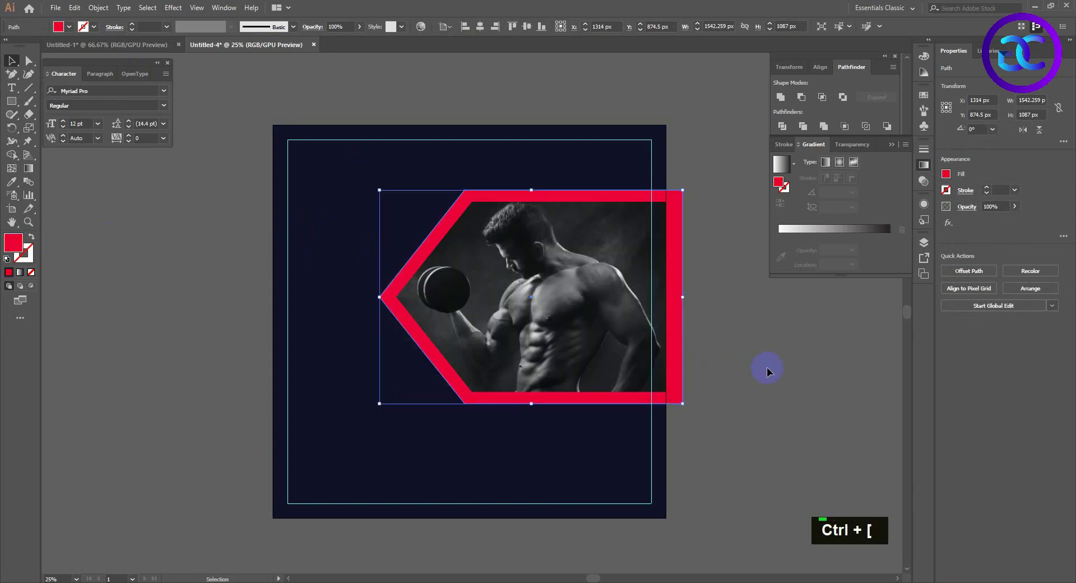
pyautogui.write('v')
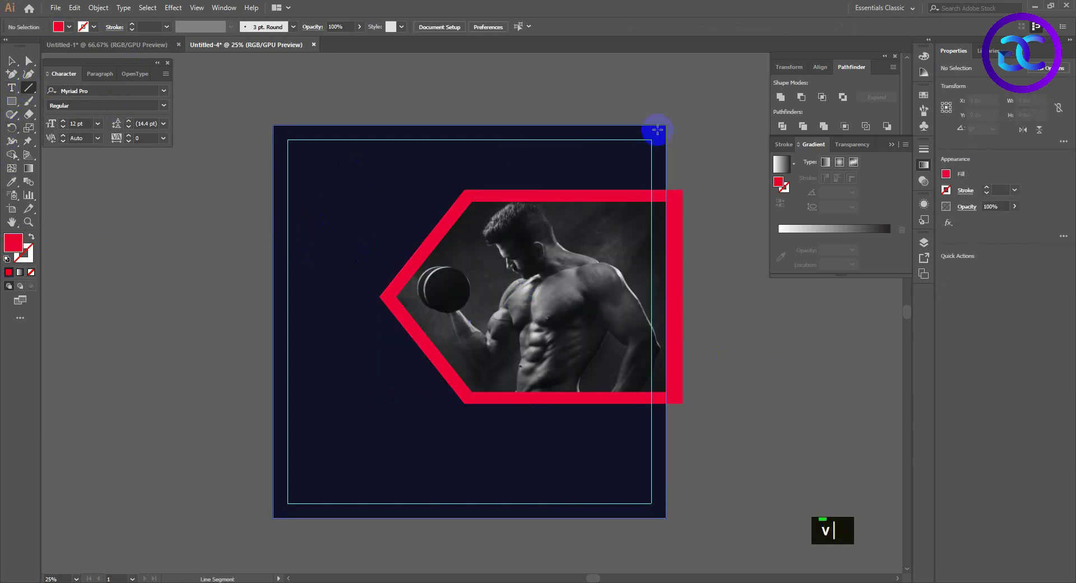
pyautogui.write('v')
pyautogui.click(651, 165)
pyautogui.write('mv')
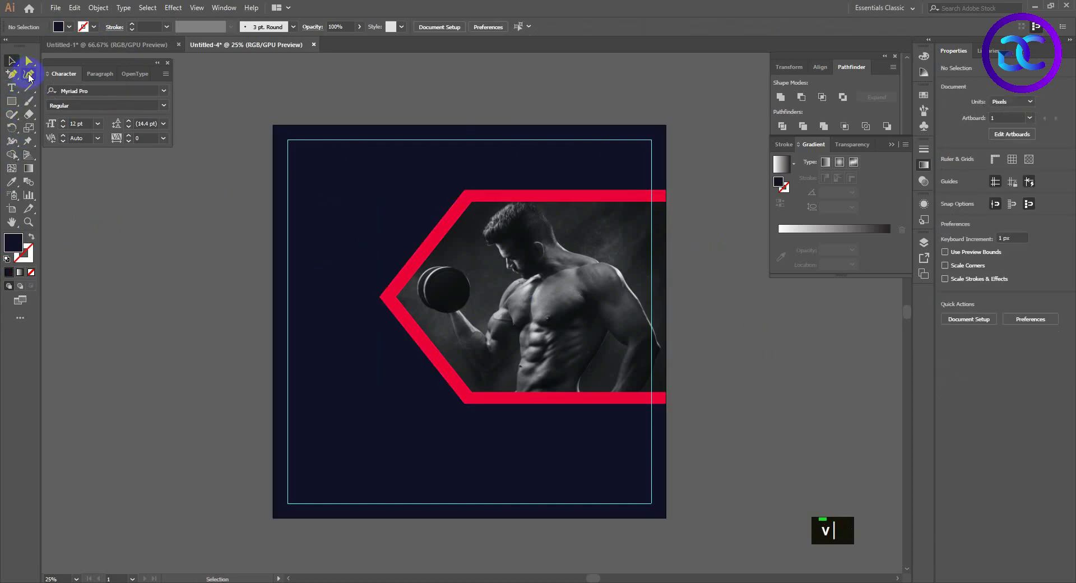
# - Add white Montserrat Bold 'LOGO HERE' text in the top-left corner
pyautogui.write('t')
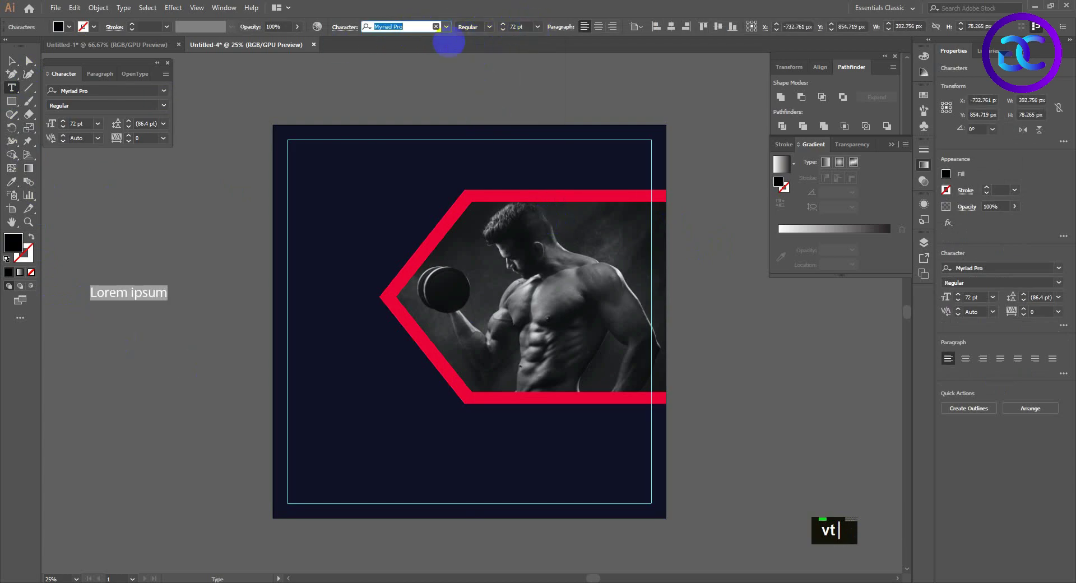
pyautogui.write('ntse')
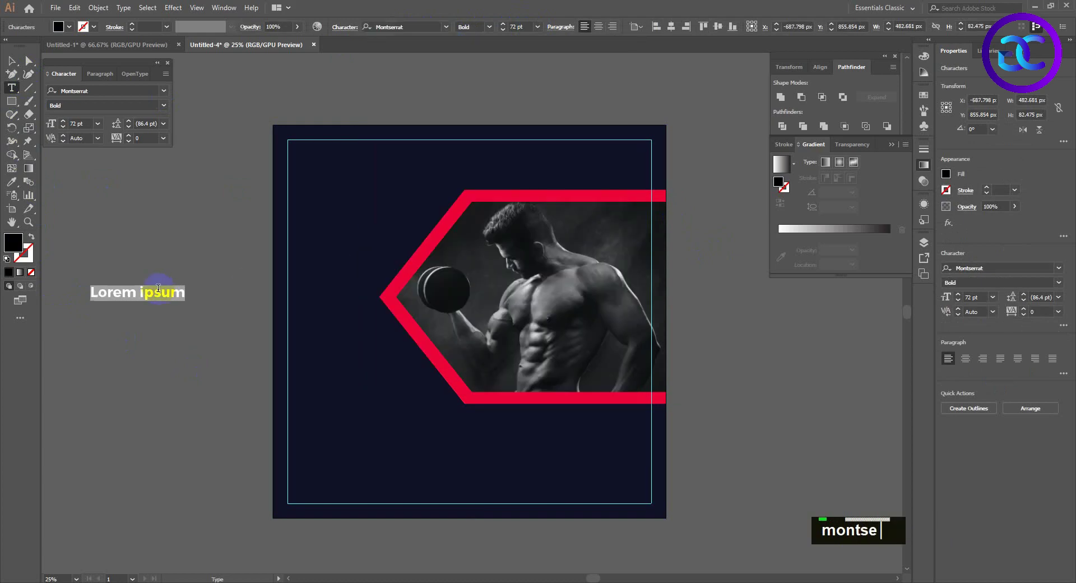
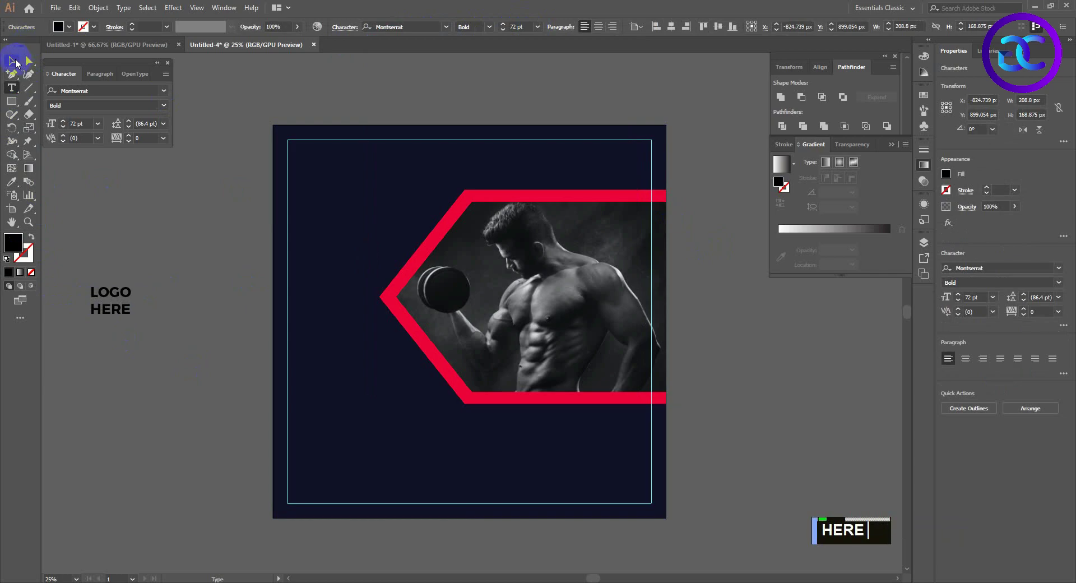
pyautogui.doubleClick(135, 132)
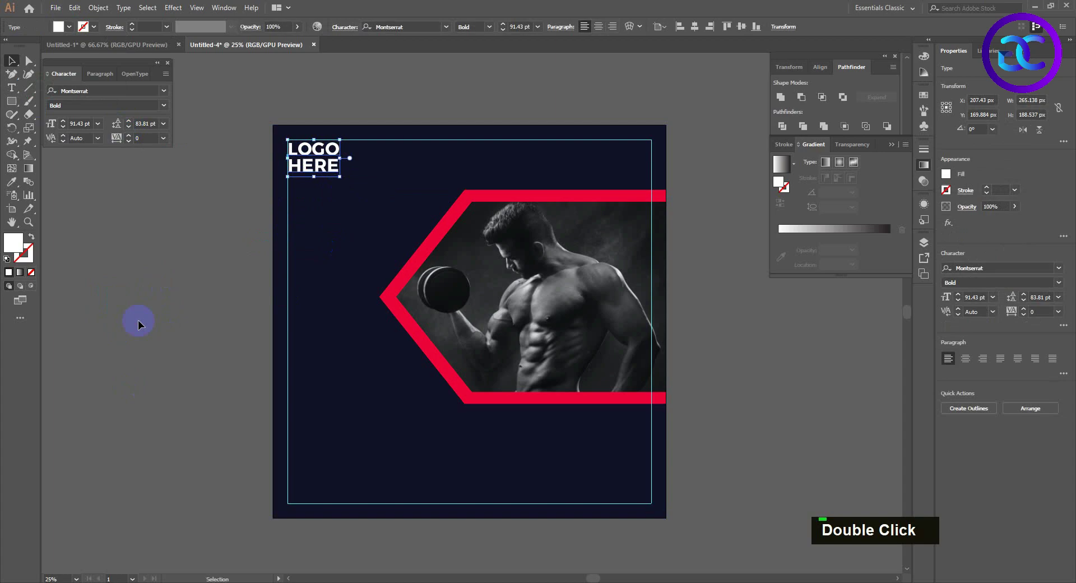
# - Round the red frame's pointed corners to about 290 px radius
pyautogui.press('a')
pyautogui.doubleClick(422, 345)
pyautogui.click(306, 353)
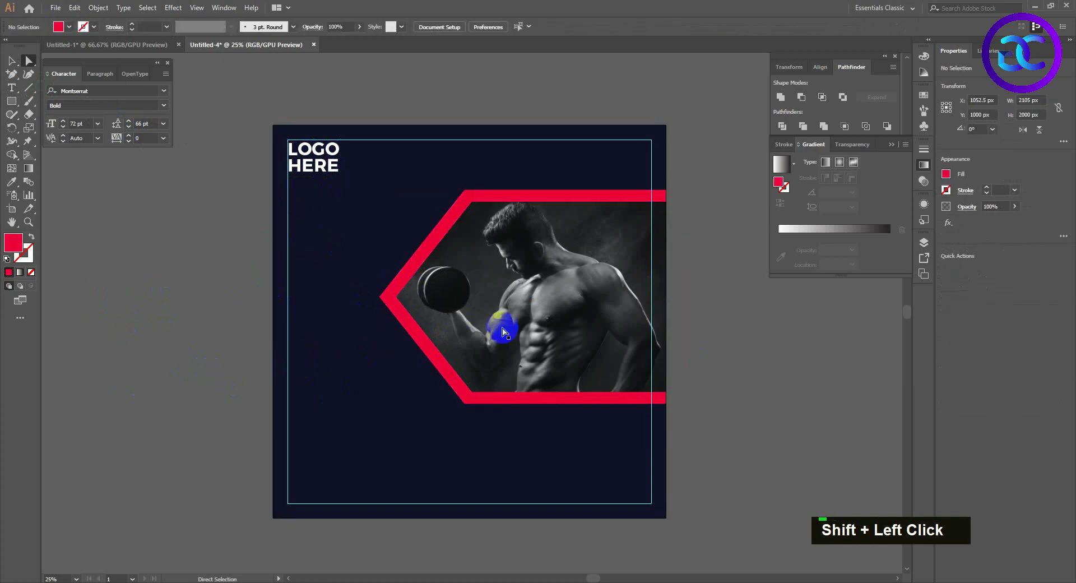
pyautogui.scroll(3)
pyautogui.press('ctrl+2')
pyautogui.scroll(-3)
# - Round the photo clipping shape's corners to match the frame
pyautogui.doubleClick(577, 257)
pyautogui.click(526, 427)
pyautogui.click(531, 442)
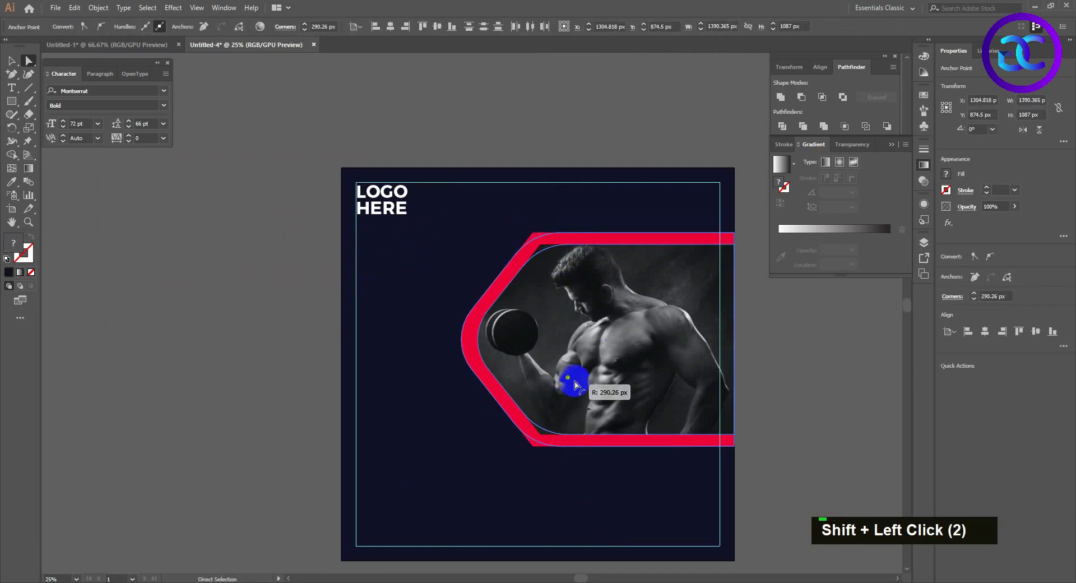
pyautogui.scroll(3)
pyautogui.scroll(-3)
pyautogui.scroll(3)
pyautogui.press('space')
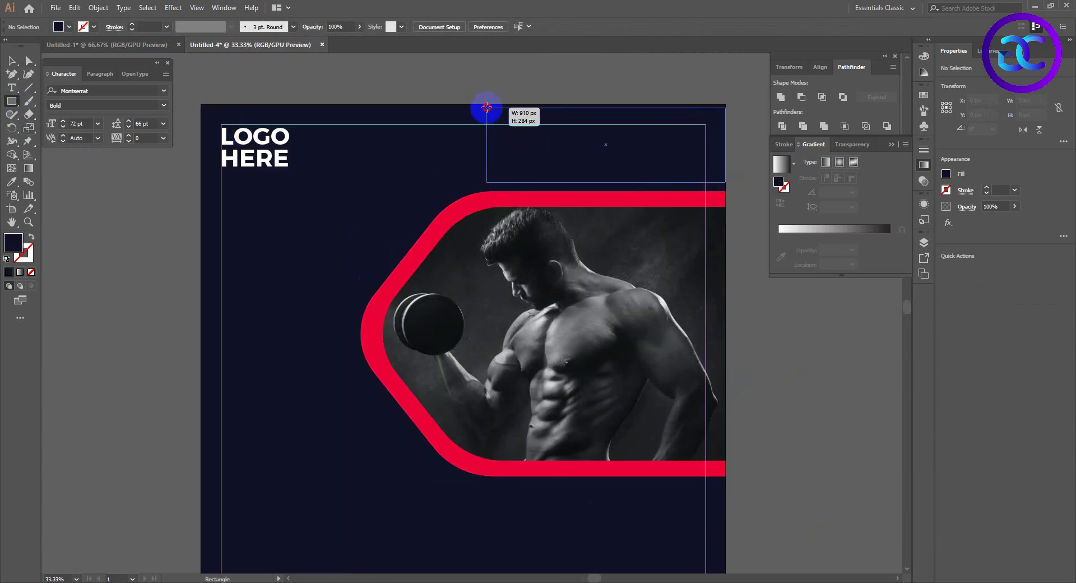
# - Fill the slanted top-right corner shape with the red swatch
pyautogui.write('a')
pyautogui.doubleClick(517, 108)
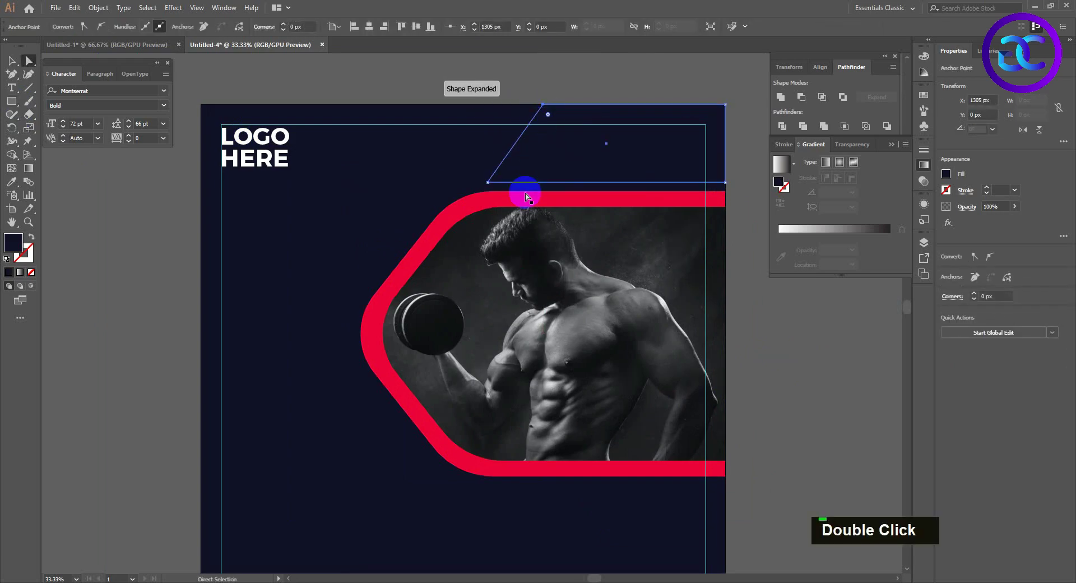
pyautogui.write('i')
pyautogui.write('v')
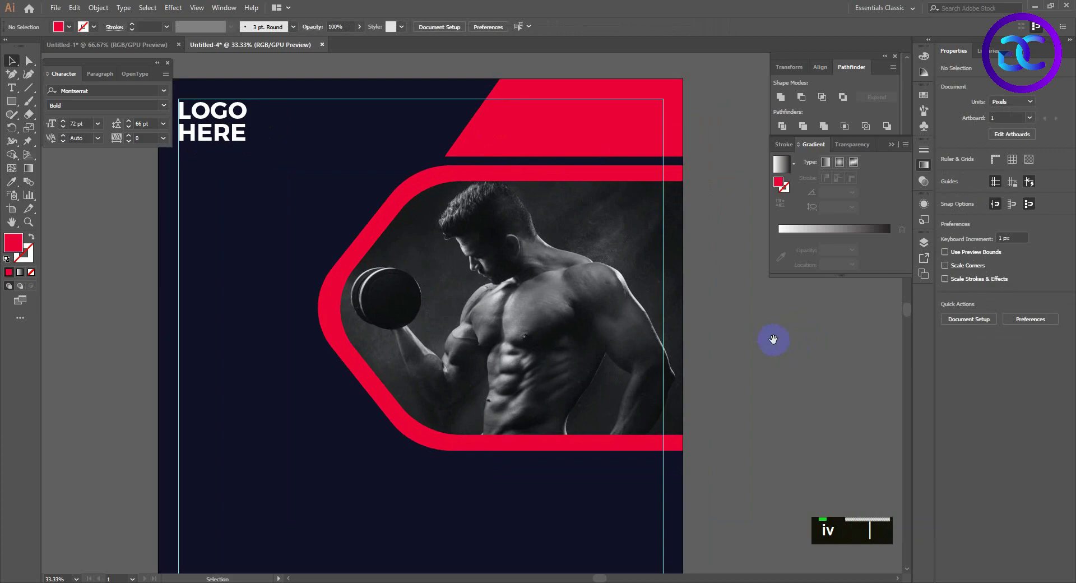
pyautogui.write('v')
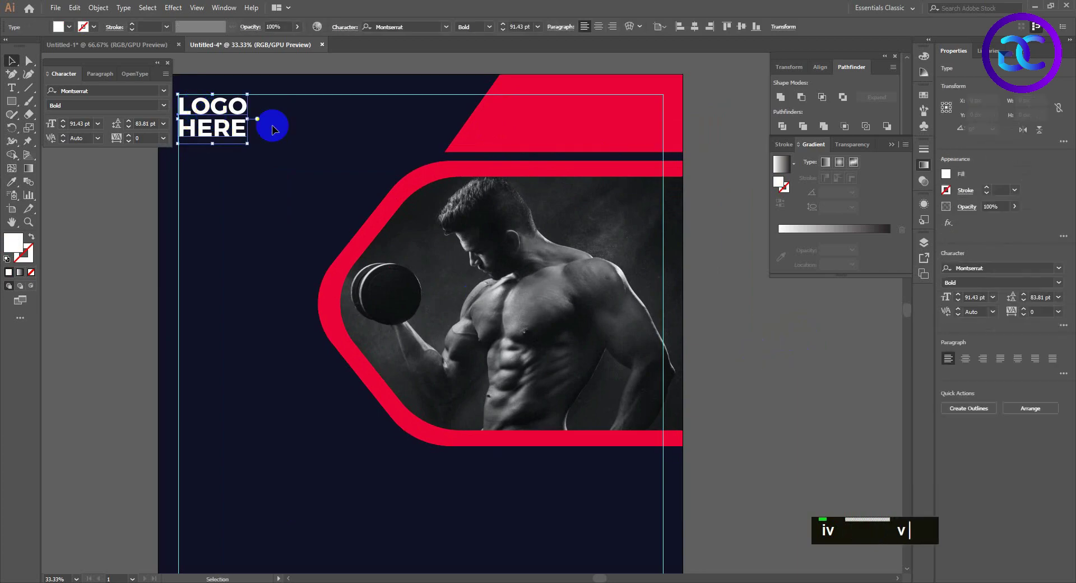
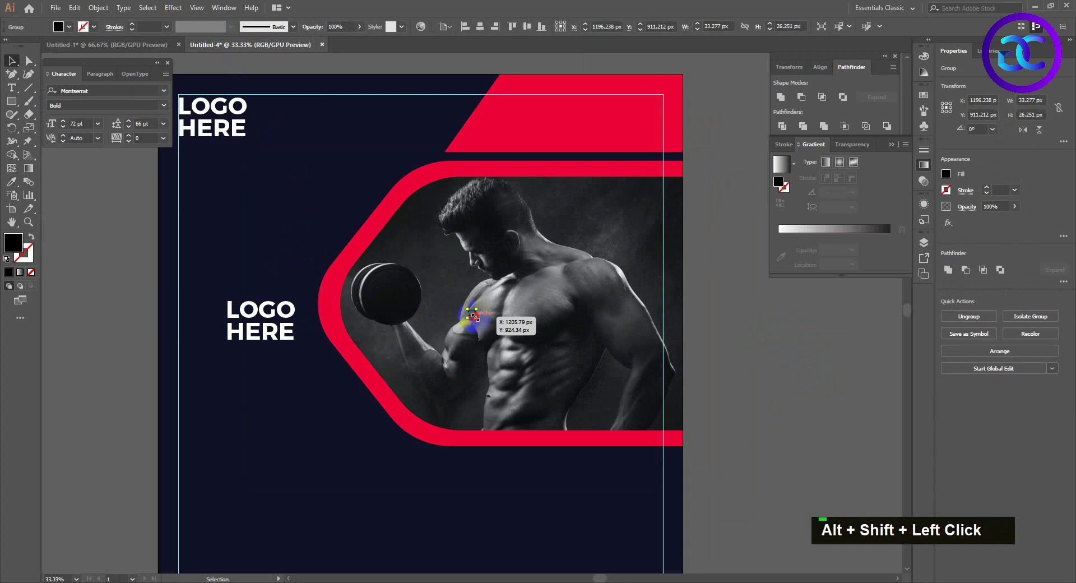
# - Undo the stray logo copy before placing the telephone icon in the red band
pyautogui.press('ctrl+z')
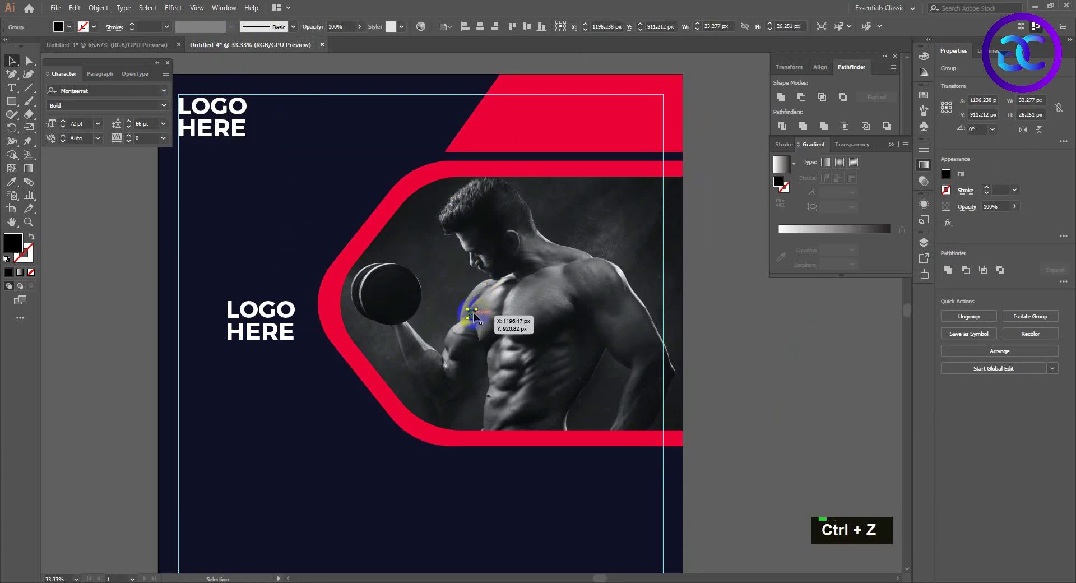
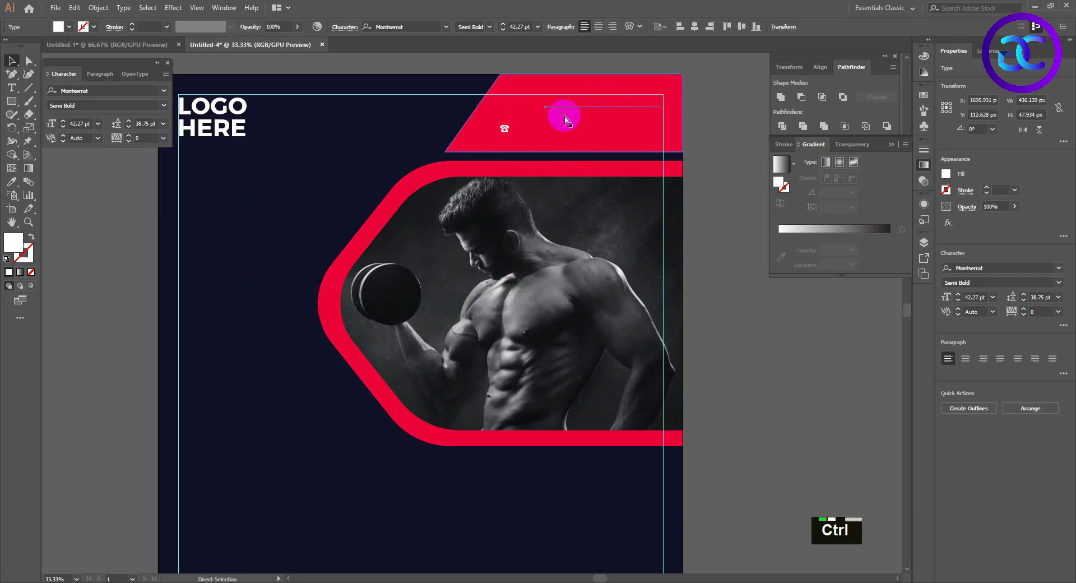
# - Bring the 'Call Us For More Info' heading to front and nudge it into the red band
pyautogui.press('ctrl+shift+]')
pyautogui.press('Right')
pyautogui.press('Right')
pyautogui.press('Right')
pyautogui.press('Right')
pyautogui.press('Right')
pyautogui.press('Up')
pyautogui.press('Up')
pyautogui.press('Up')
pyautogui.press('Up')
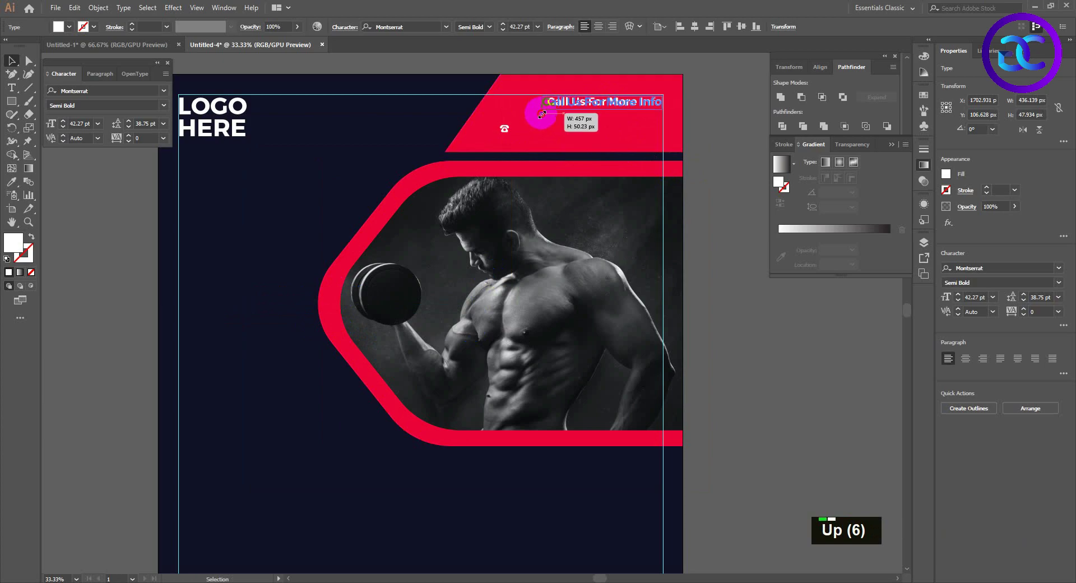
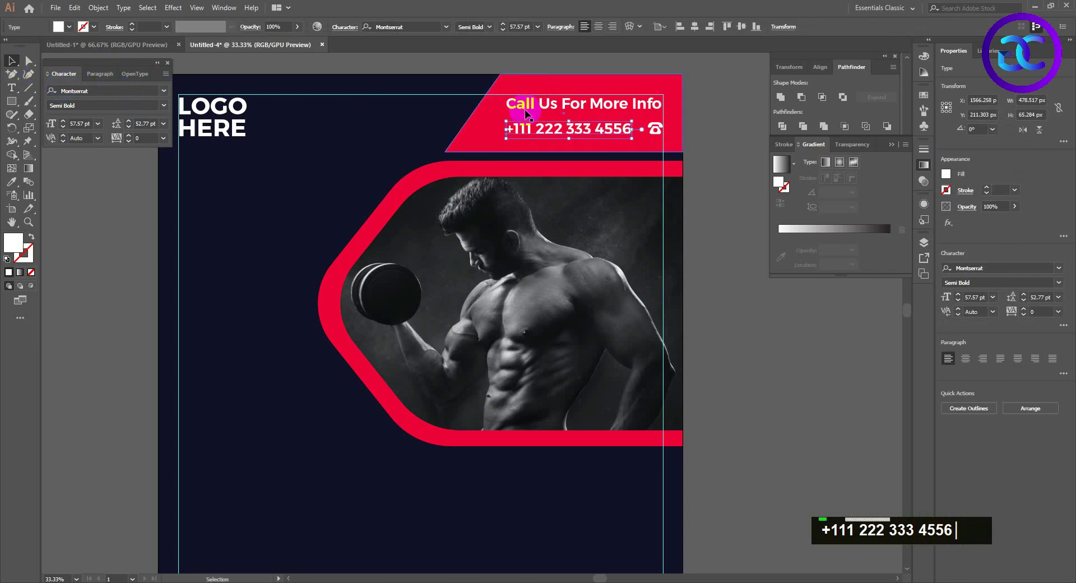
pyautogui.scroll(3)
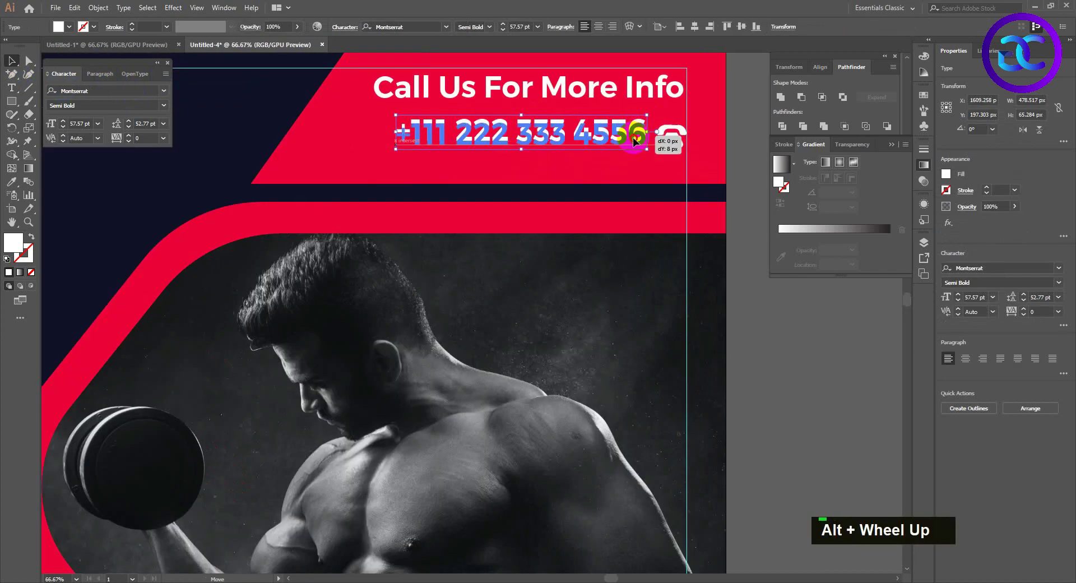
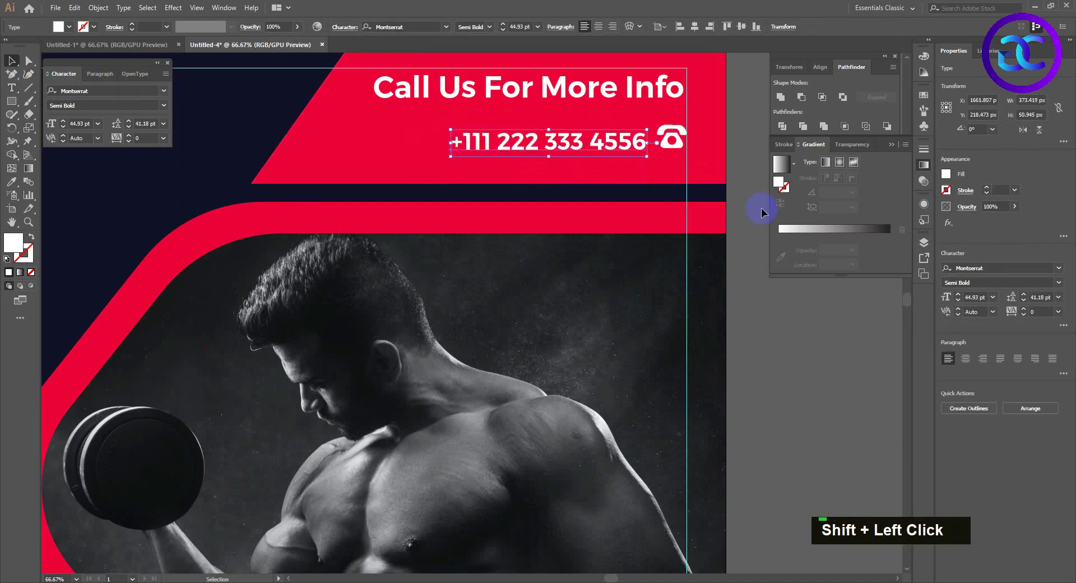
pyautogui.press('Up')
pyautogui.press('Up')
pyautogui.press('Up')
pyautogui.press('Up')
pyautogui.press('shift+Down')
pyautogui.press('shift+Down')
# - Group the phone heading, number and icon, nudge them into place and paste a copy in front
pyautogui.click(671, 142)
pyautogui.press('shift+Up')
pyautogui.press('Down')
pyautogui.press('Down')
pyautogui.press('Down')
pyautogui.scroll(-3)
pyautogui.press('space')
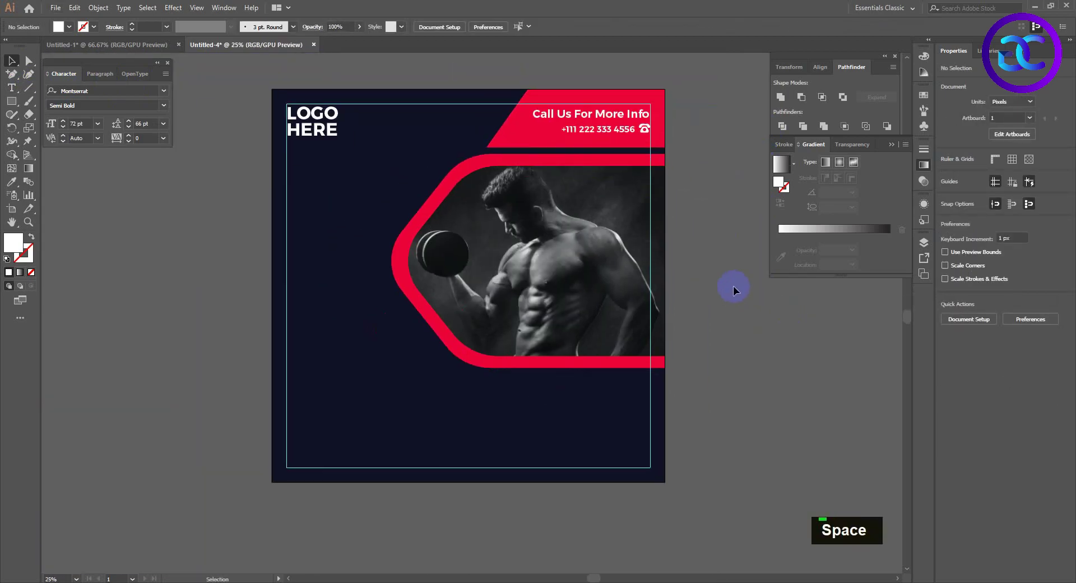
pyautogui.press('ctrl+c')
pyautogui.press('ctrl+f')
# - Lower the bodybuilder photo's opacity to darken it and place a LOGO HERE copy over it
pyautogui.rightClick(547, 225)
pyautogui.doubleClick(734, 331)
pyautogui.press('Delete')
pyautogui.write('i')
pyautogui.doubleClick(359, 33)
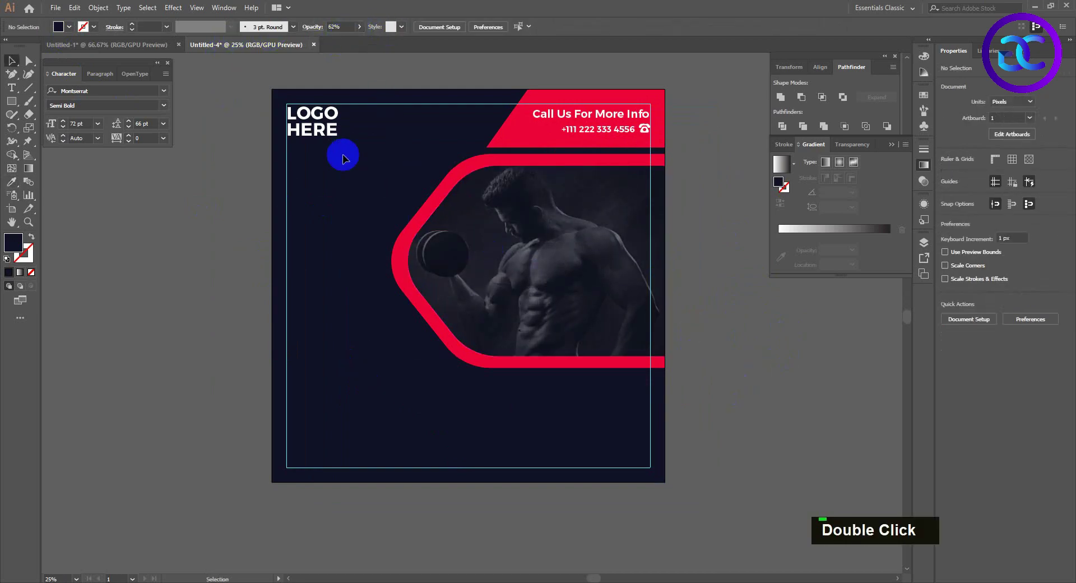
pyautogui.doubleClick(579, 233)
# - Replace the copied text with START, TRAINING, TODAY on three lines
pyautogui.press('ctrl+a')
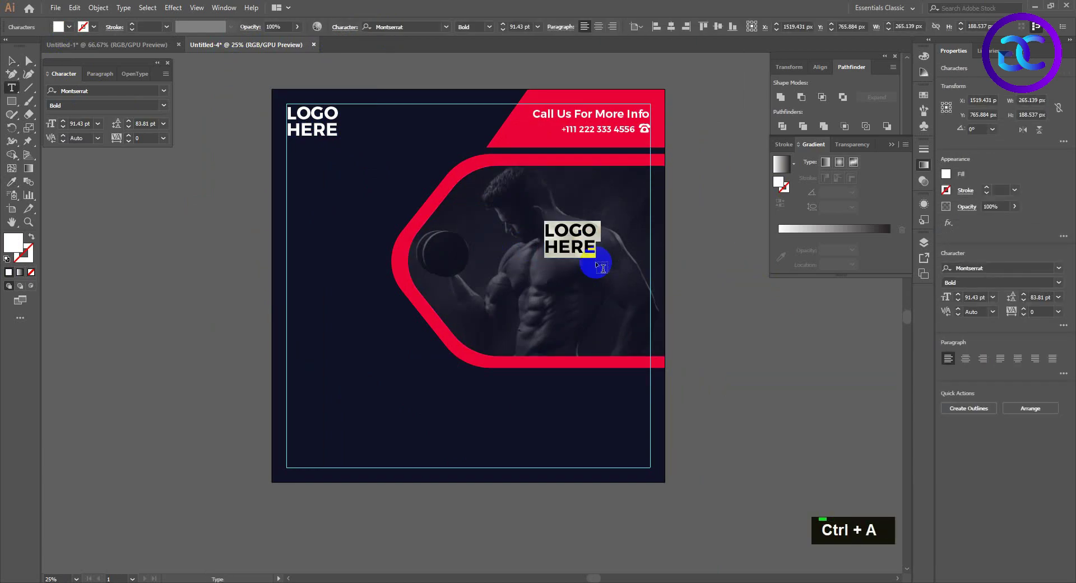
pyautogui.write('s')
pyautogui.press('BackSpace')
pyautogui.write('start')
pyautogui.press('Return')
pyautogui.write('training')
pyautogui.press('Return')
pyautogui.write('today')
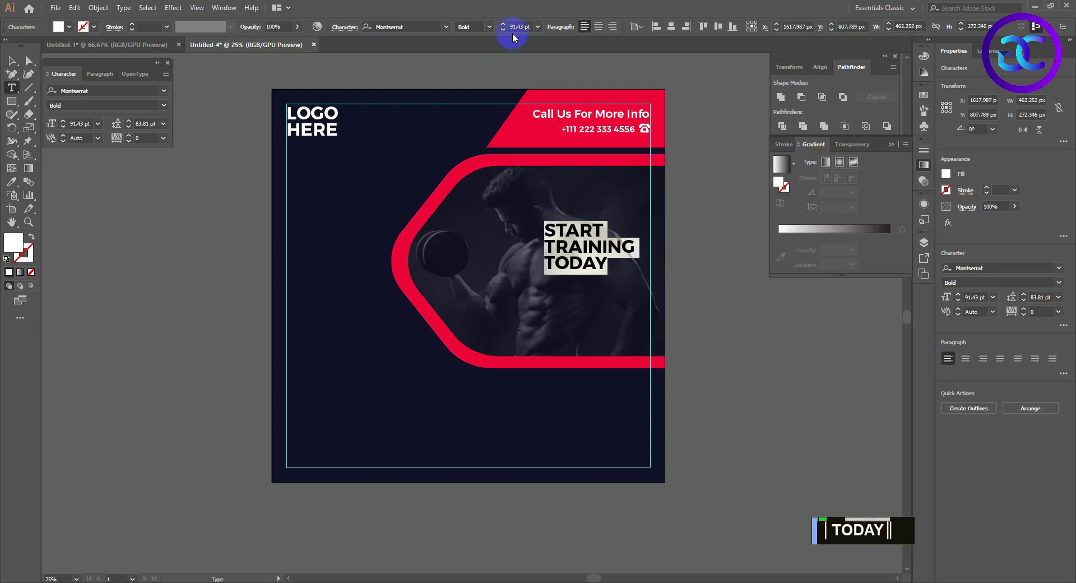
# - Right-align and enlarge the headline, colouring TRAINING red #FF0037
pyautogui.doubleClick(622, 31)
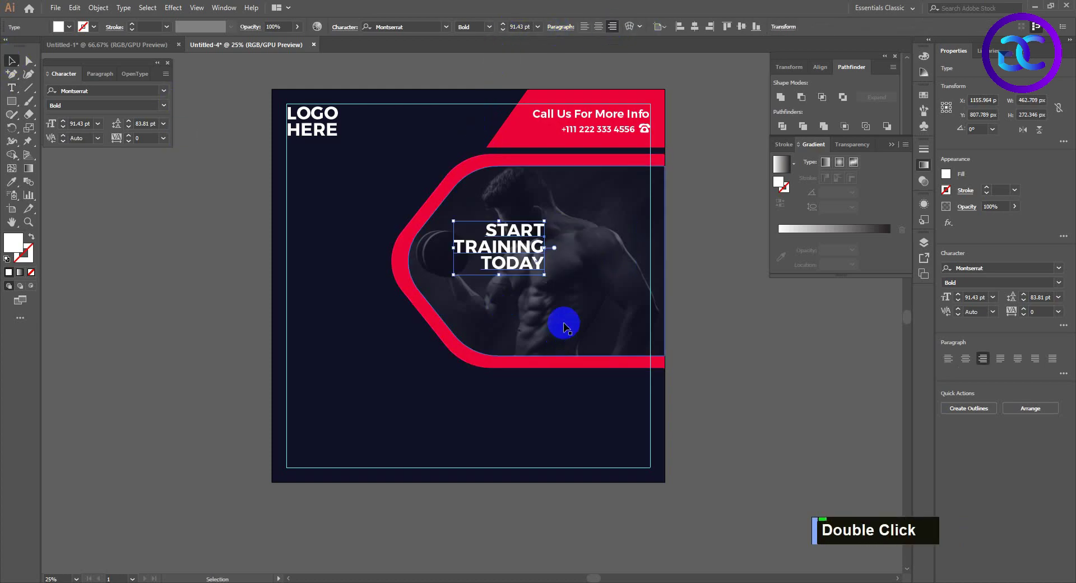
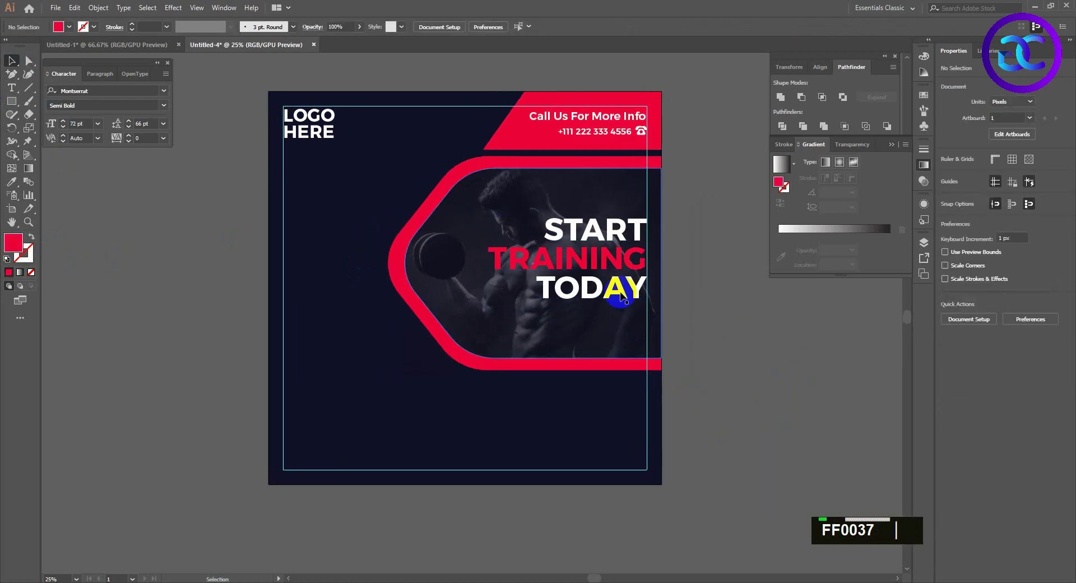
pyautogui.write('FF0037')
# - Draw a straight-edged triangle on the left edge with the Pen tool and send it backward
pyautogui.rightClick(20, 82)
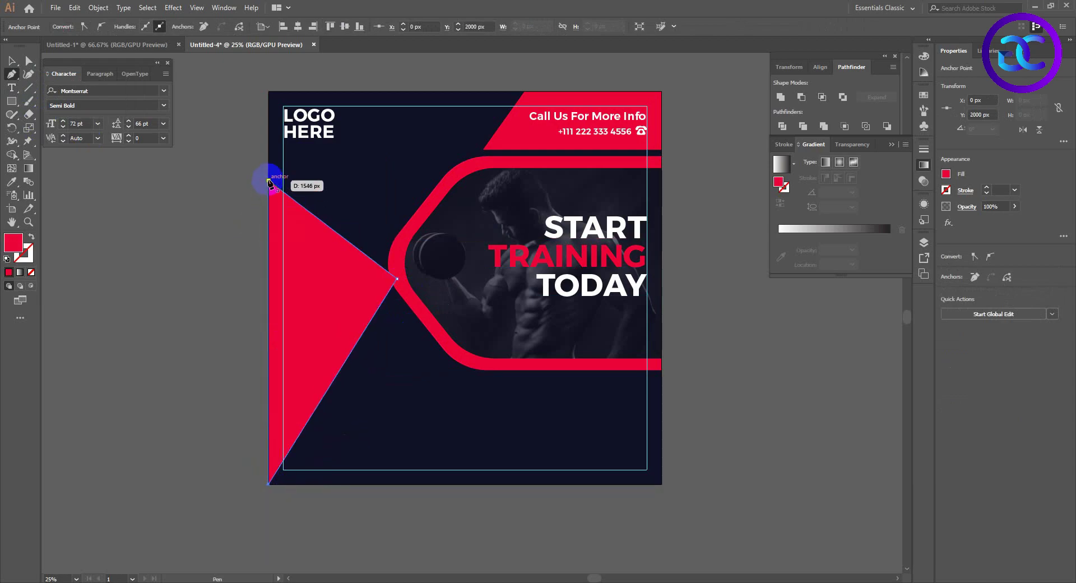
pyautogui.press('ctrl+[')
pyautogui.press('ctrl+[')
pyautogui.press('v')
pyautogui.doubleClick(23, 244)
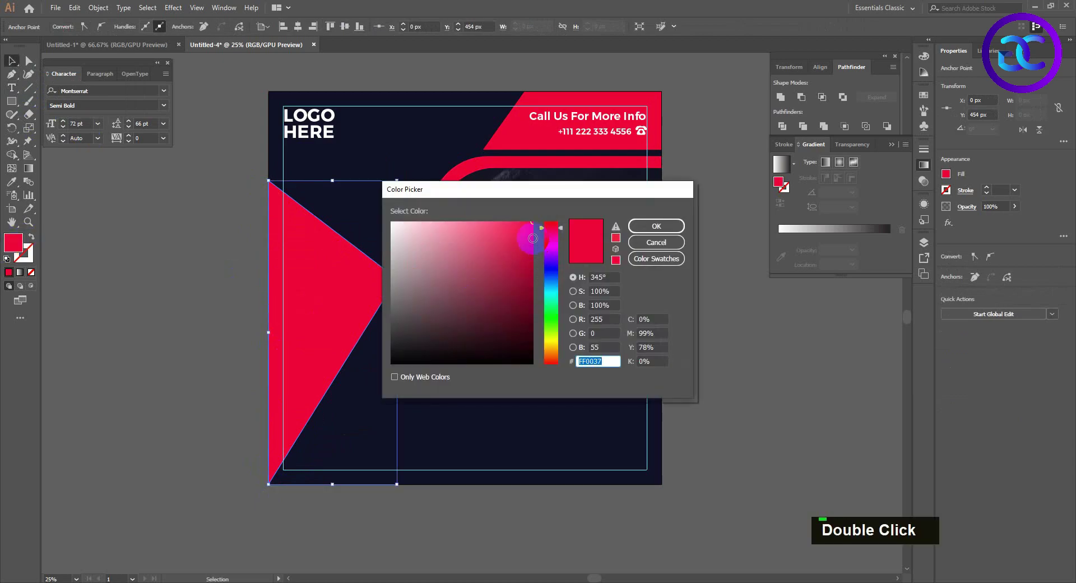
# - Fill the triangle deep red #D8003A and adjust its stacking so its tip meets the frame
pyautogui.press('ctrl+shift+[')
pyautogui.press('ctrl+shift+]')
pyautogui.press('a')
pyautogui.doubleClick(411, 277)
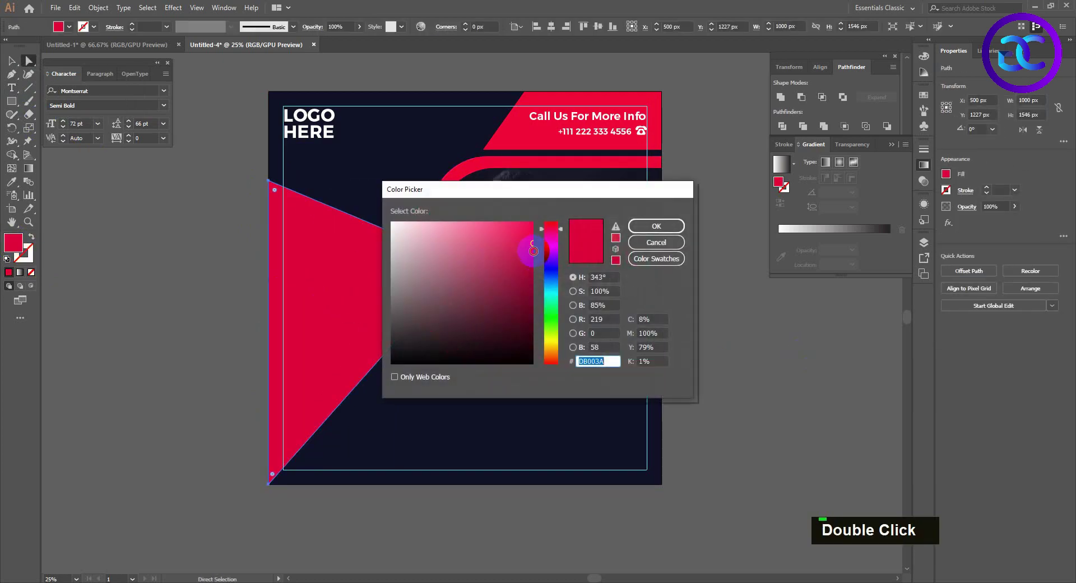
pyautogui.press('v')
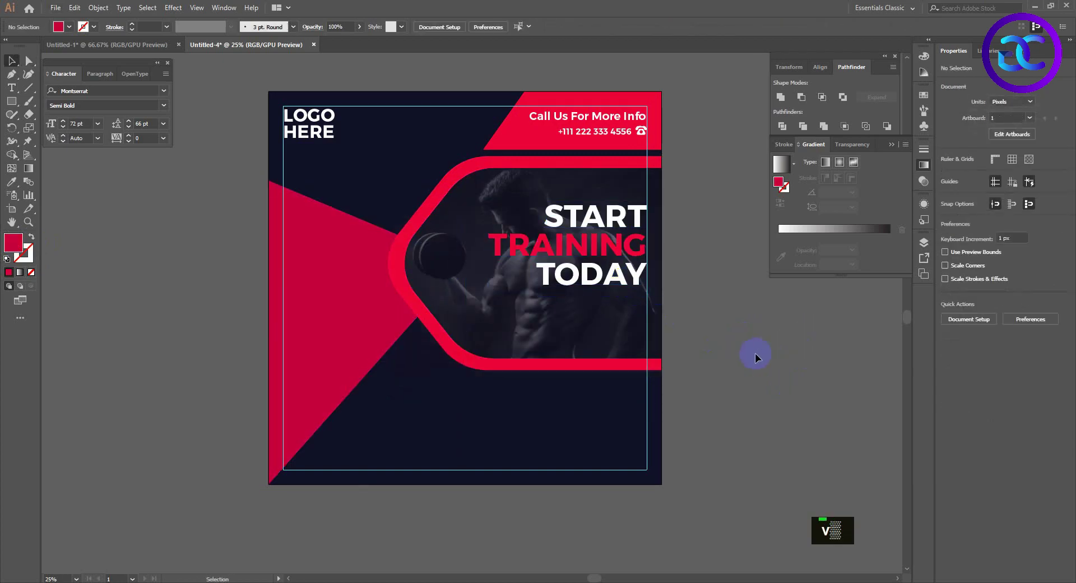
pyautogui.scroll(3)
pyautogui.scroll(-3)
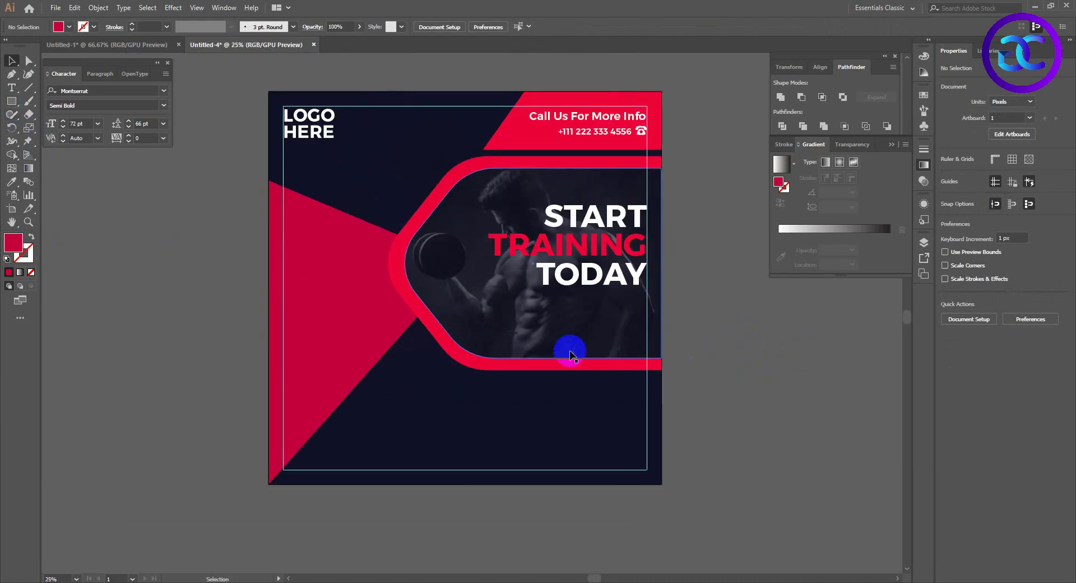
# - Add a 30 pt white right-aligned Lorem ipsum paragraph under the headline at 68% opacity
pyautogui.write('t')
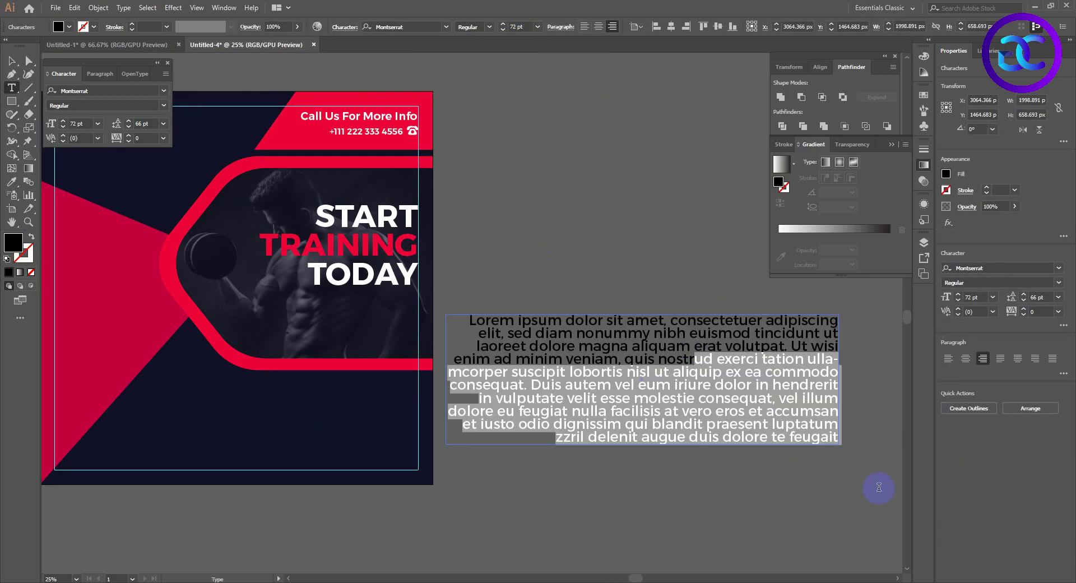
pyautogui.write('t')
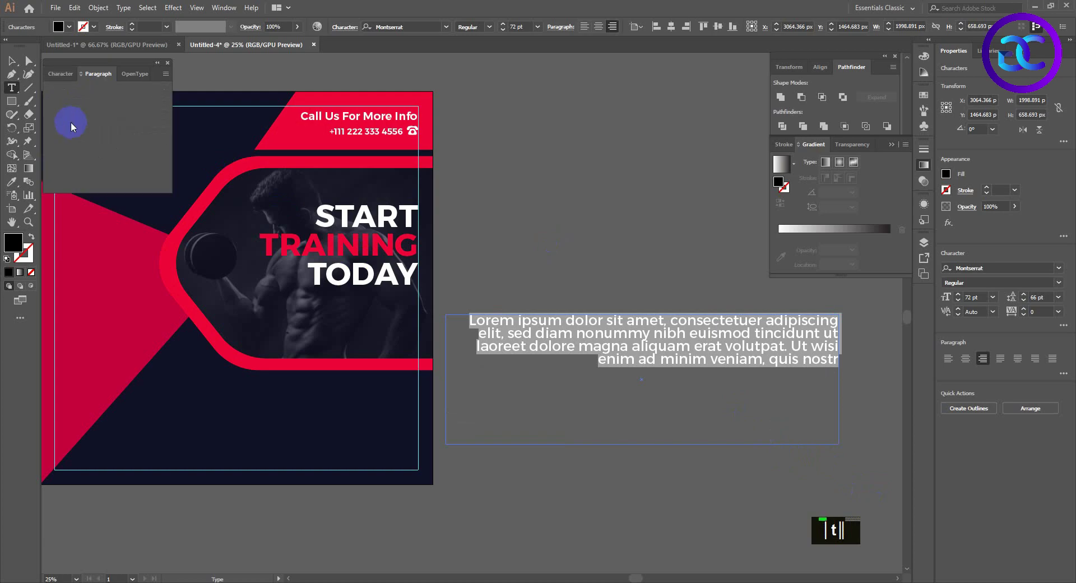
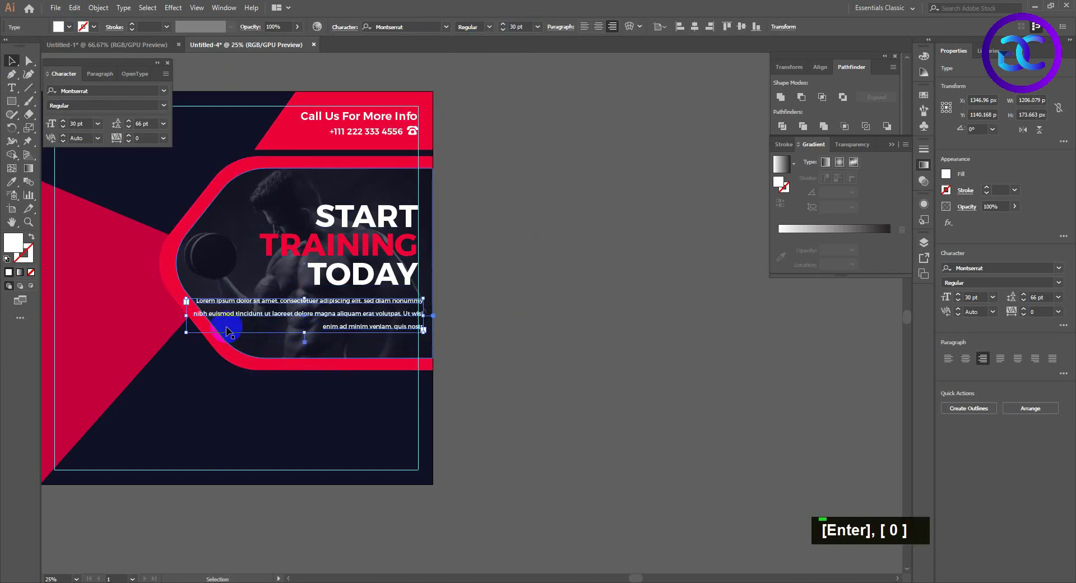
pyautogui.doubleClick(171, 135)
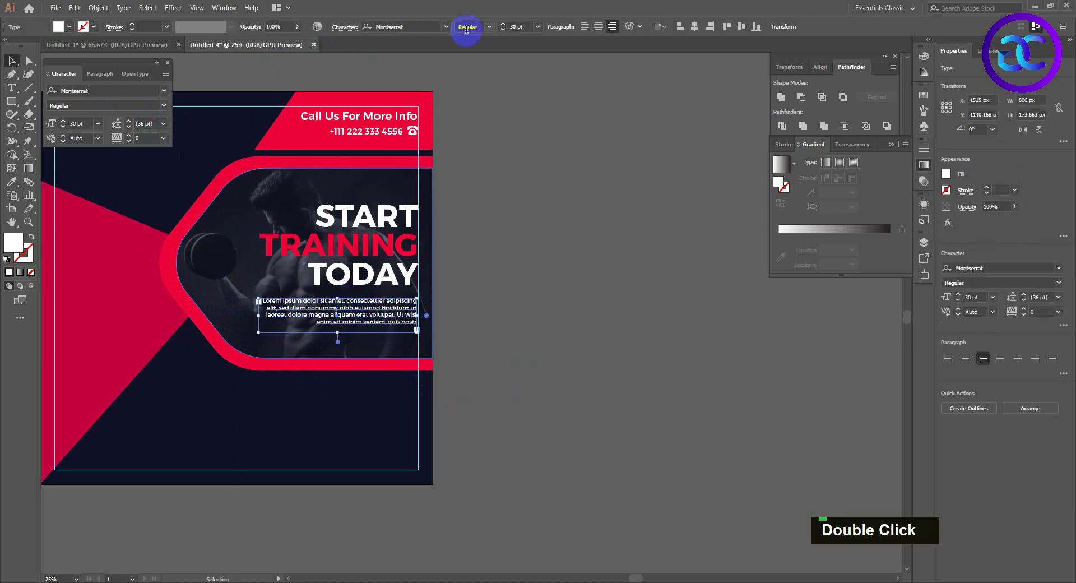
pyautogui.doubleClick(298, 36)
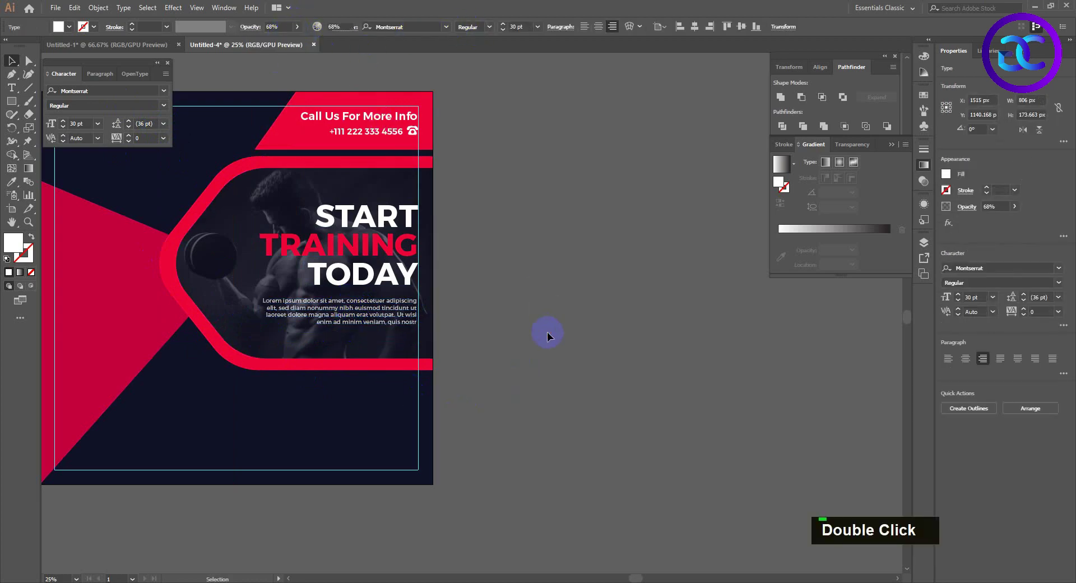
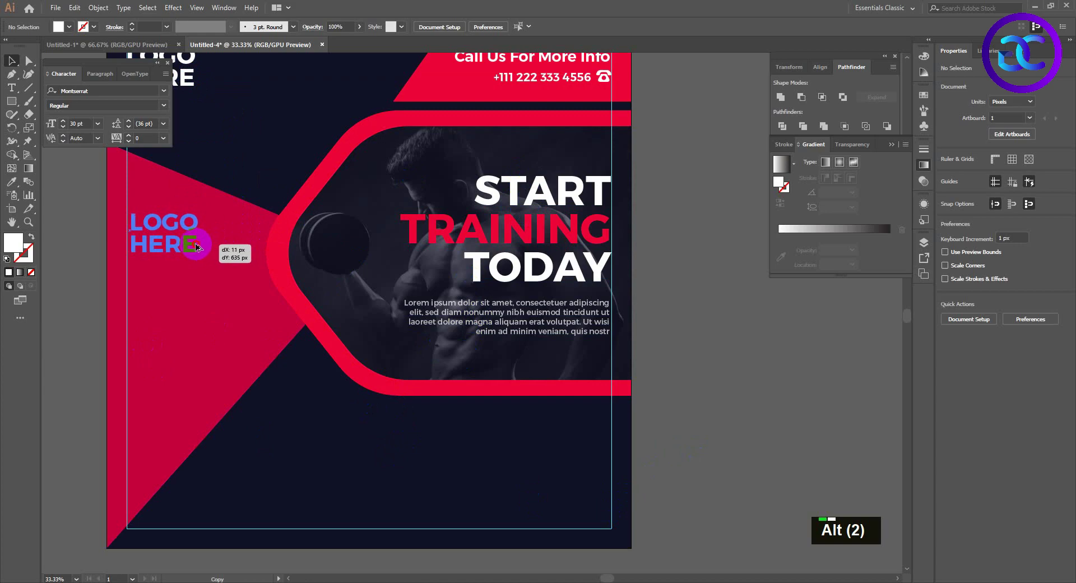
# - Retype the copied LOGO HERE text on the triangle as OUR SERVICES
pyautogui.doubleClick(182, 227)
pyautogui.press('ctrl+a')
pyautogui.write('our')
pyautogui.write('services')
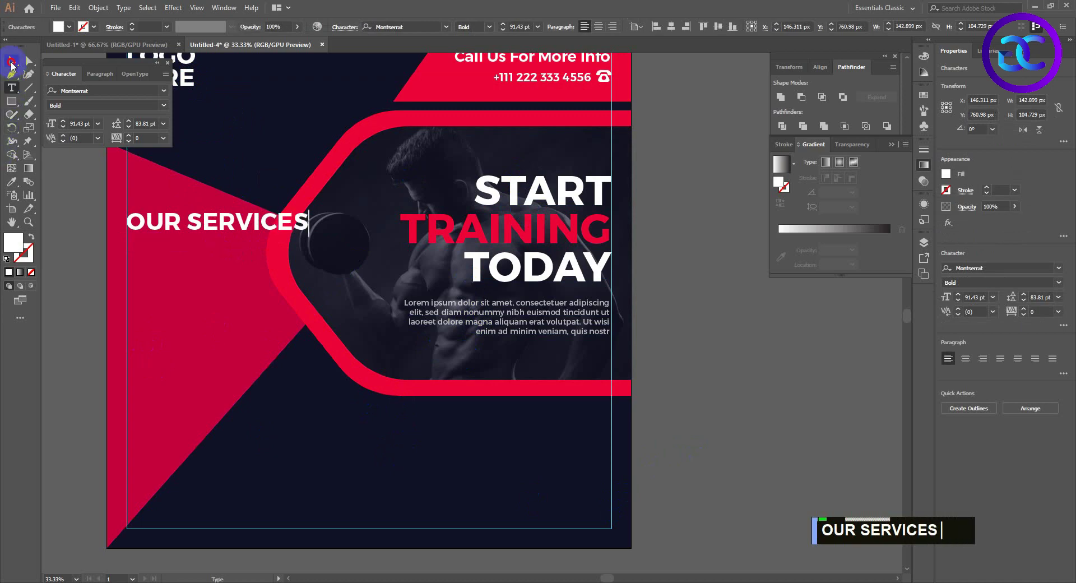
pyautogui.press('ctrl+t')
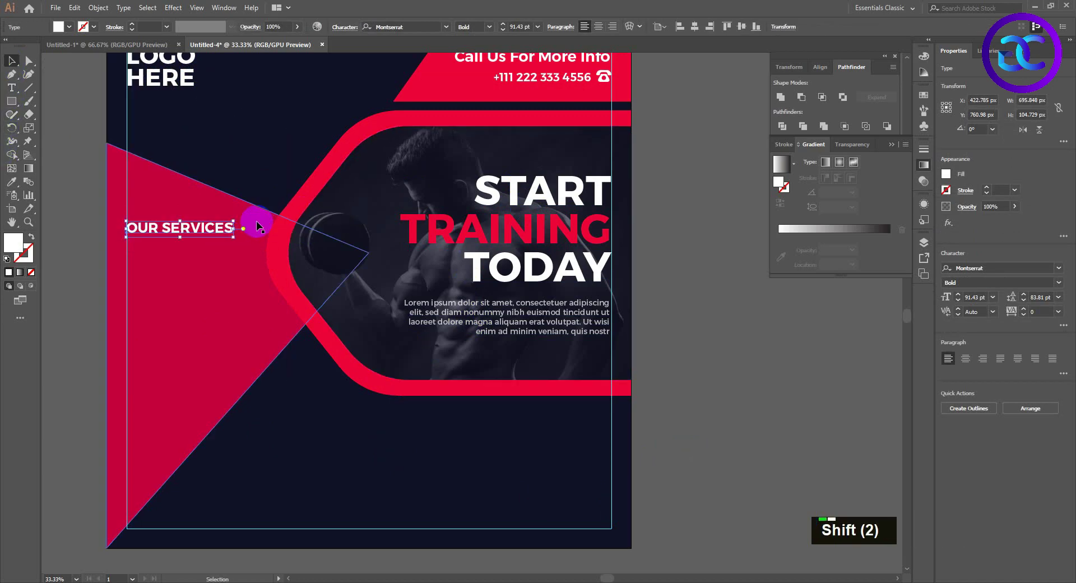
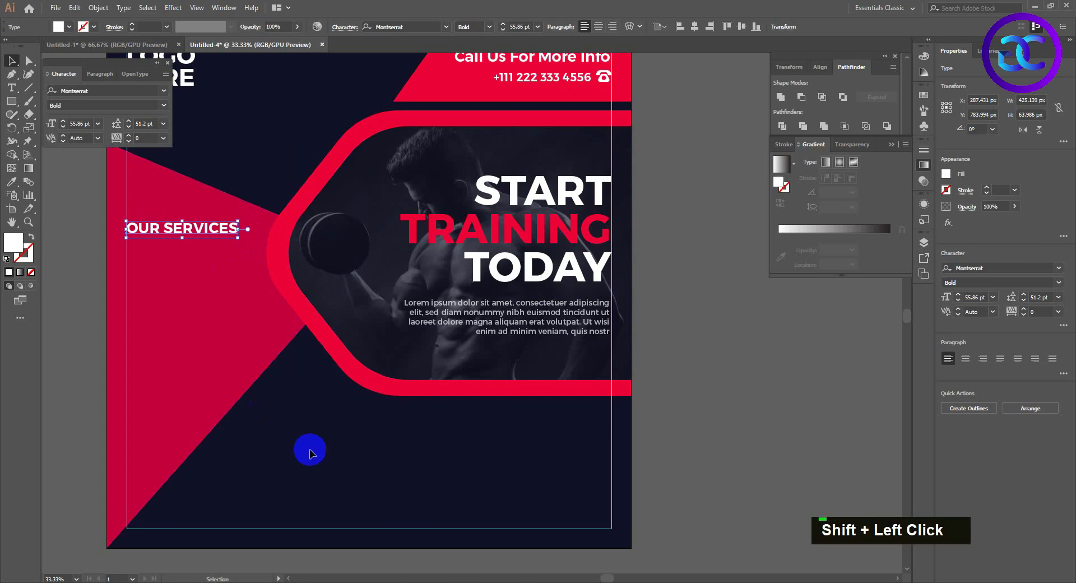
# - Draw a 22 px white circle with the Ellipse Tool just below OUR SERVICES
pyautogui.rightClick(17, 111)
pyautogui.scroll(3)
pyautogui.press('v')
pyautogui.scroll(3)
pyautogui.scroll(3)
pyautogui.scroll(-3)
# - Duplicate the dot into three and retype a copied heading as the first 'lorem ipsum dolor' line
pyautogui.scroll(-3)
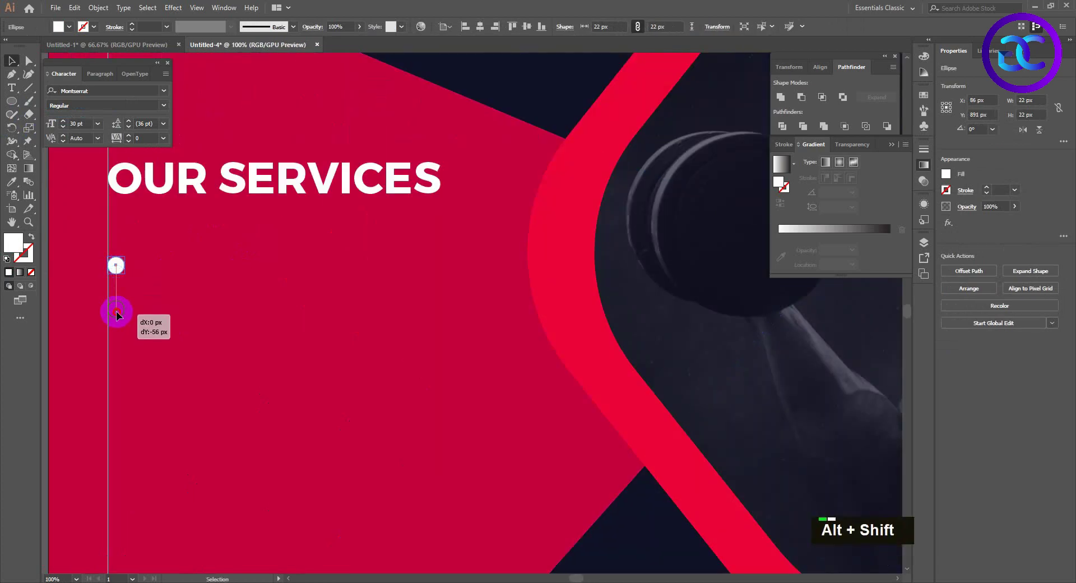
pyautogui.press('ctrl+d')
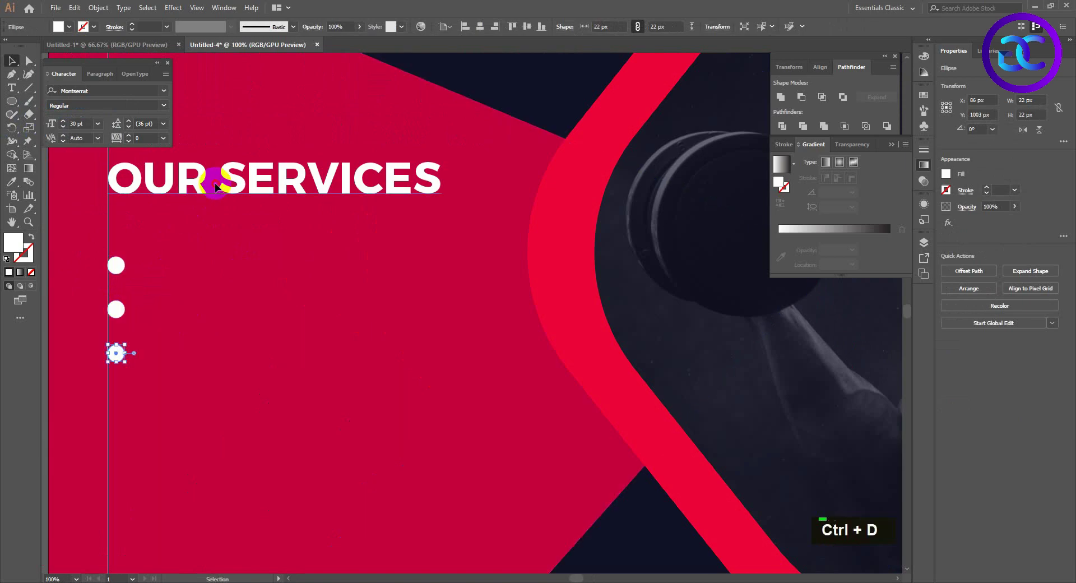
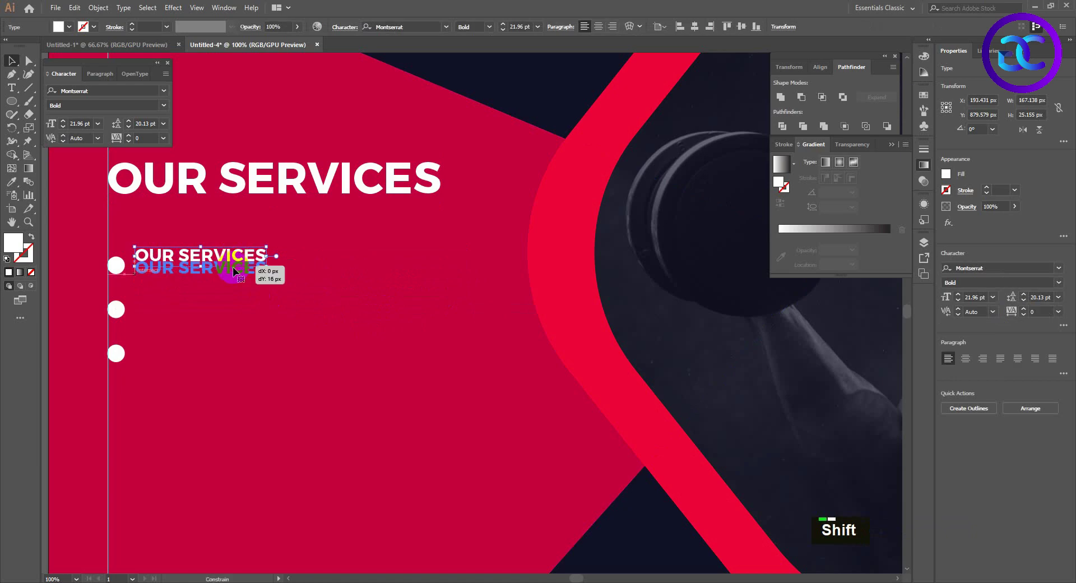
pyautogui.press('Up')
pyautogui.press('Up')
pyautogui.doubleClick(208, 272)
pyautogui.press('ctrl+z')
pyautogui.doubleClick(213, 270)
pyautogui.write('lorem ipsum dolor')
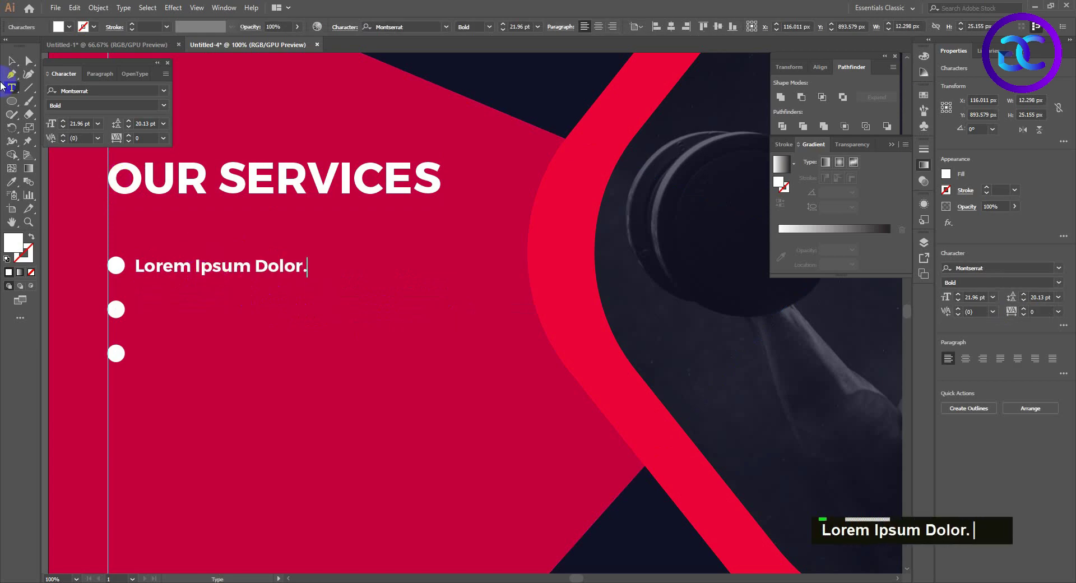
pyautogui.doubleClick(23, 78)
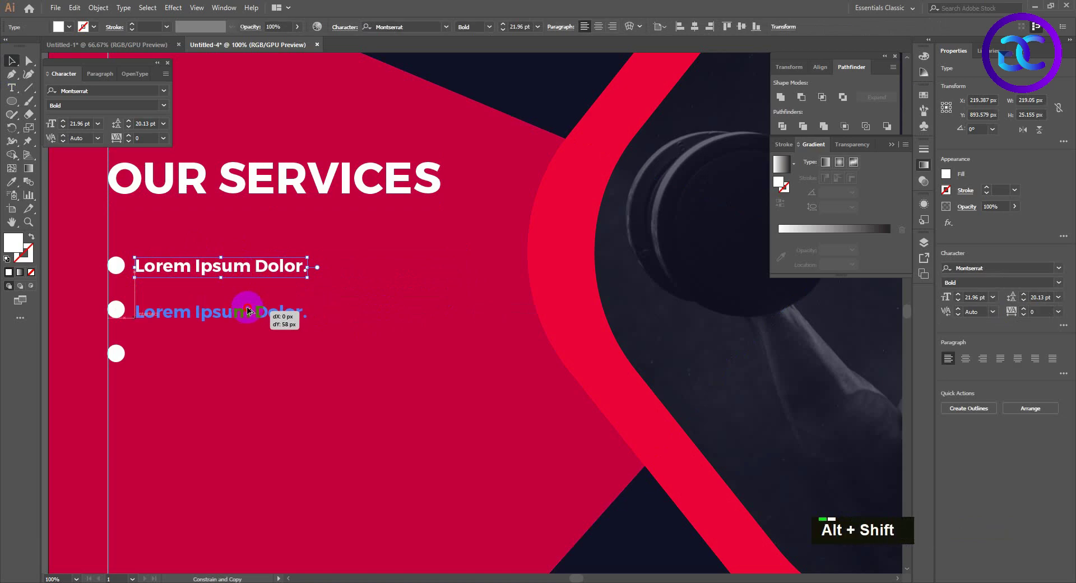
# - Duplicate the bullet line twice more and scale the dots and lines as a list
pyautogui.press('ctrl+shift+d')
pyautogui.press('ctrl+shift+d')
pyautogui.scroll(-3)
pyautogui.scroll(3)
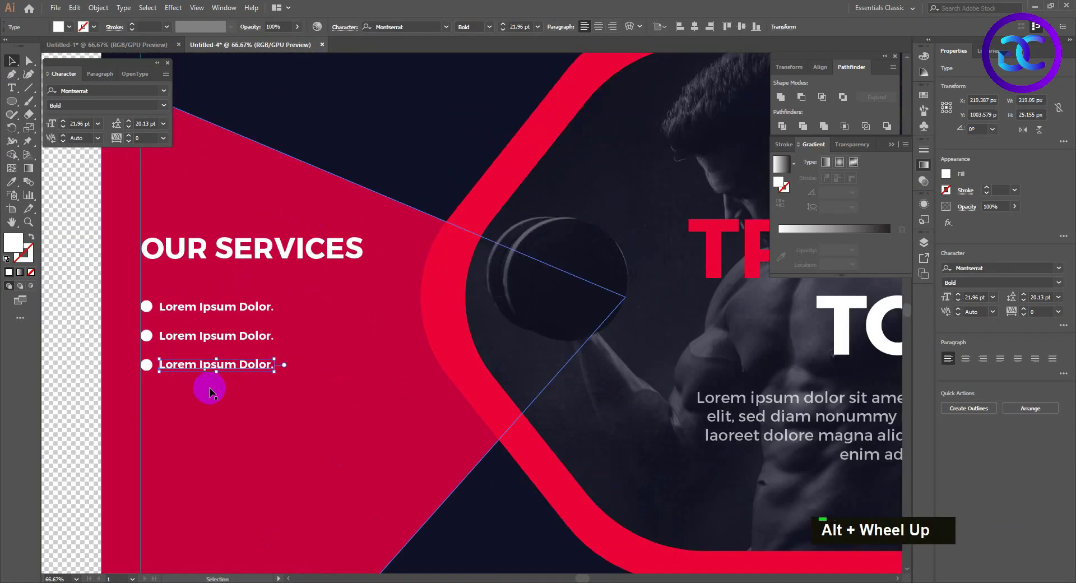
pyautogui.press('ctrl+shift+d')
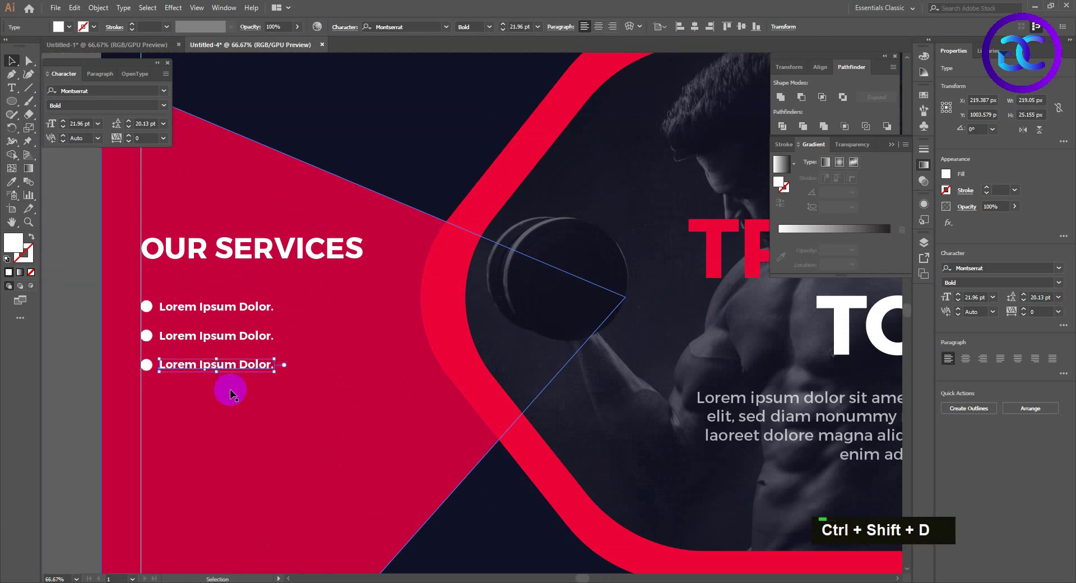
pyautogui.scroll(-3)
pyautogui.click(148, 379)
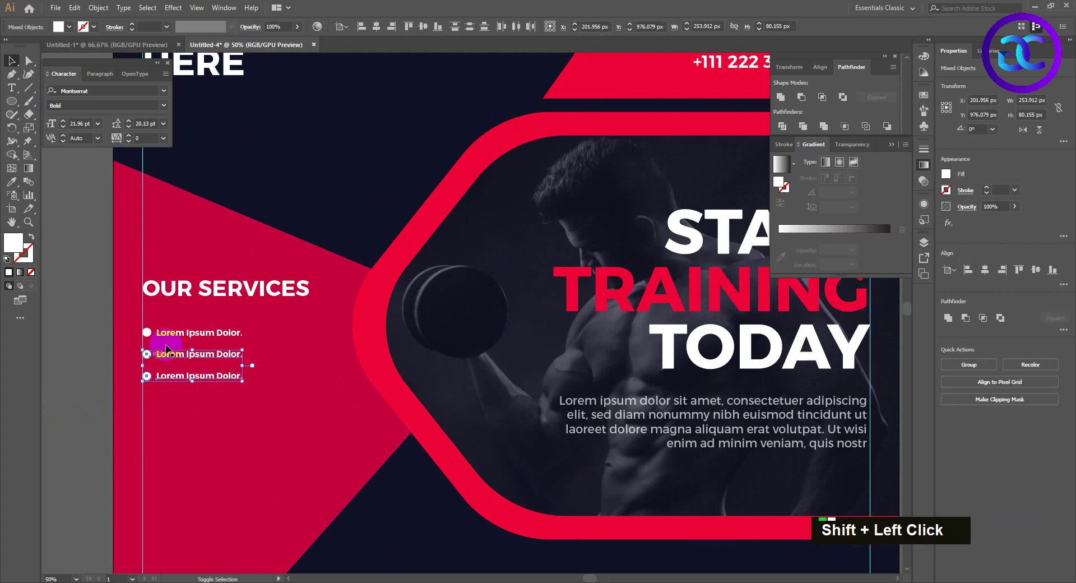
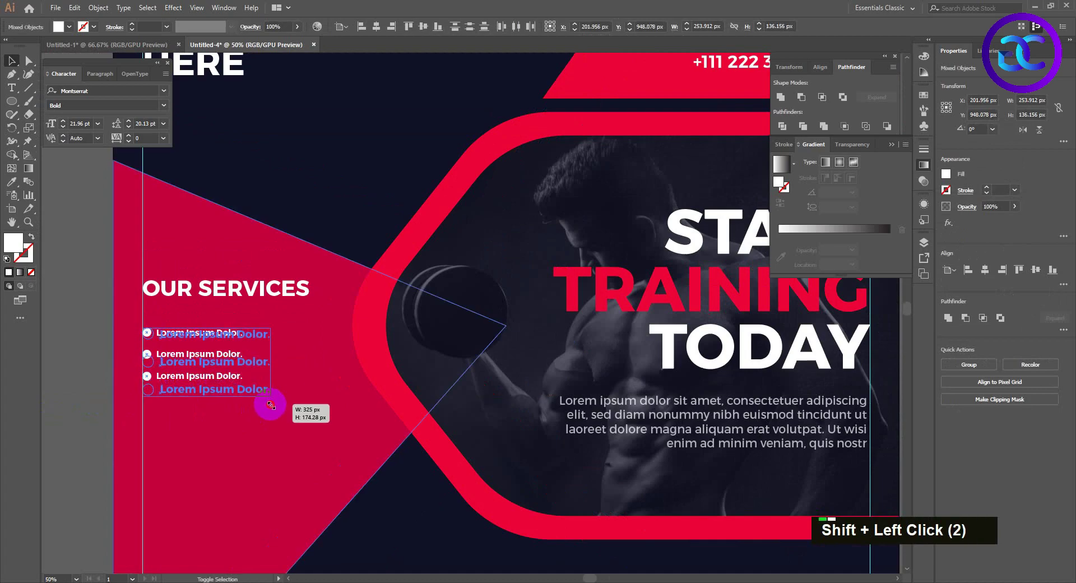
pyautogui.click(153, 391)
pyautogui.scroll(3)
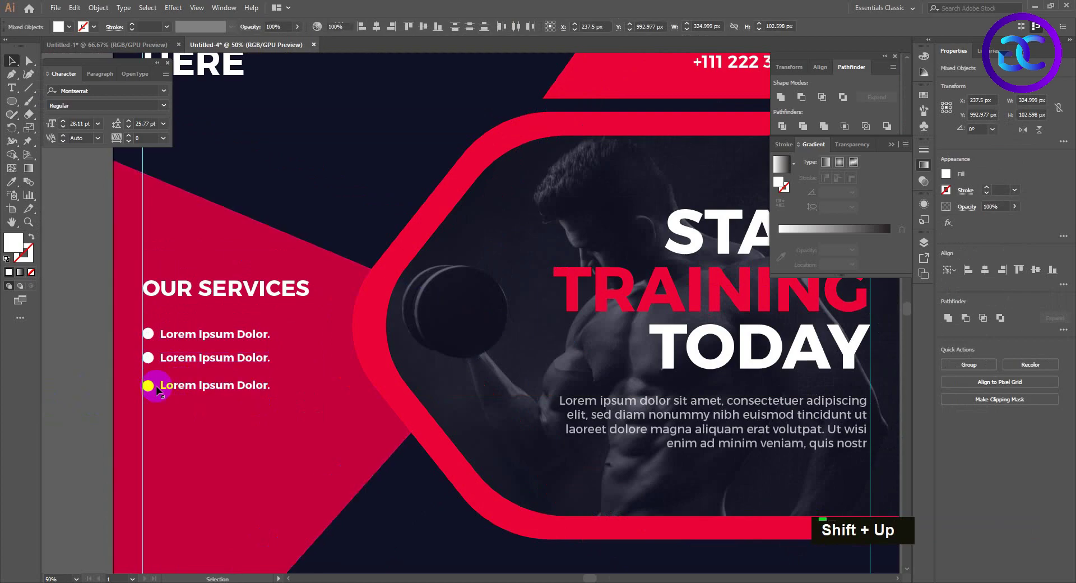
pyautogui.doubleClick(160, 388)
# - Nudge individual bullet lines up and down to even the list spacing
pyautogui.click(186, 387)
pyautogui.scroll(3)
pyautogui.scroll(3)
pyautogui.scroll(3)
pyautogui.press('Up')
pyautogui.press('Up')
pyautogui.press('Up')
pyautogui.scroll(3)
pyautogui.press('Down')
pyautogui.press('Down')
pyautogui.press('Down')
pyautogui.press('Down')
pyautogui.click(154, 364)
pyautogui.press('shift+Up')
pyautogui.press('Down')
pyautogui.press('Down')
pyautogui.press('Down')
pyautogui.press('Down')
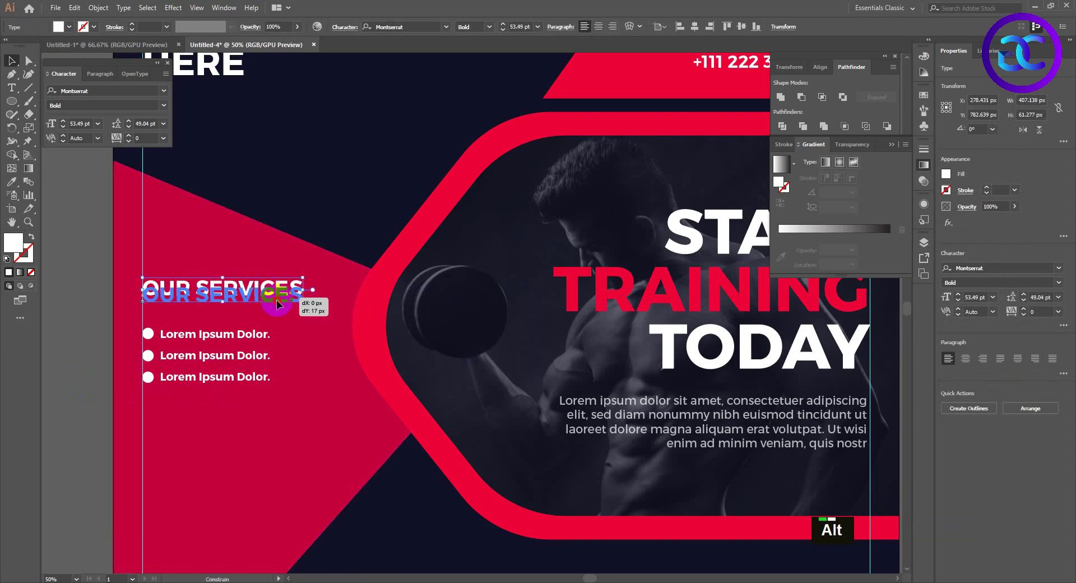
pyautogui.scroll(-3)
pyautogui.press('space')
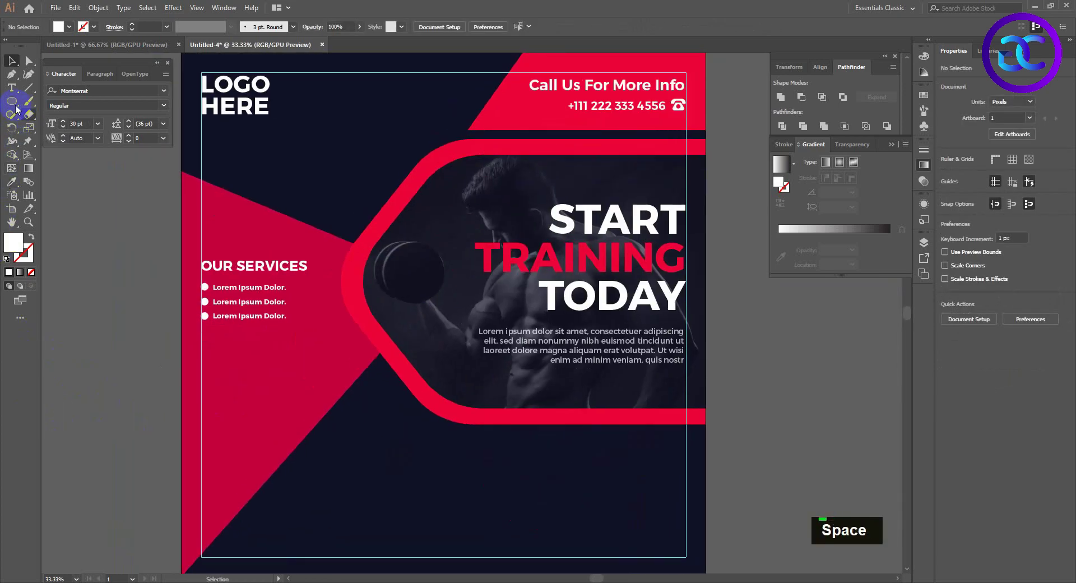
# - Draw a white banner with a slanted right end and put red JOIN NOW text on it
pyautogui.rightClick(20, 109)
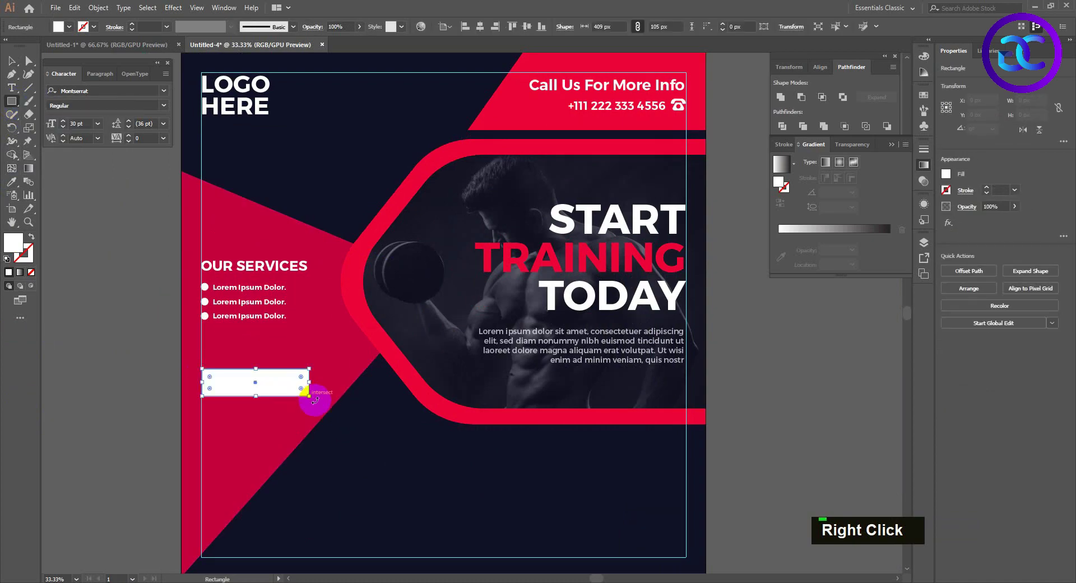
pyautogui.write('a')
pyautogui.doubleClick(301, 397)
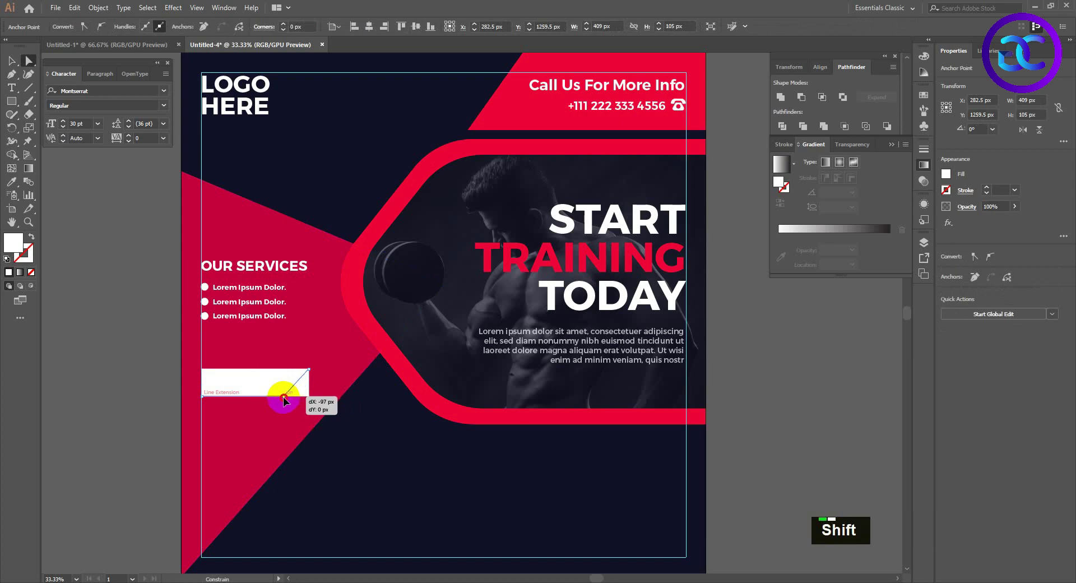
pyautogui.click(313, 373)
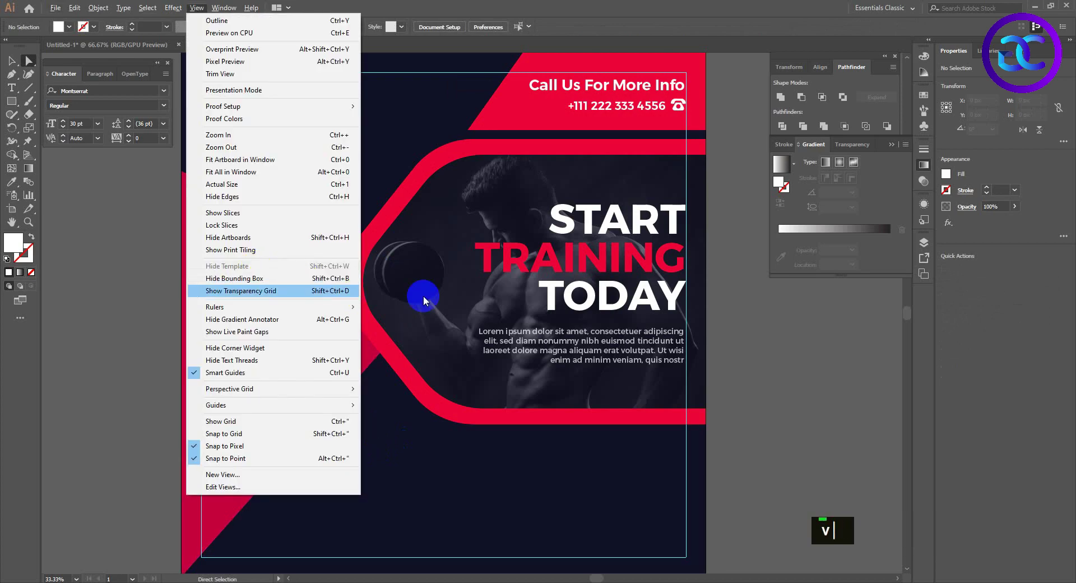
pyautogui.write('vv')
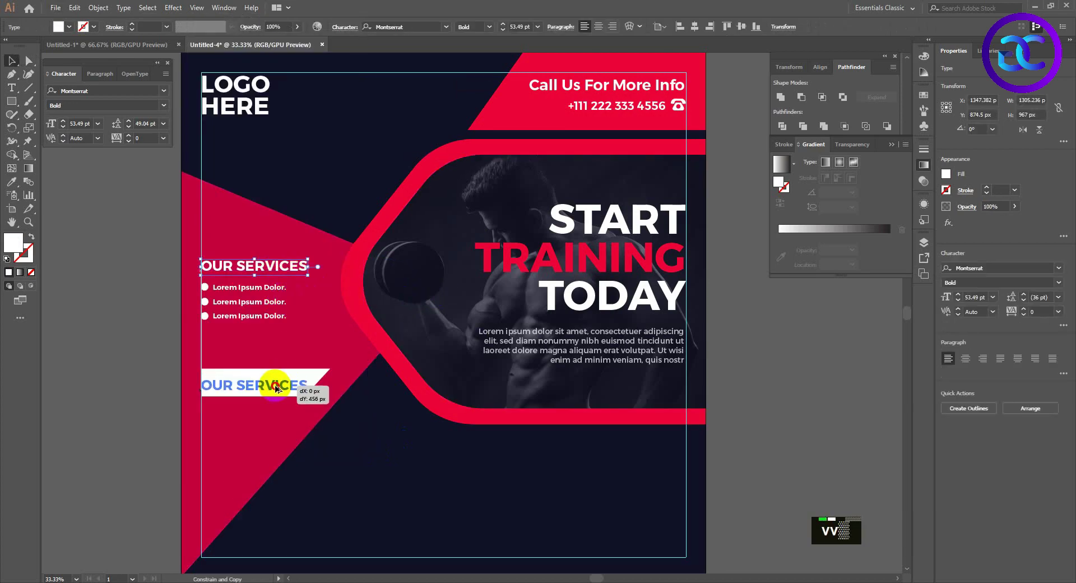
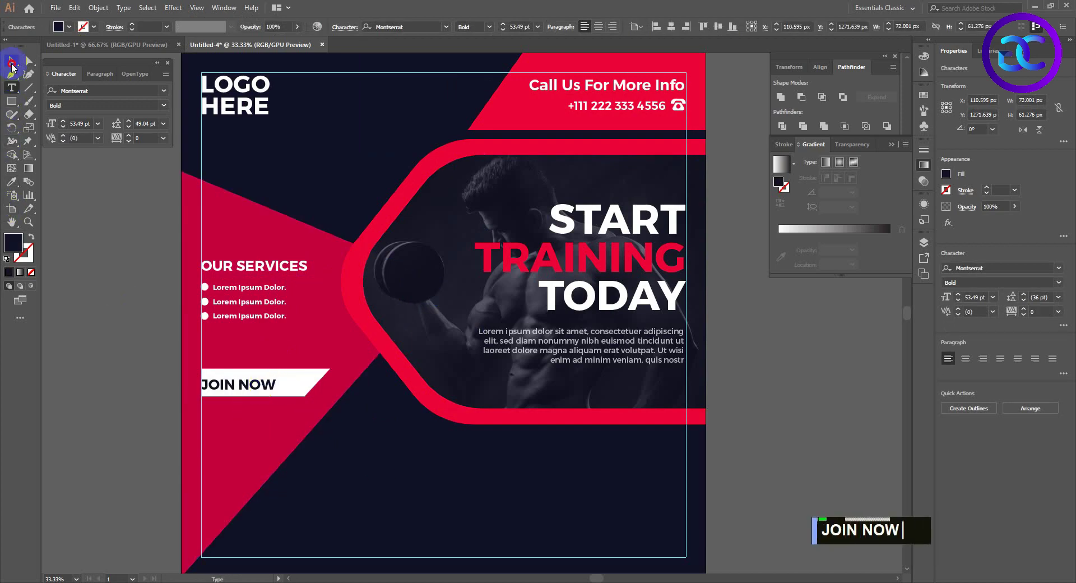
pyautogui.write('iv')
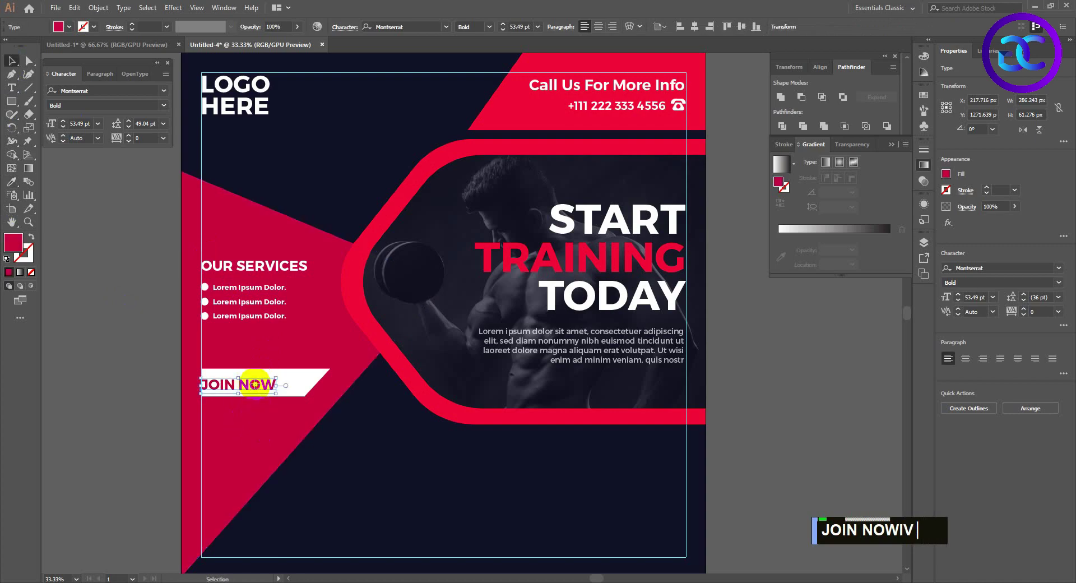
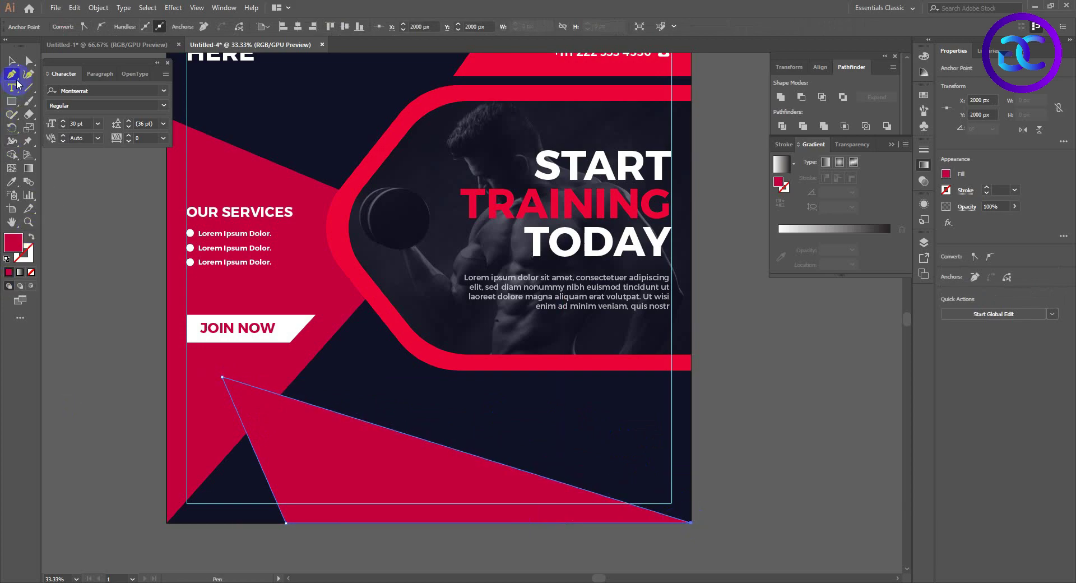
# - Draw red triangles across the bottom with a smaller #990037 triangle for depth
pyautogui.press('v')
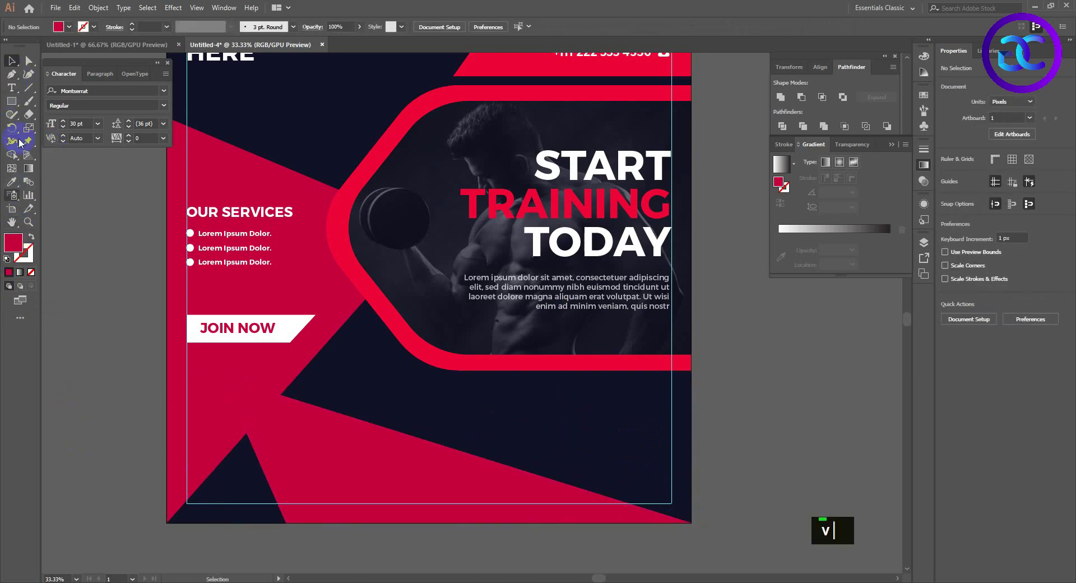
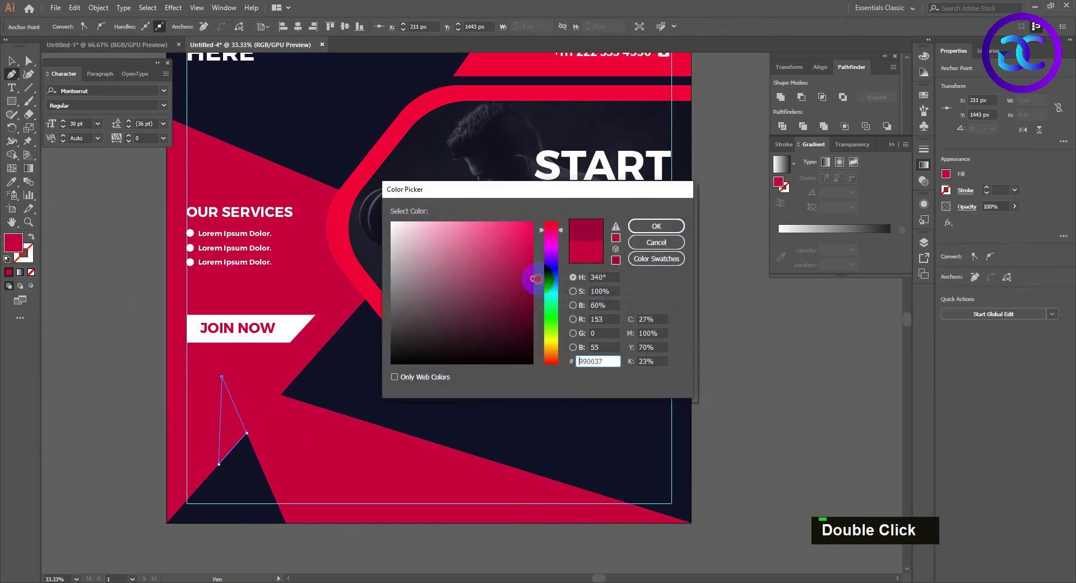
pyautogui.press('v')
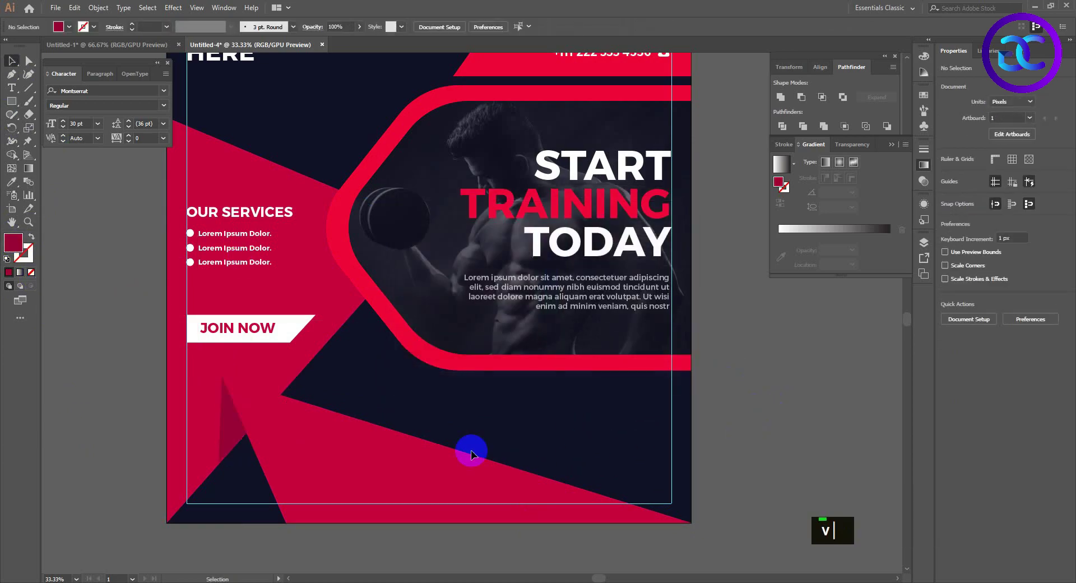
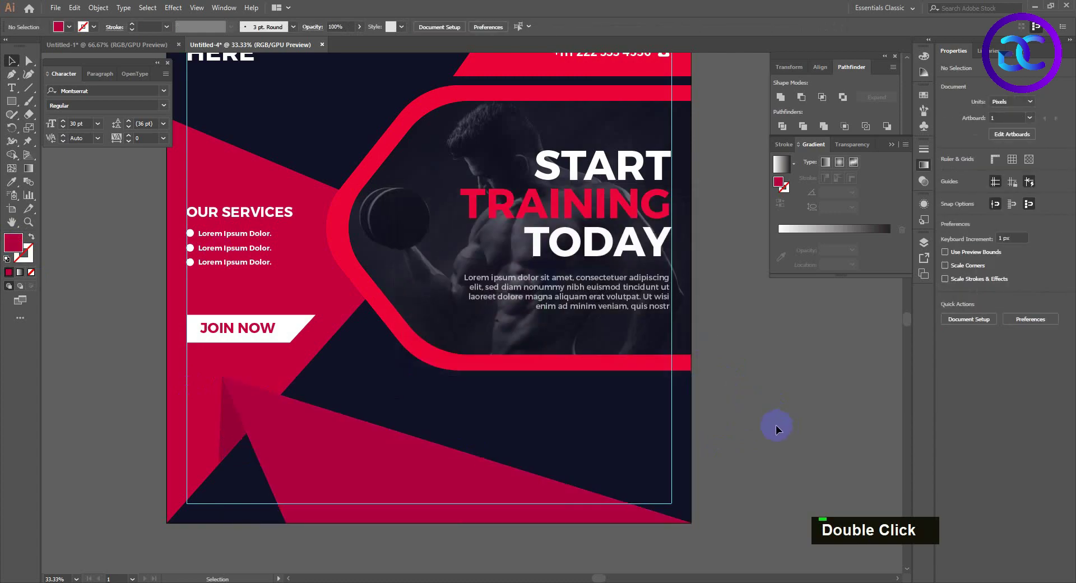
pyautogui.scroll(-3)
pyautogui.scroll(3)
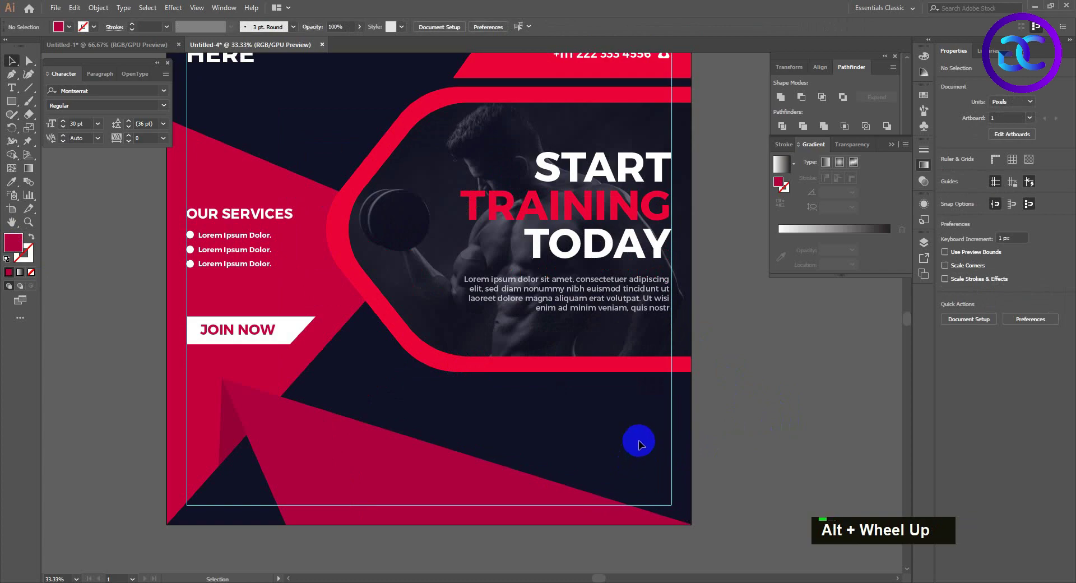
pyautogui.press('space')
pyautogui.scroll(-3)
pyautogui.scroll(3)
pyautogui.press('space')
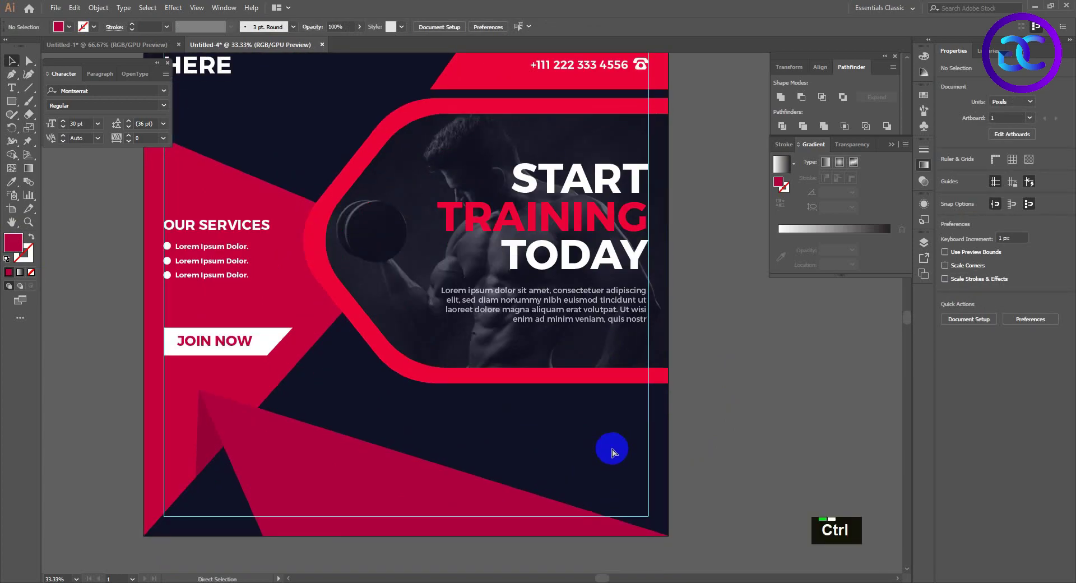
pyautogui.scroll(-3)
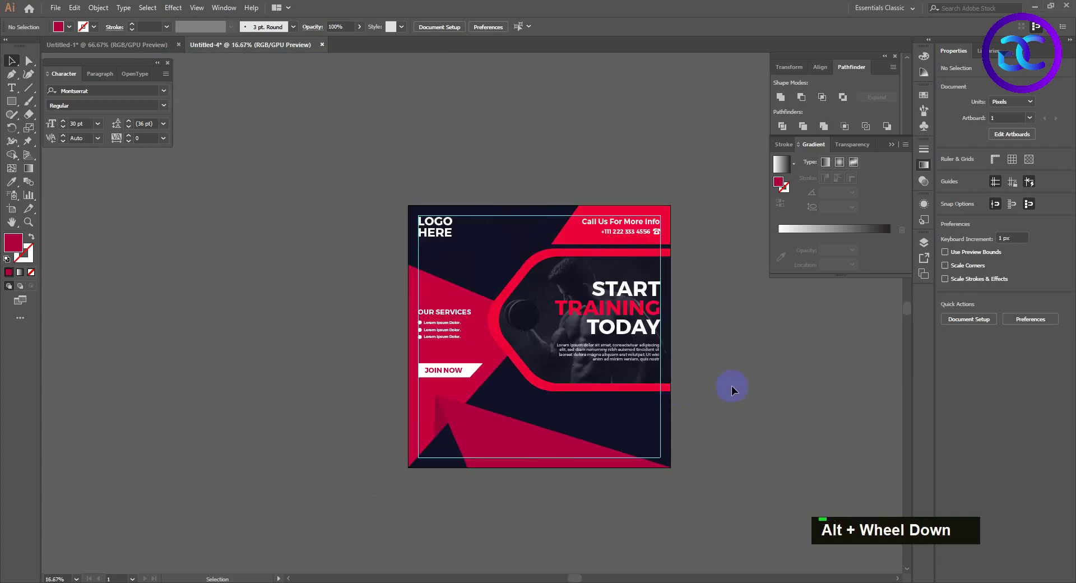
# - Position the FOLLOW US ON social icon group at the lower right and enter it
pyautogui.scroll(3)
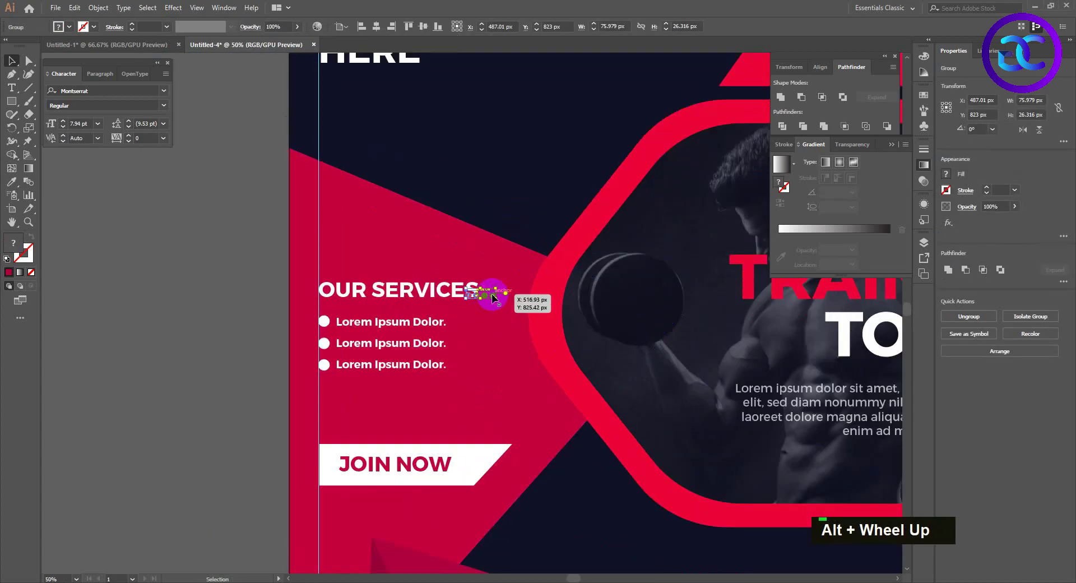
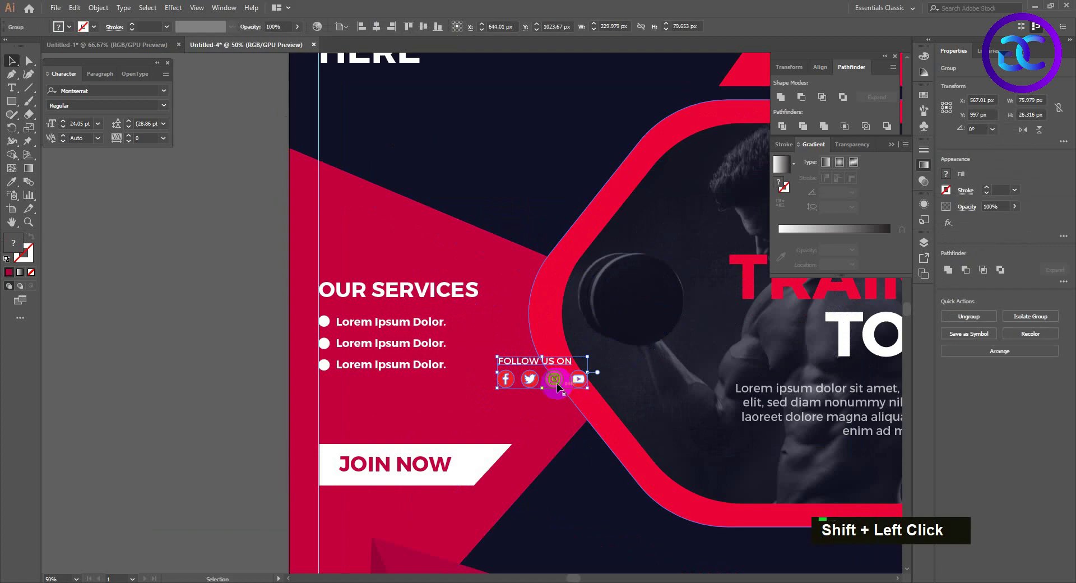
pyautogui.press('space')
pyautogui.press('space')
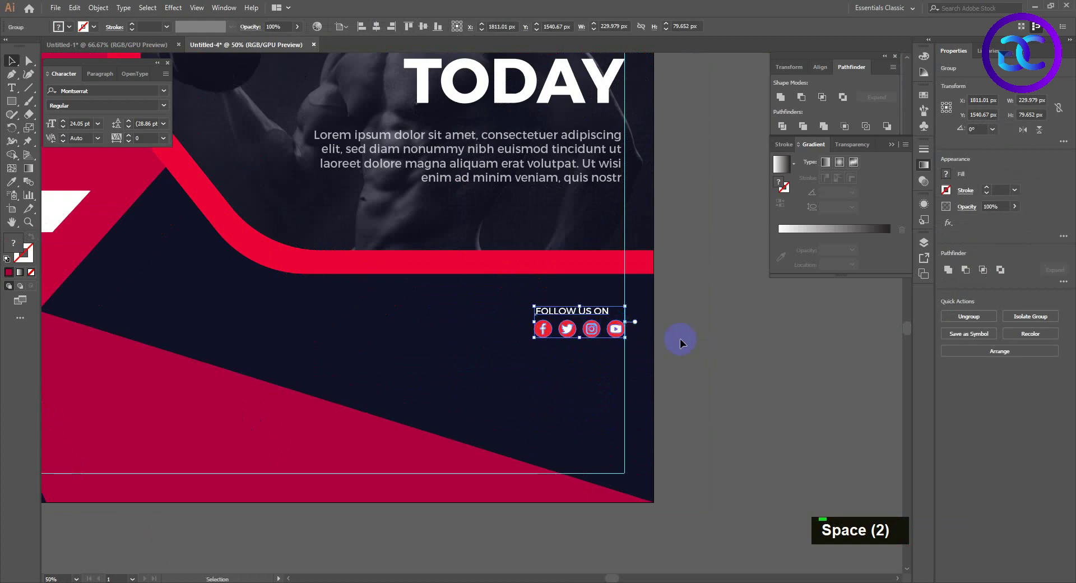
pyautogui.rightClick(563, 313)
pyautogui.doubleClick(748, 362)
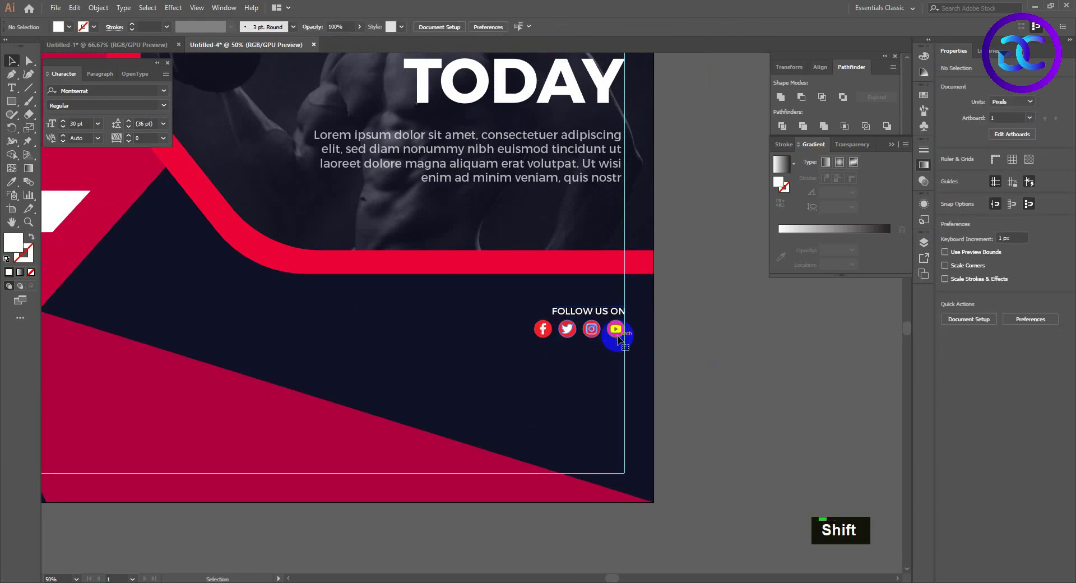
# - Adjust the individual icon circles inside the group, reaching the YouTube icon's circle
pyautogui.rightClick(623, 340)
pyautogui.doubleClick(709, 395)
pyautogui.rightClick(555, 337)
pyautogui.doubleClick(692, 396)
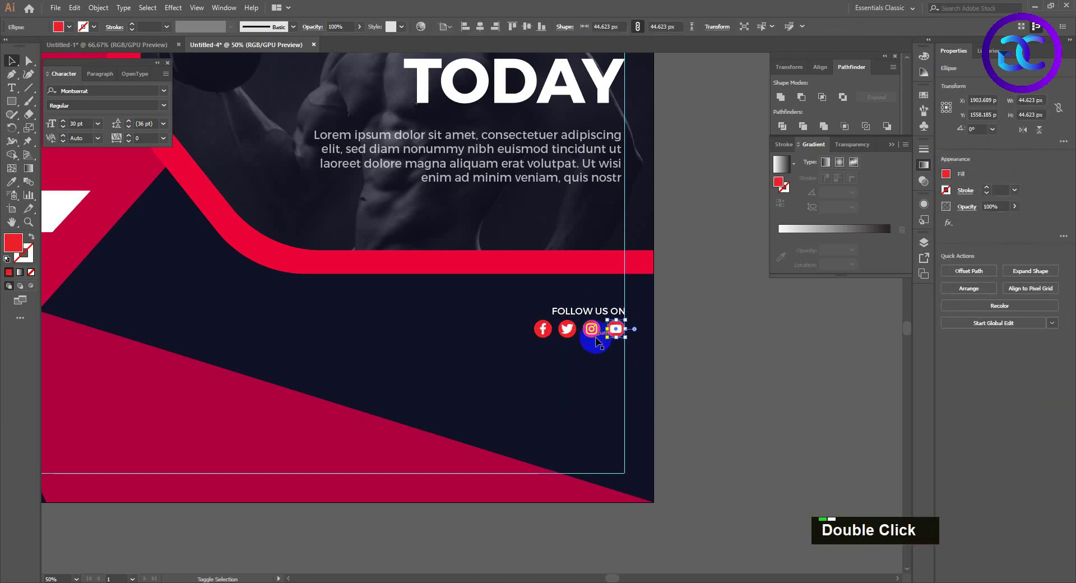
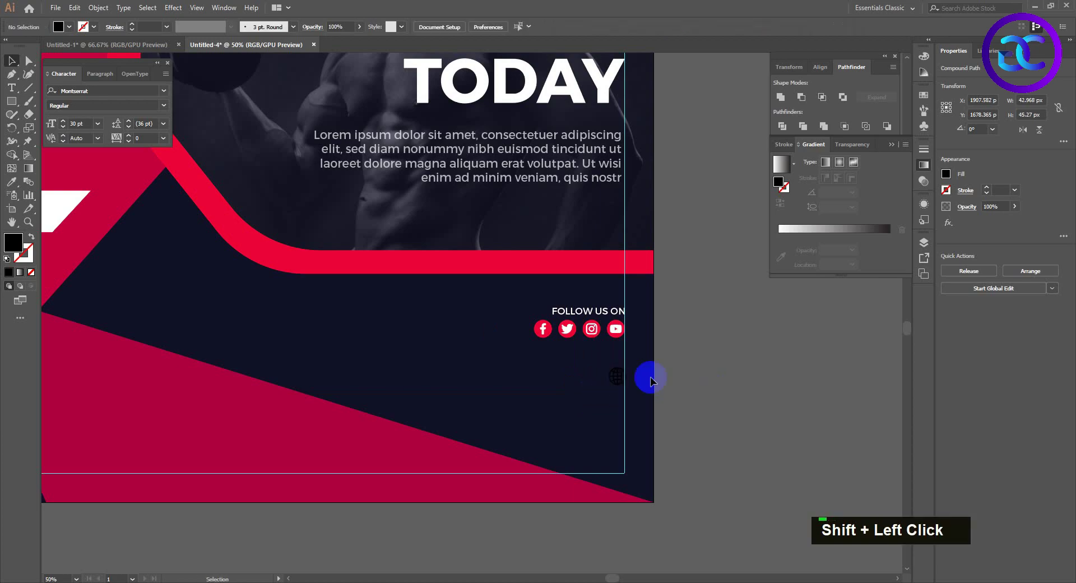
pyautogui.write('i')
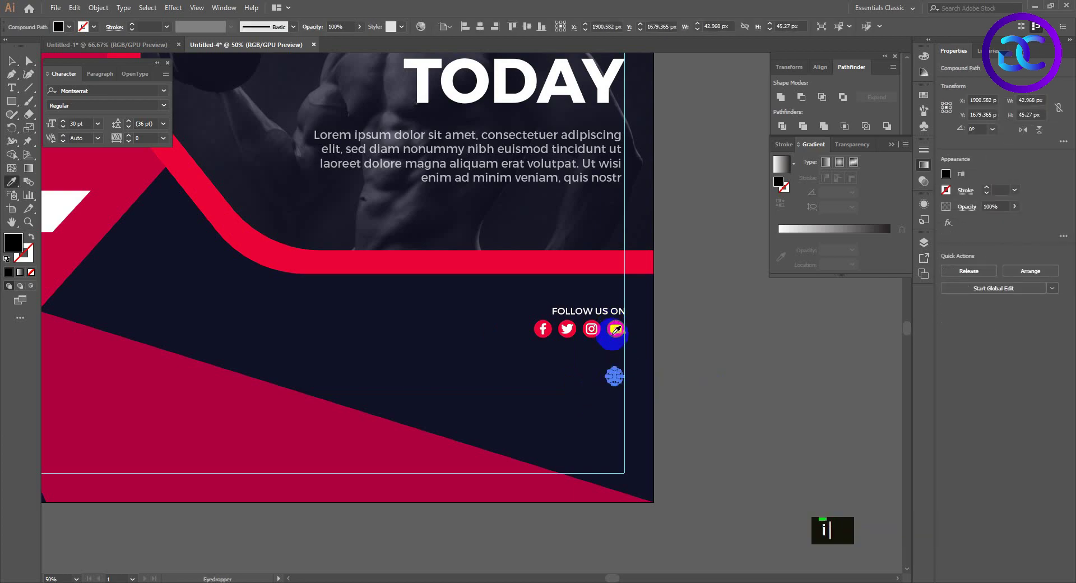
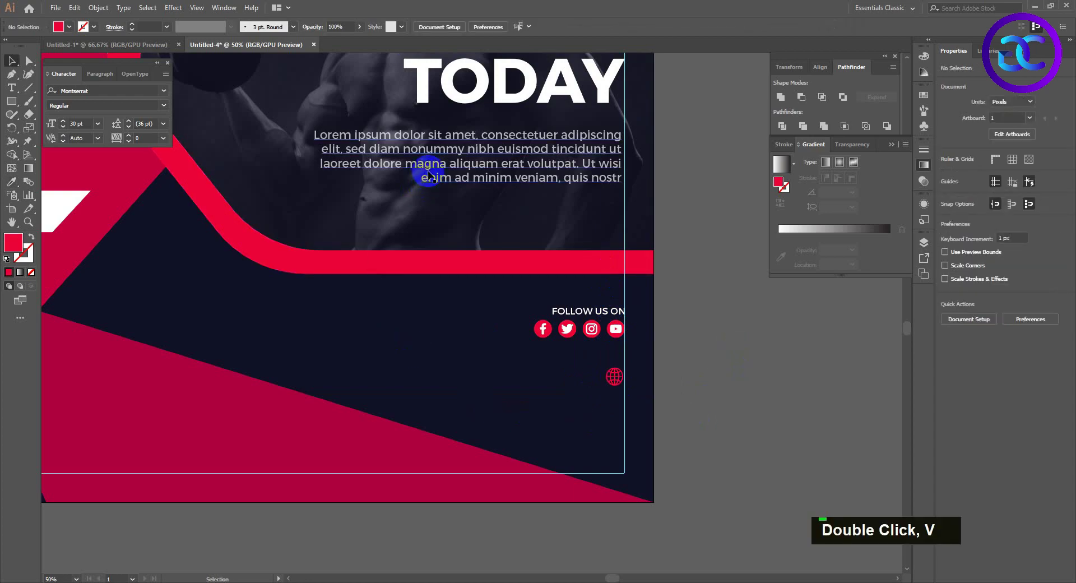
pyautogui.write('t')
pyautogui.write('www.ursitename.com')
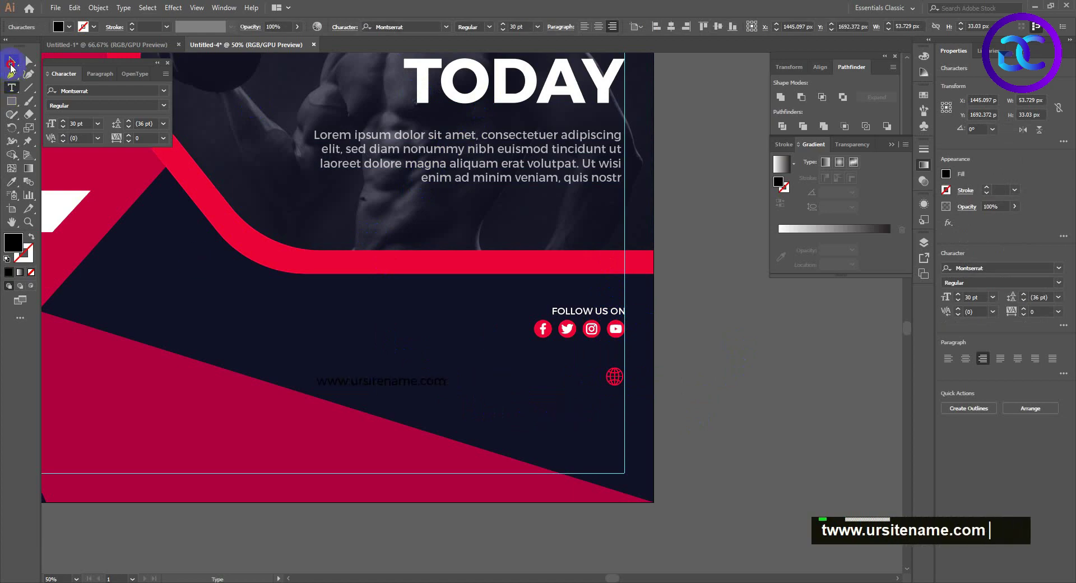
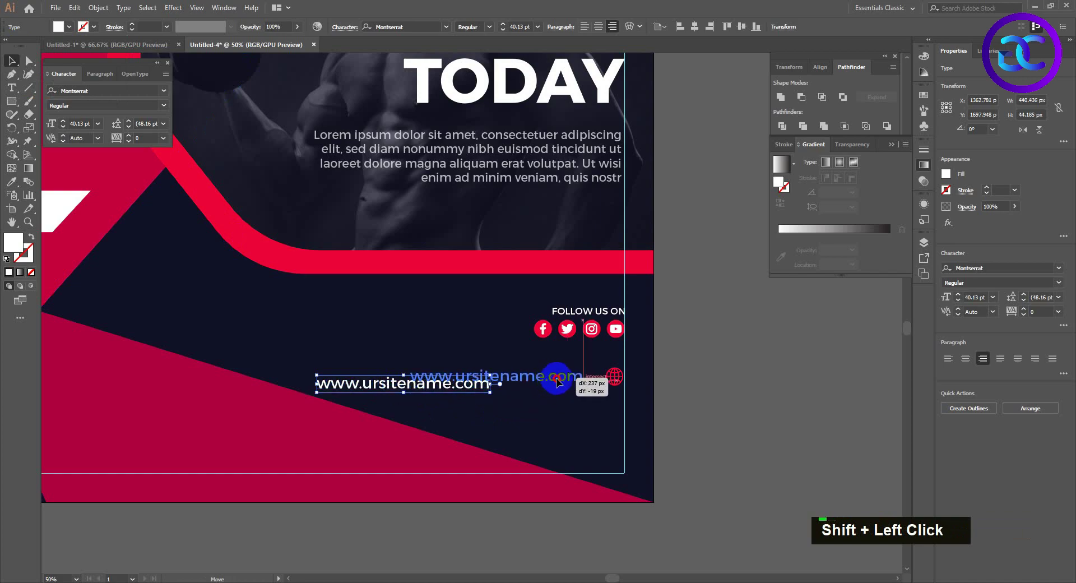
pyautogui.press('Right')
pyautogui.press('Right')
pyautogui.press('Down')
pyautogui.press('Right')
pyautogui.scroll(-3)
pyautogui.scroll(3)
# - Nudge the social icons and web address block into final position beneath FOLLOW US ON
pyautogui.click(645, 435)
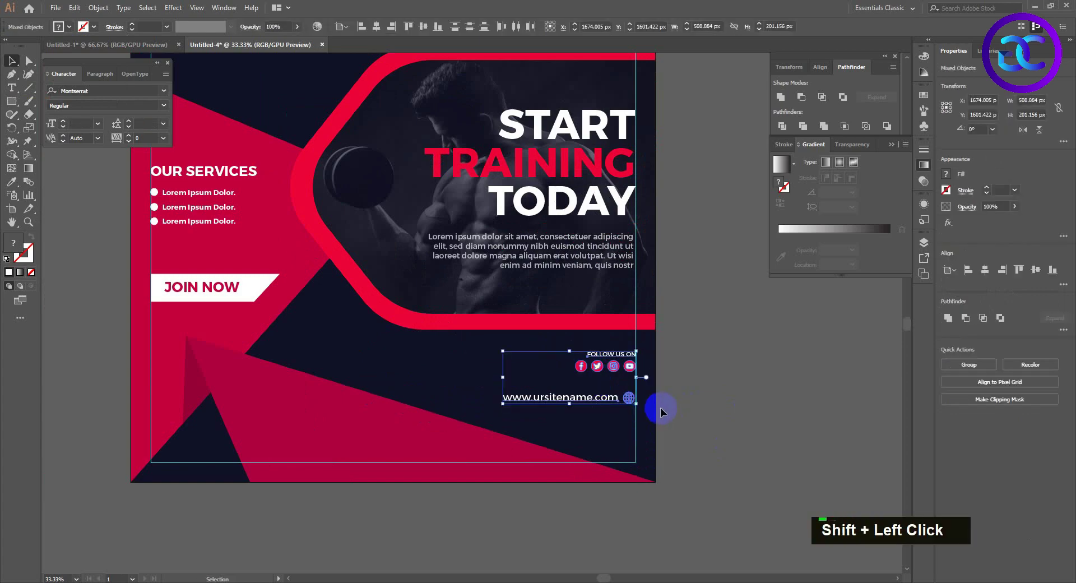
pyautogui.press('shift+Left')
pyautogui.press('shift+Right')
pyautogui.press('shift+Down')
pyautogui.press('shift+Down')
pyautogui.press('shift+Down')
pyautogui.press('shift+Down')
pyautogui.press('shift+Down')
pyautogui.press('shift+Up')
pyautogui.click(717, 376)
pyautogui.scroll(-3)
pyautogui.scroll(3)
pyautogui.rightClick(20, 105)
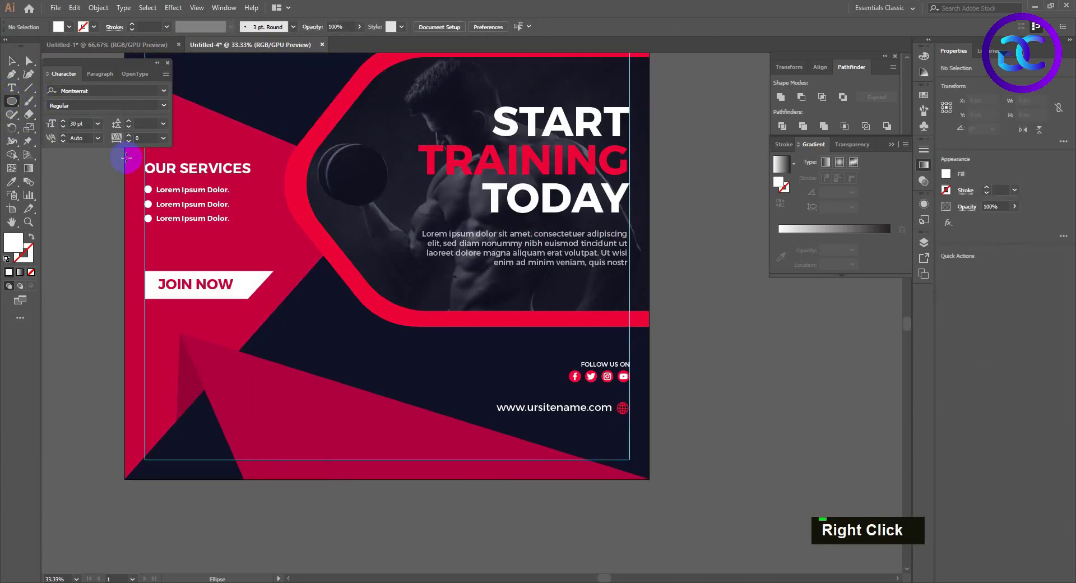
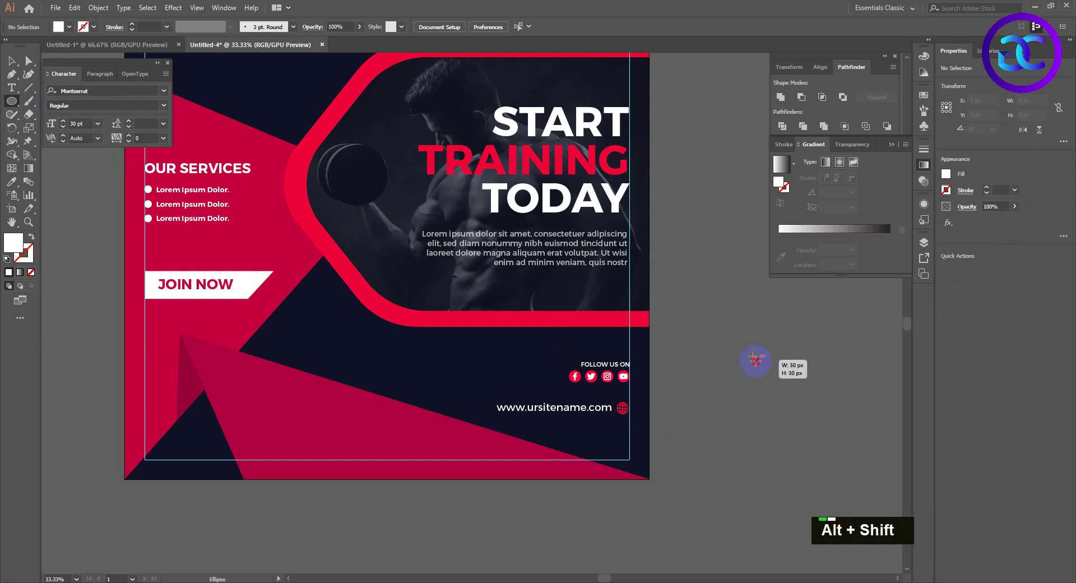
# - Repeat the copied white dot into a 5×5 grid with Ctrl+D and group it
pyautogui.write('v')
pyautogui.press('ctrl+d')
pyautogui.press('ctrl+d')
pyautogui.press('ctrl+d')
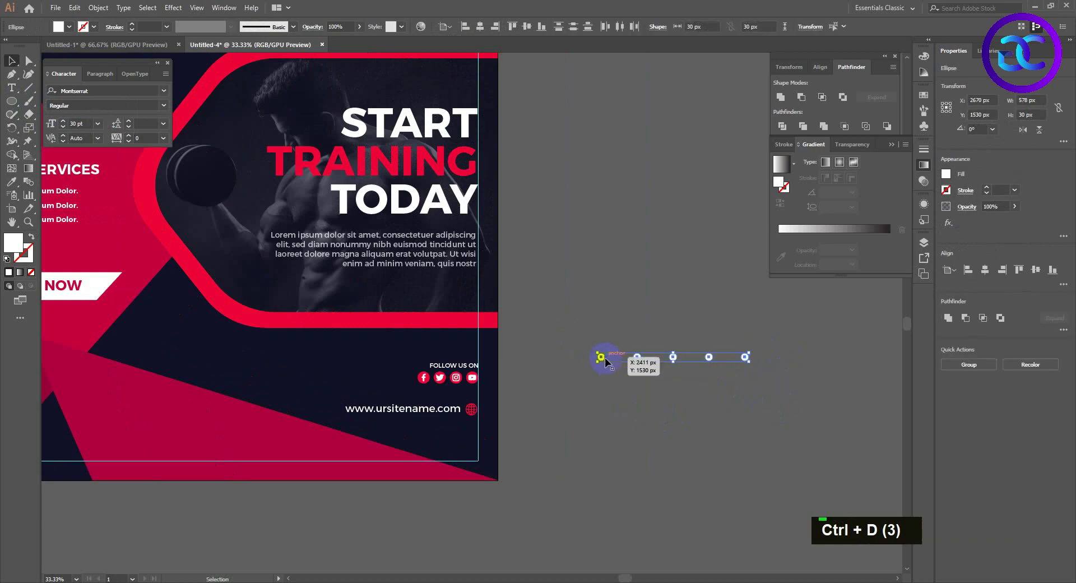
pyautogui.press('ctrl+d')
pyautogui.press('ctrl+d')
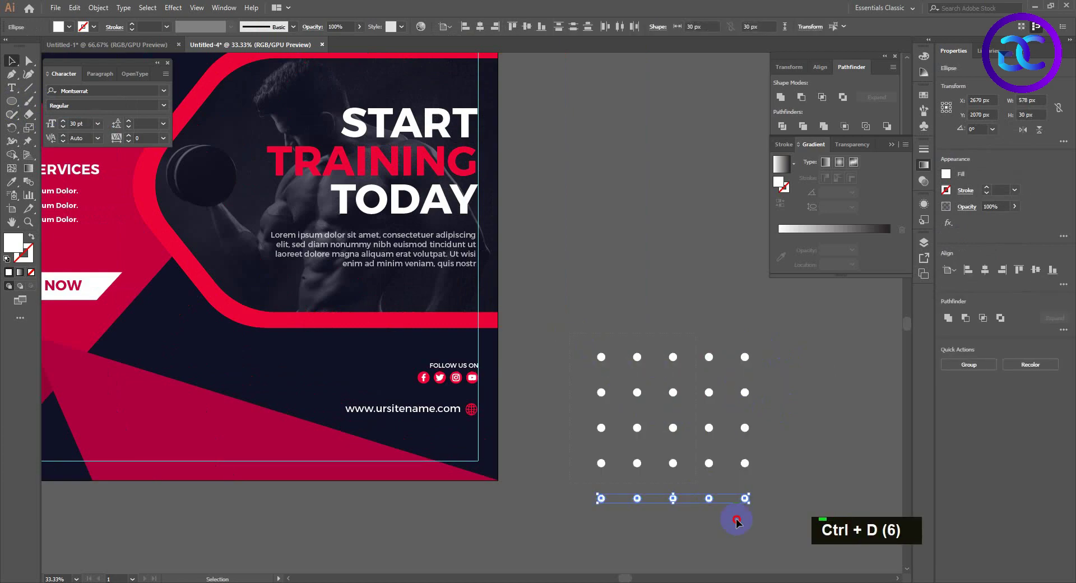
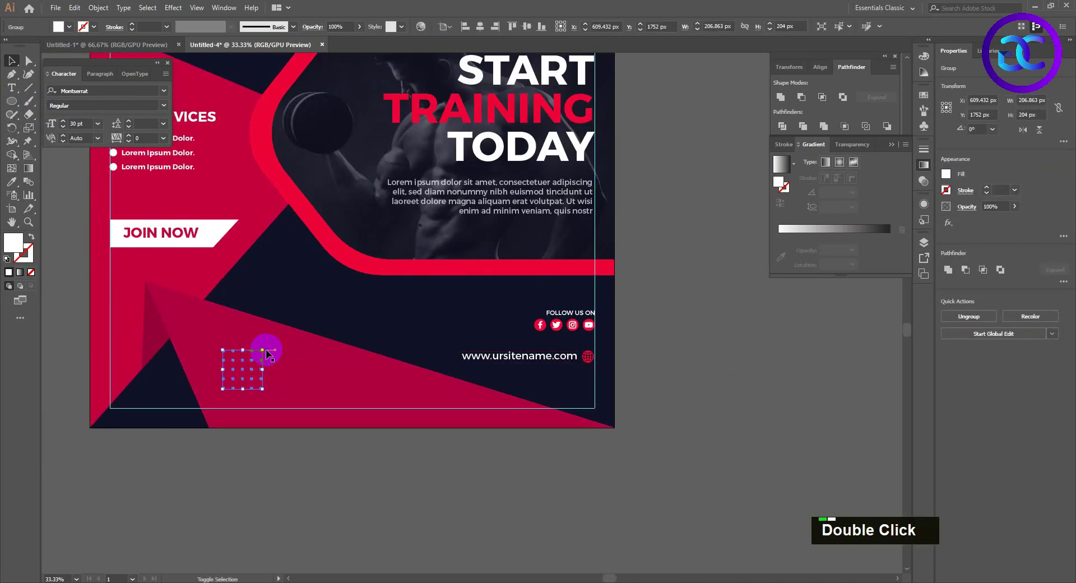
pyautogui.press('space')
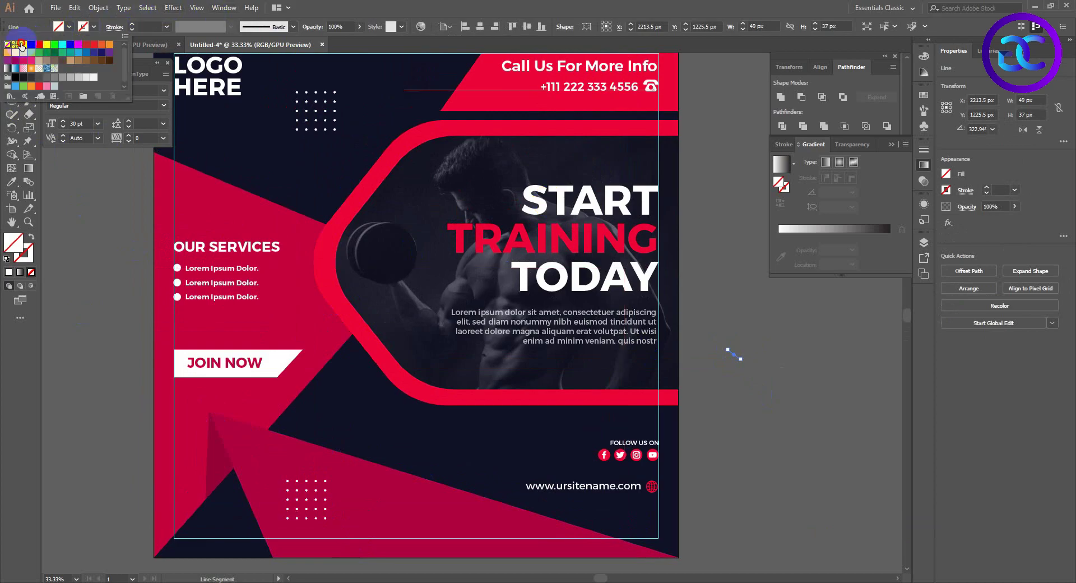
# - Give the drawn line a thick white stroke ready for the cross shape
pyautogui.doubleClick(135, 28)
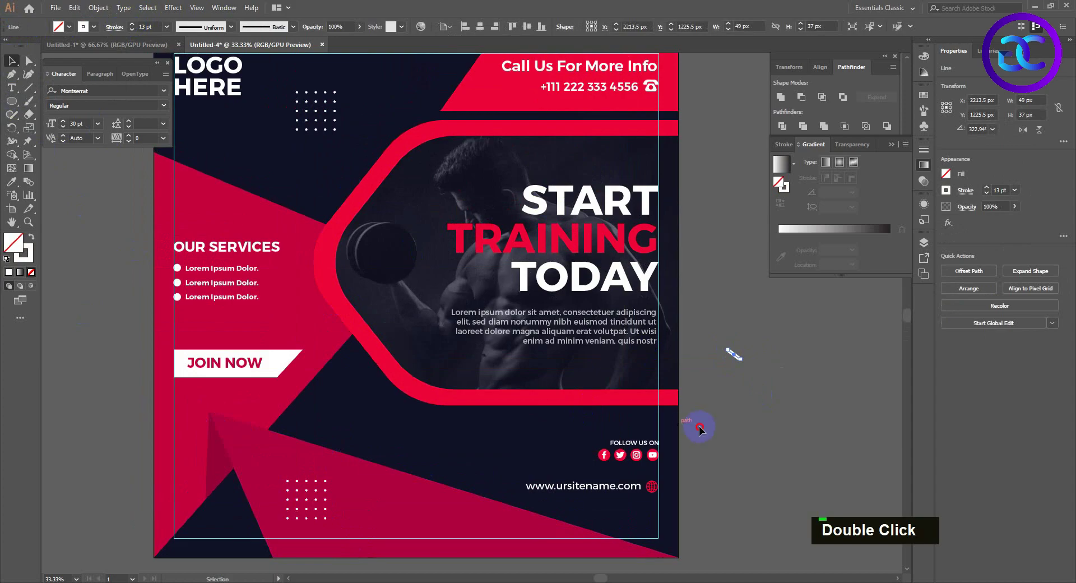
pyautogui.press('ctrl+c')
pyautogui.rightClick(742, 360)
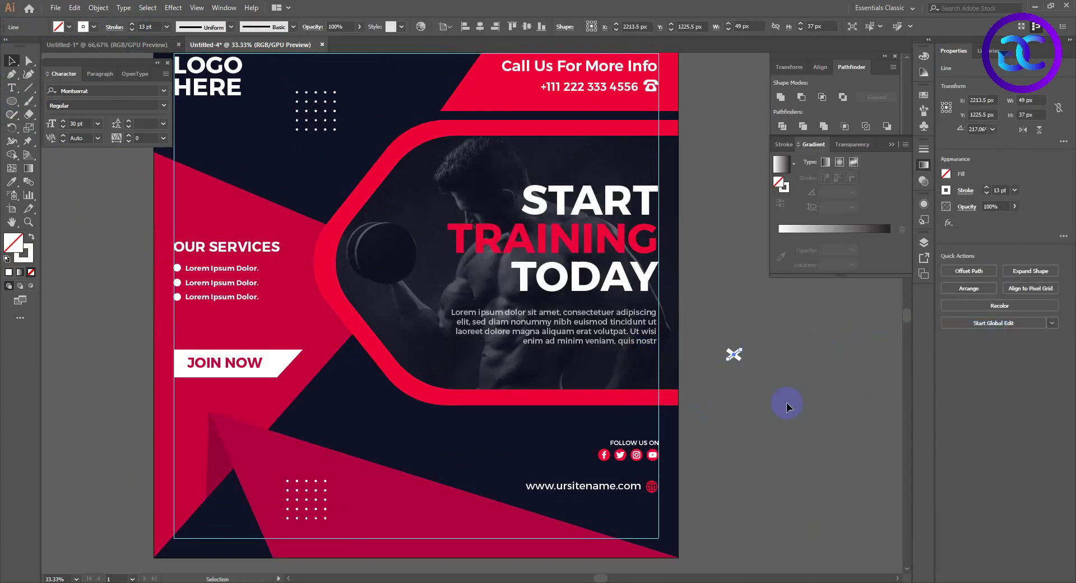
pyautogui.scroll(3)
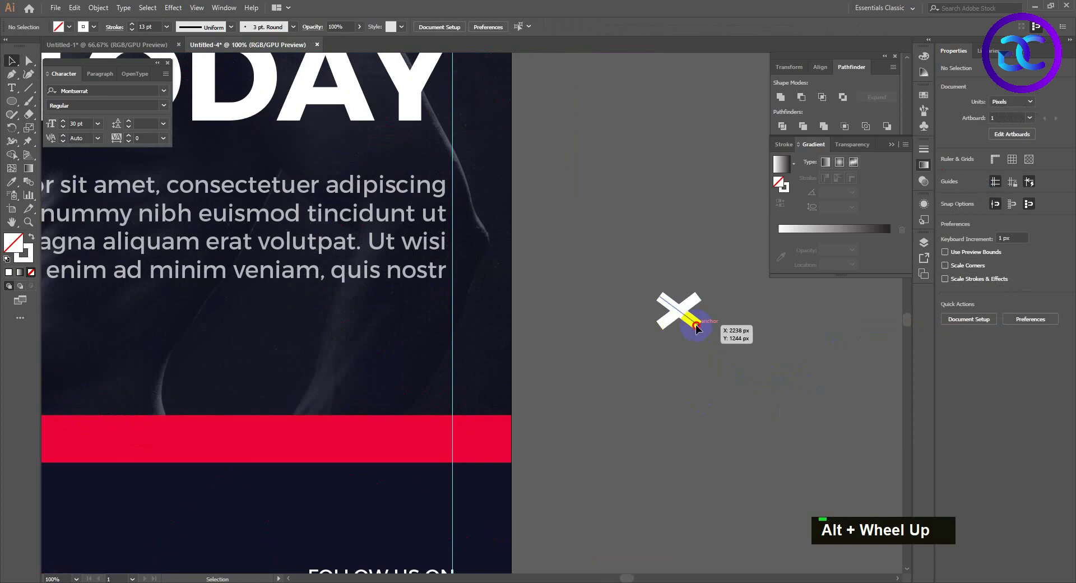
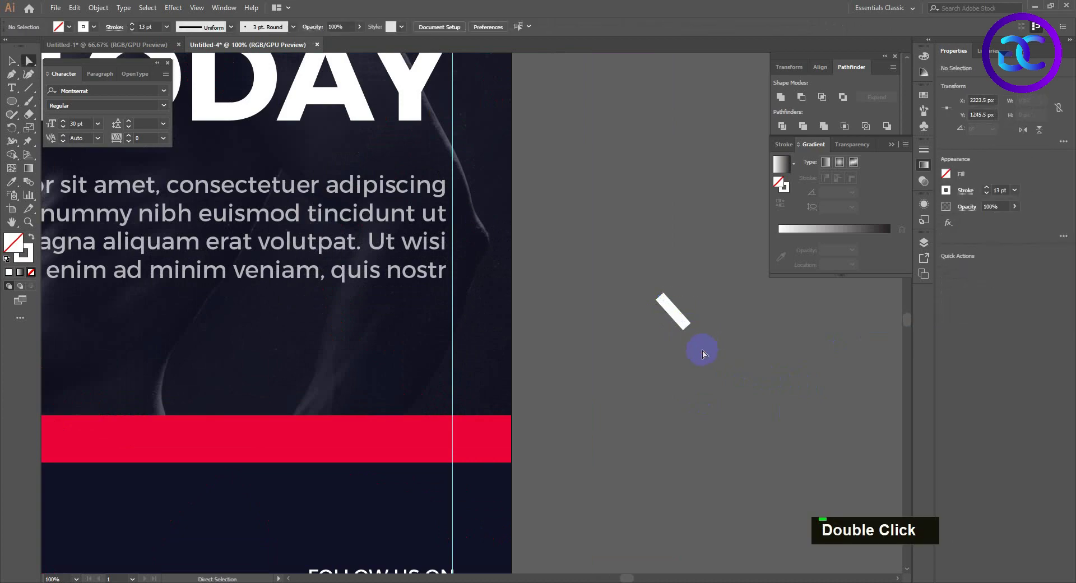
pyautogui.press('v')
pyautogui.doubleClick(653, 299)
pyautogui.doubleClick(139, 25)
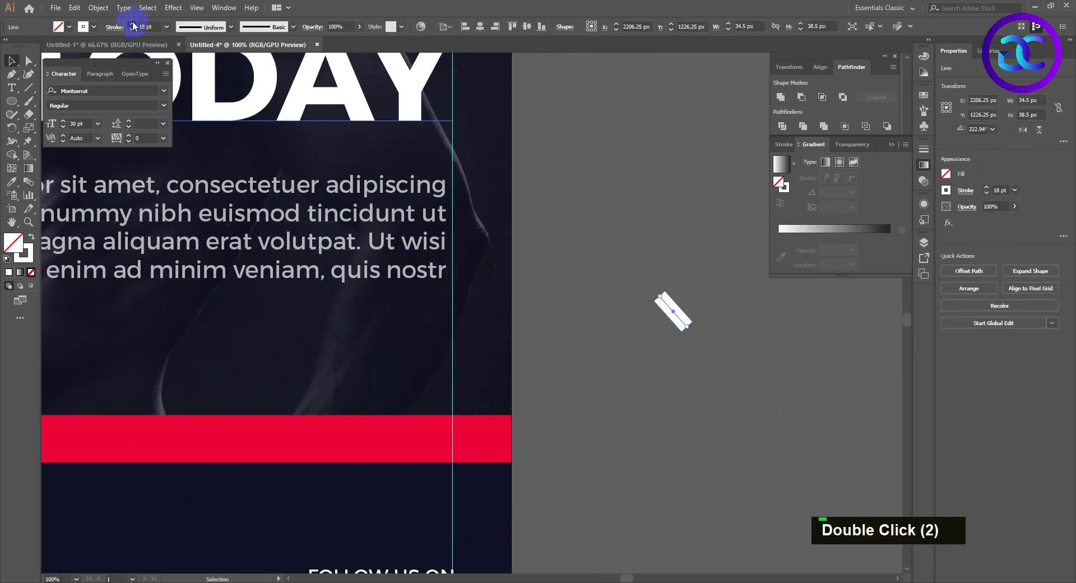
# - Reflect a copy of the line into an X and expand the strokes into solid shapes
pyautogui.rightClick(681, 307)
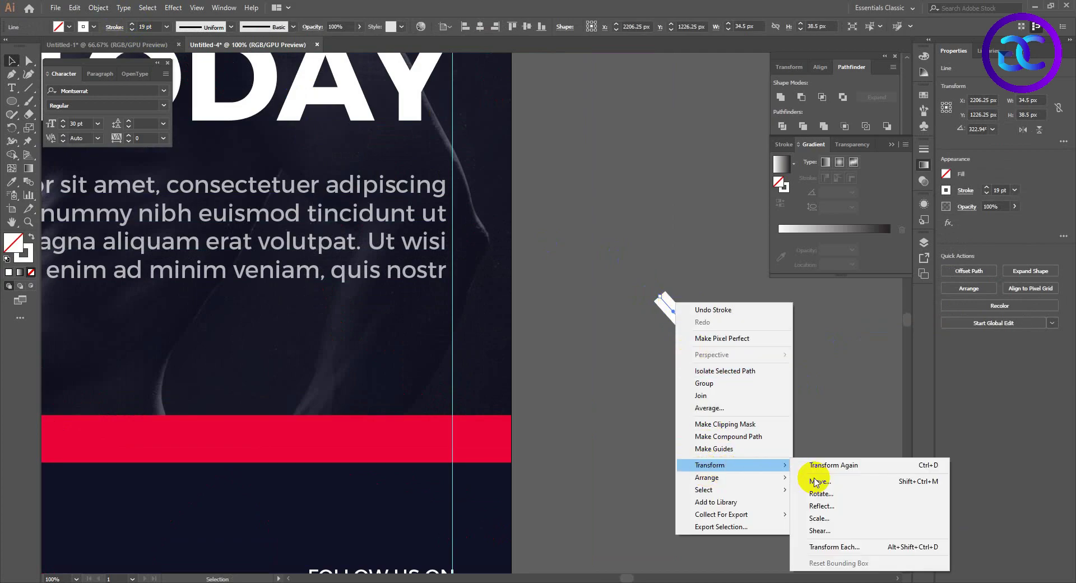
pyautogui.rightClick(636, 427)
pyautogui.doubleClick(484, 370)
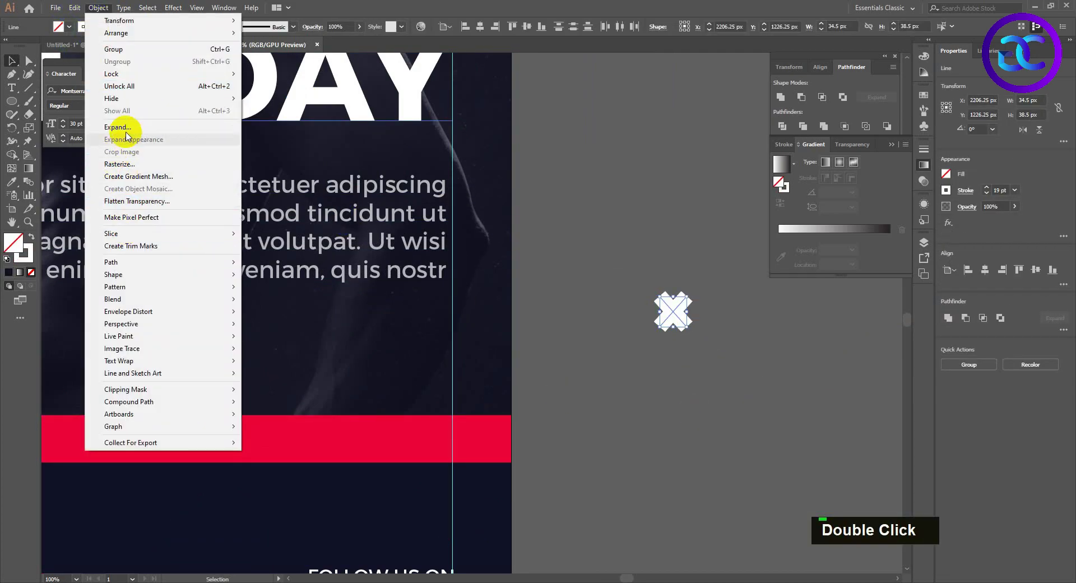
pyautogui.press('Return')
pyautogui.doubleClick(741, 368)
pyautogui.scroll(-3)
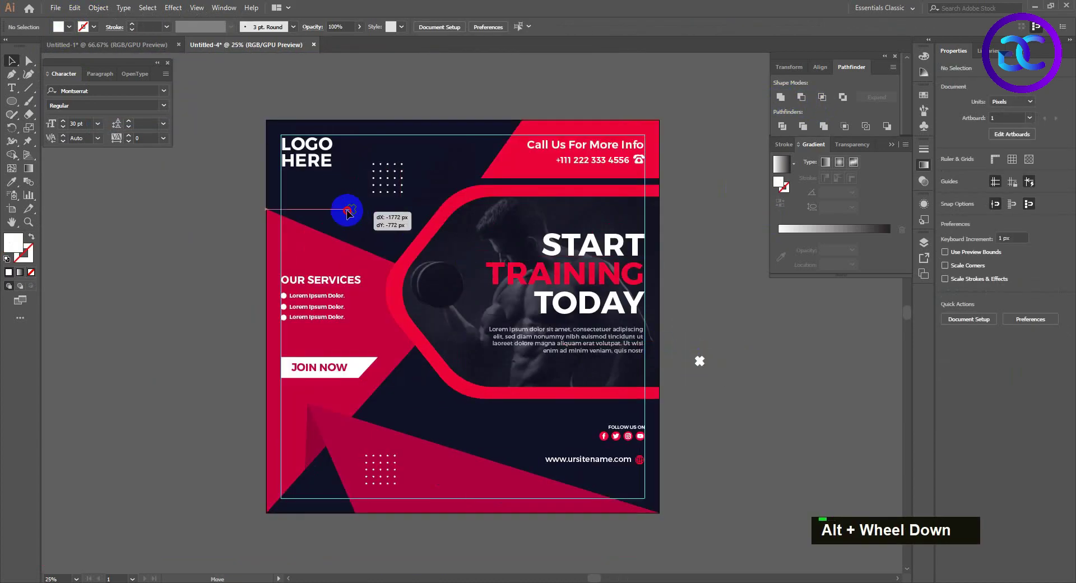
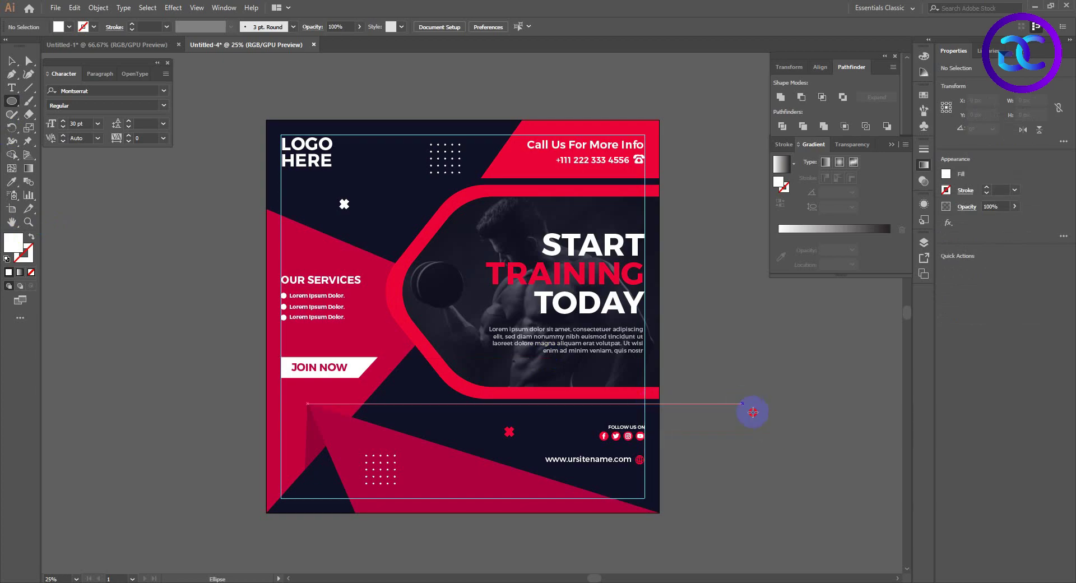
# - Swap the circle to a 20 pt stroke ring, recolour one copy red with the Eyedropper, and fit the post in view
pyautogui.write('x')
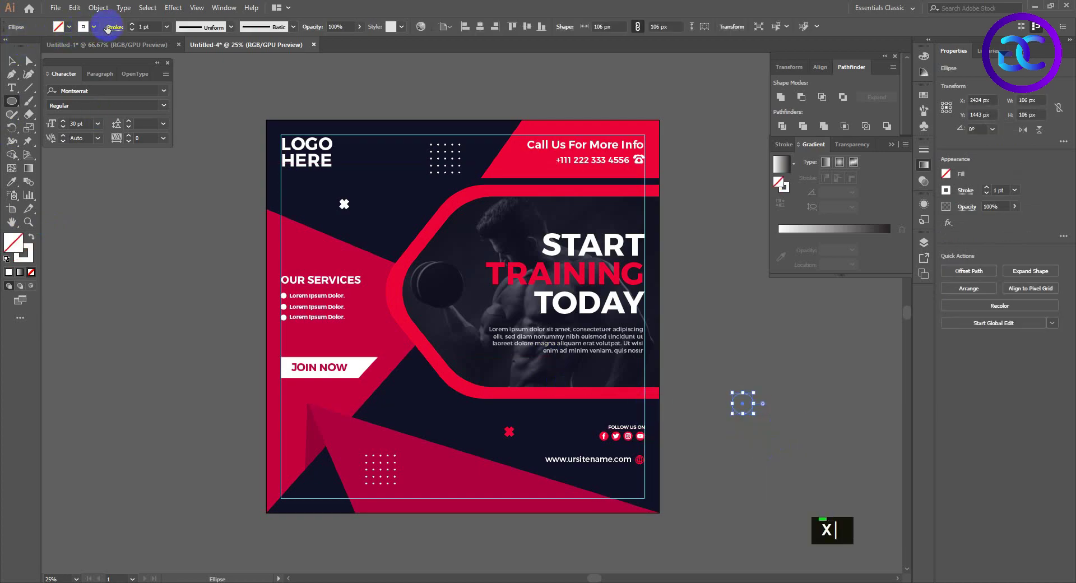
pyautogui.doubleClick(139, 27)
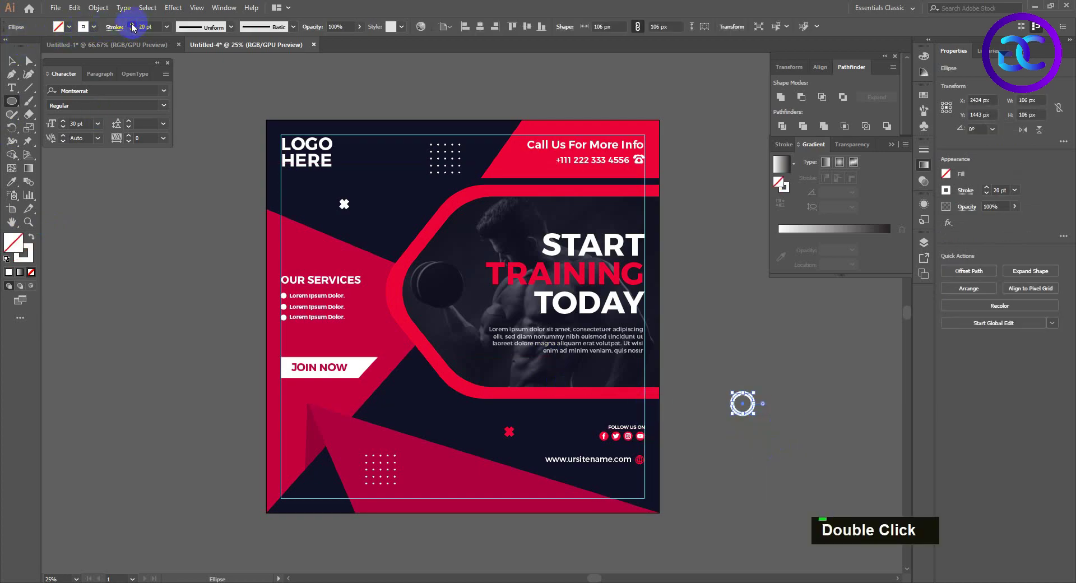
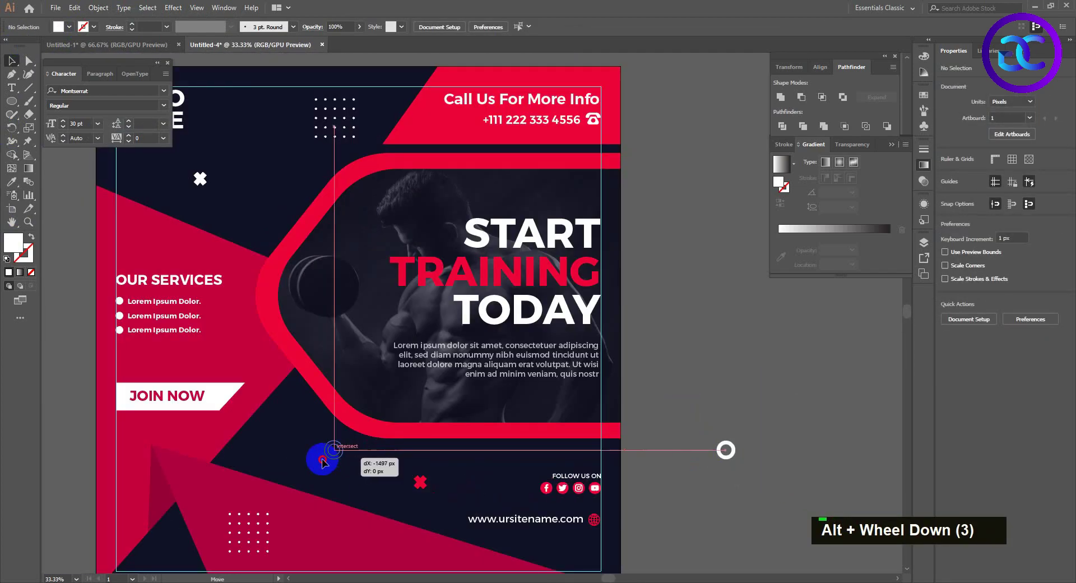
pyautogui.press('i')
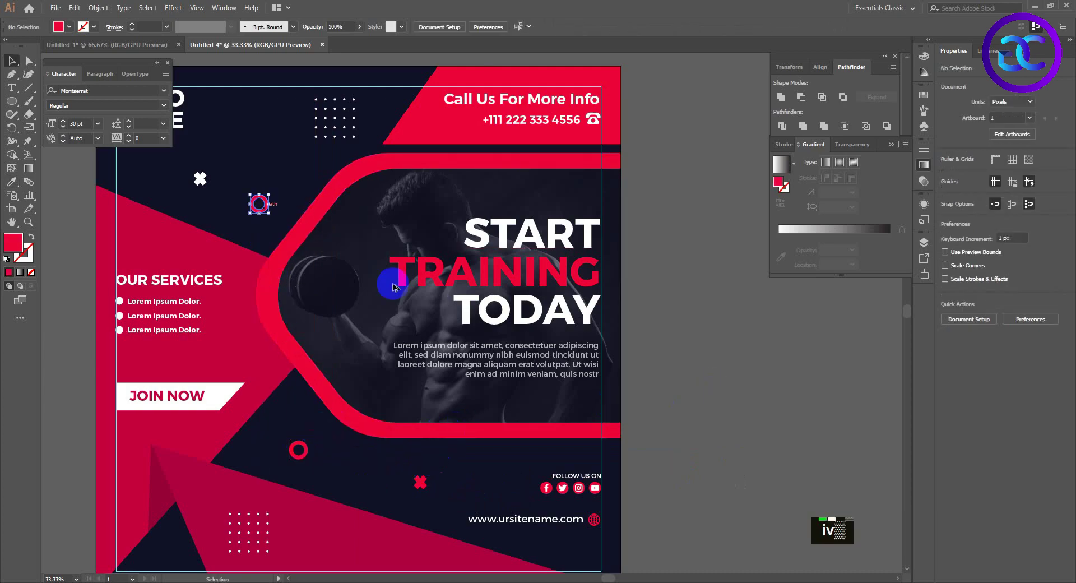
pyautogui.doubleClick(308, 459)
pyautogui.write('i')
pyautogui.scroll(-3)
pyautogui.press('space')
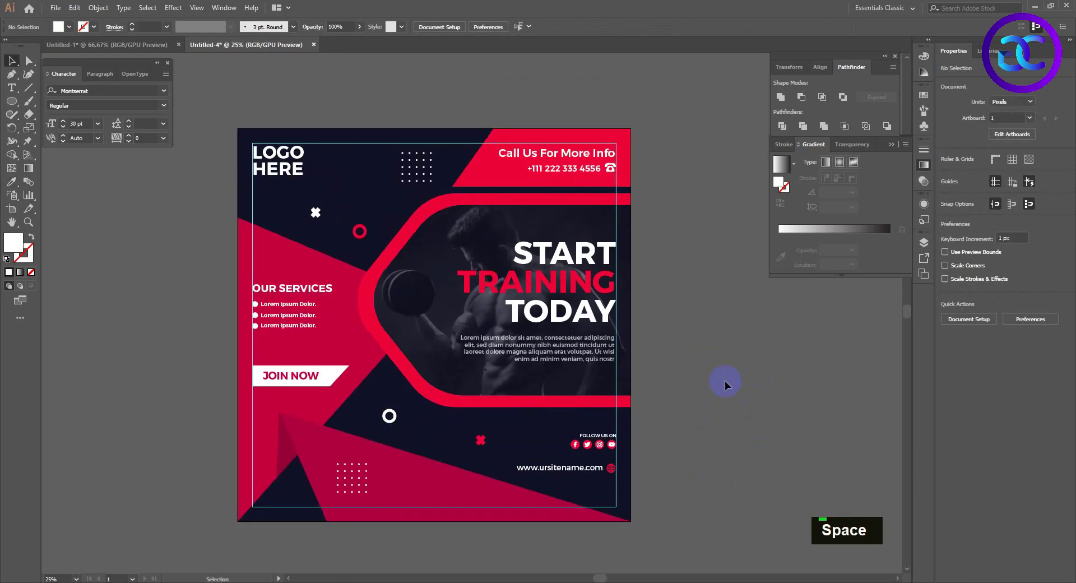